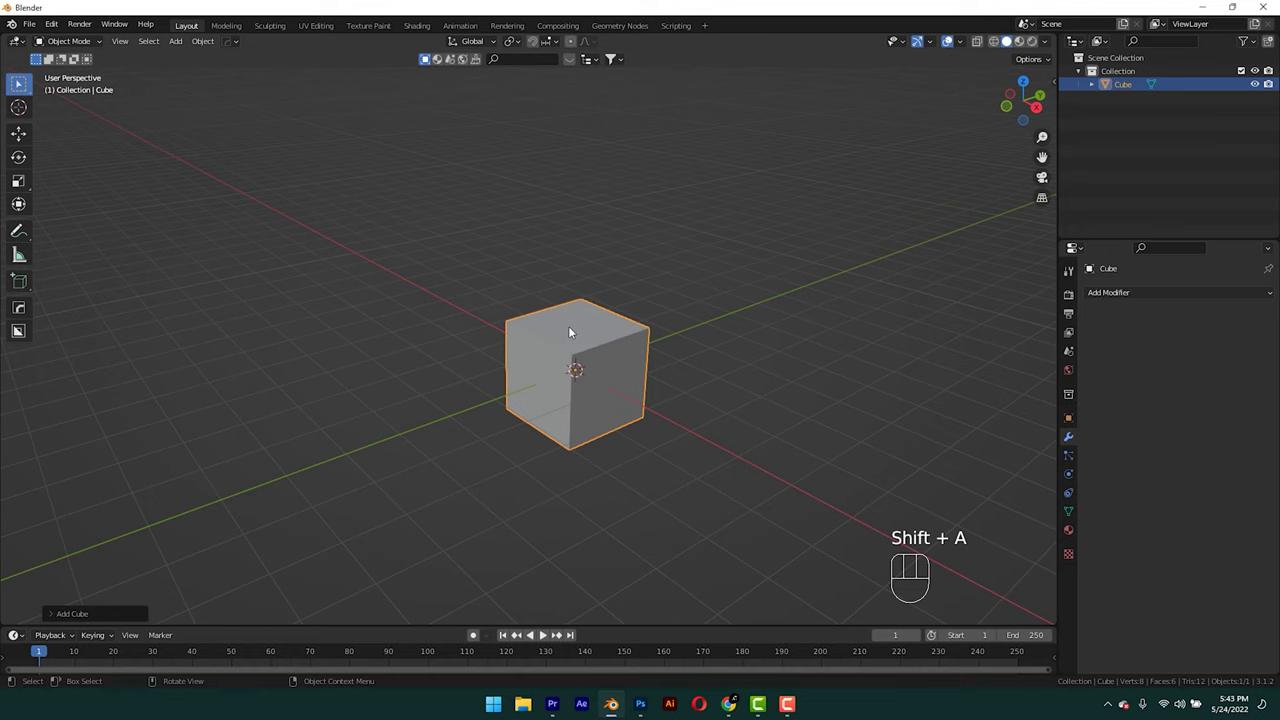
Subdivide the default cube, flatten it on Z and squeeze it along Y into a smooth oval disc.
key("KP_1")
key("ctrl+3")
key("s")
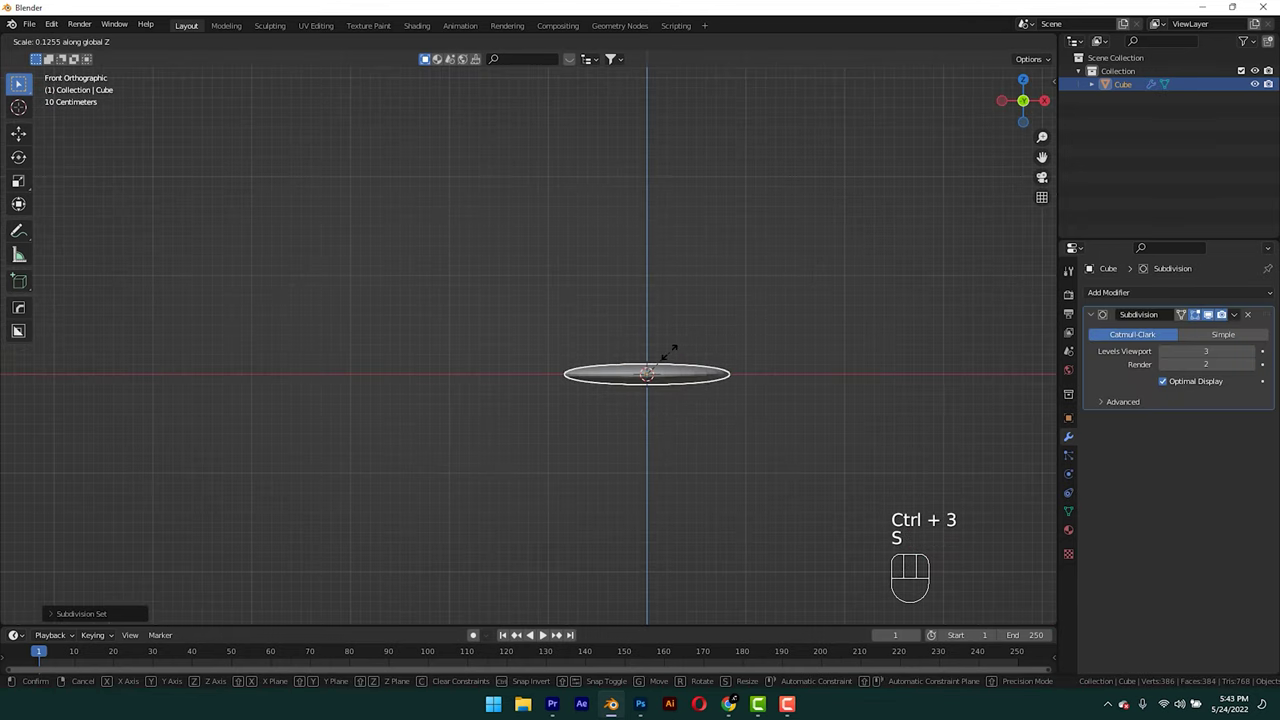
left_click_drag(735, 322, 792, 343)
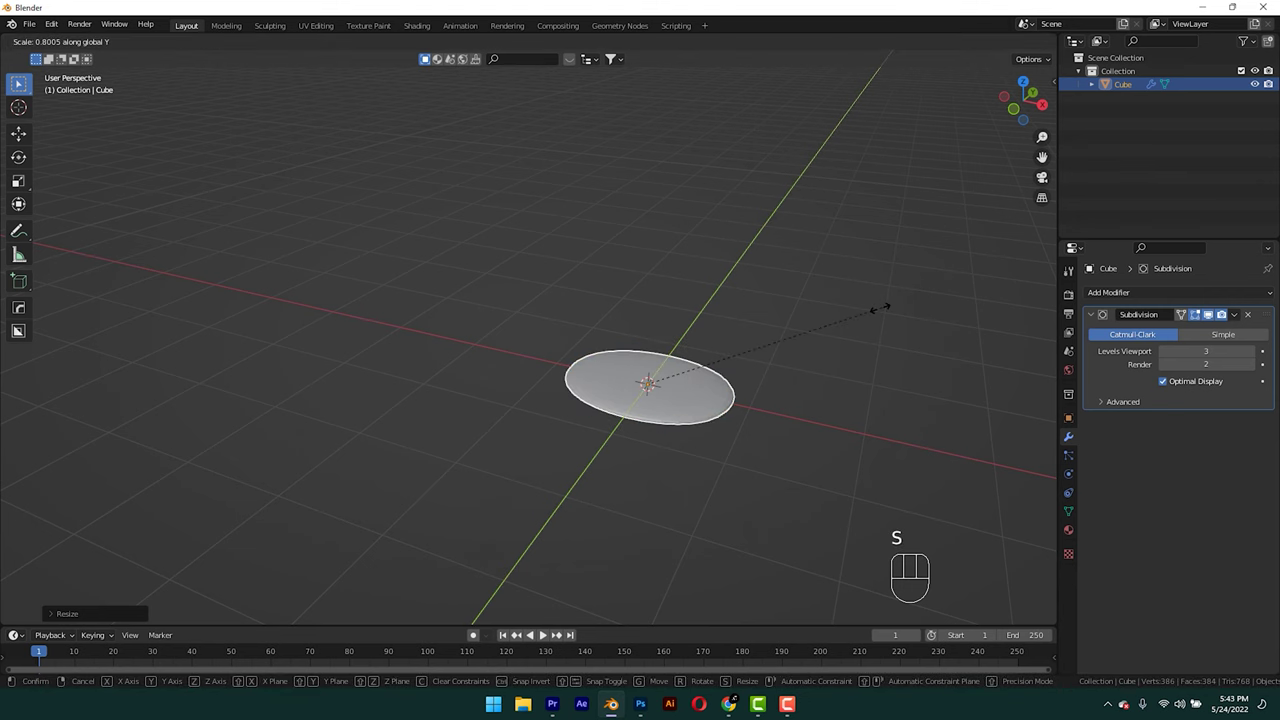
left_click_drag(743, 385, 764, 408)
In Edit Mode from top view, add loop cuts and scale them on Y to pinch the waist and narrow one end.
key("KP_7")
key("Tab")
key("ctrl+r")
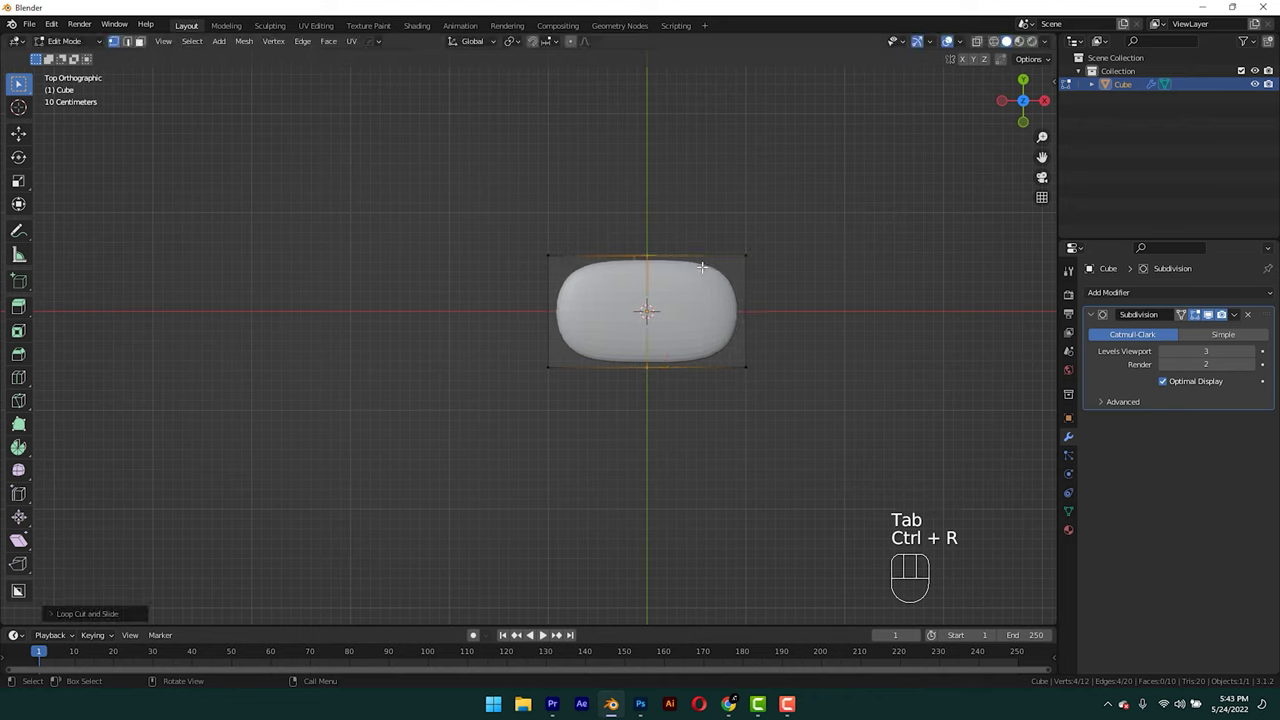
key("g")
key("ctrl+r")
key("s")
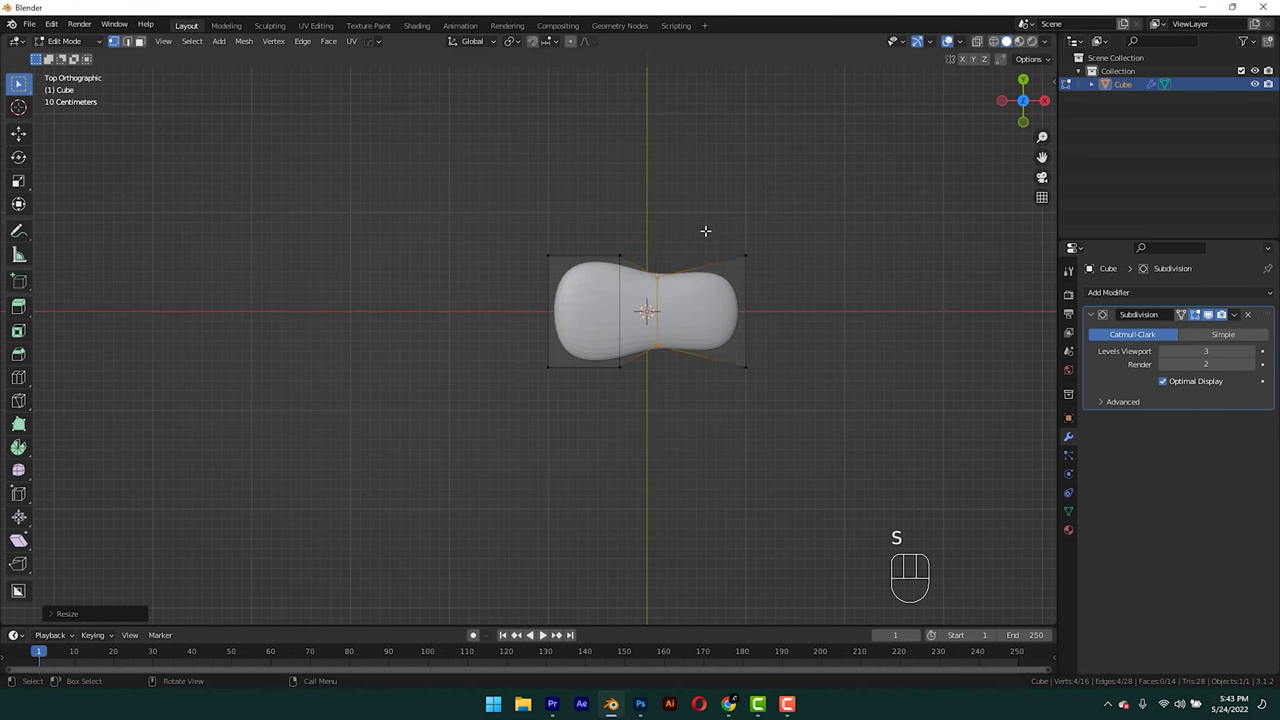
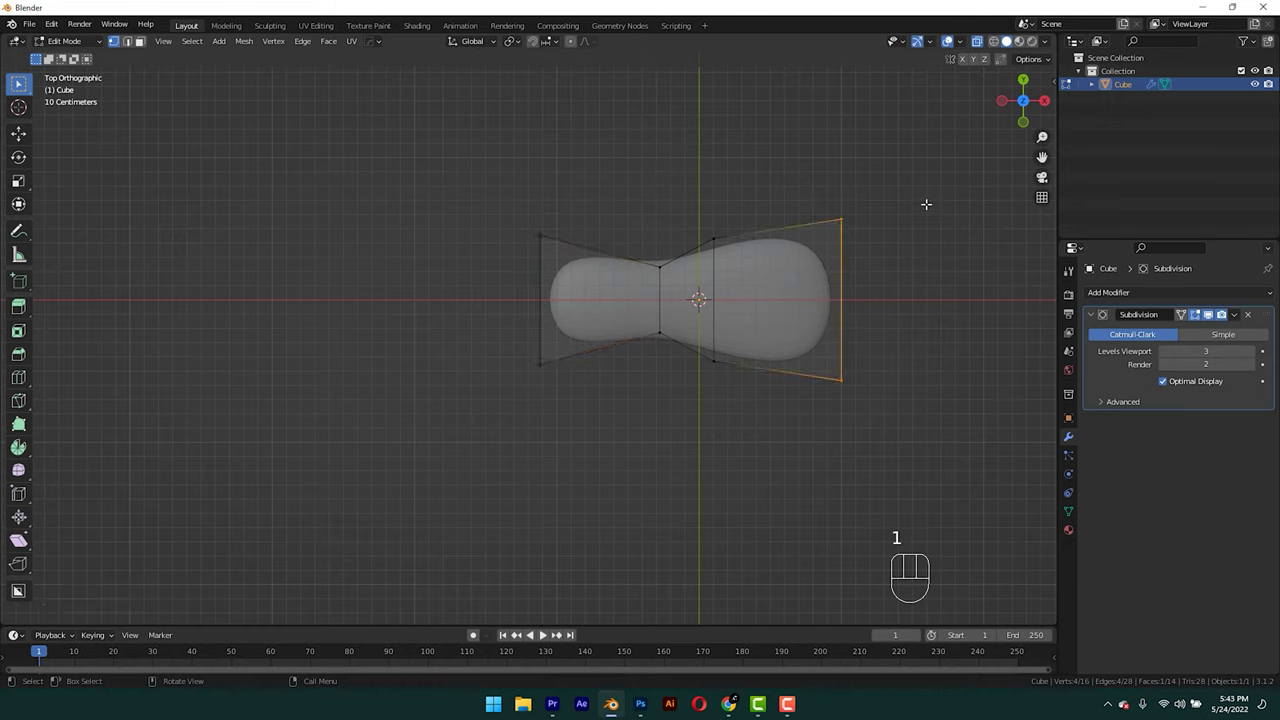
key("s")
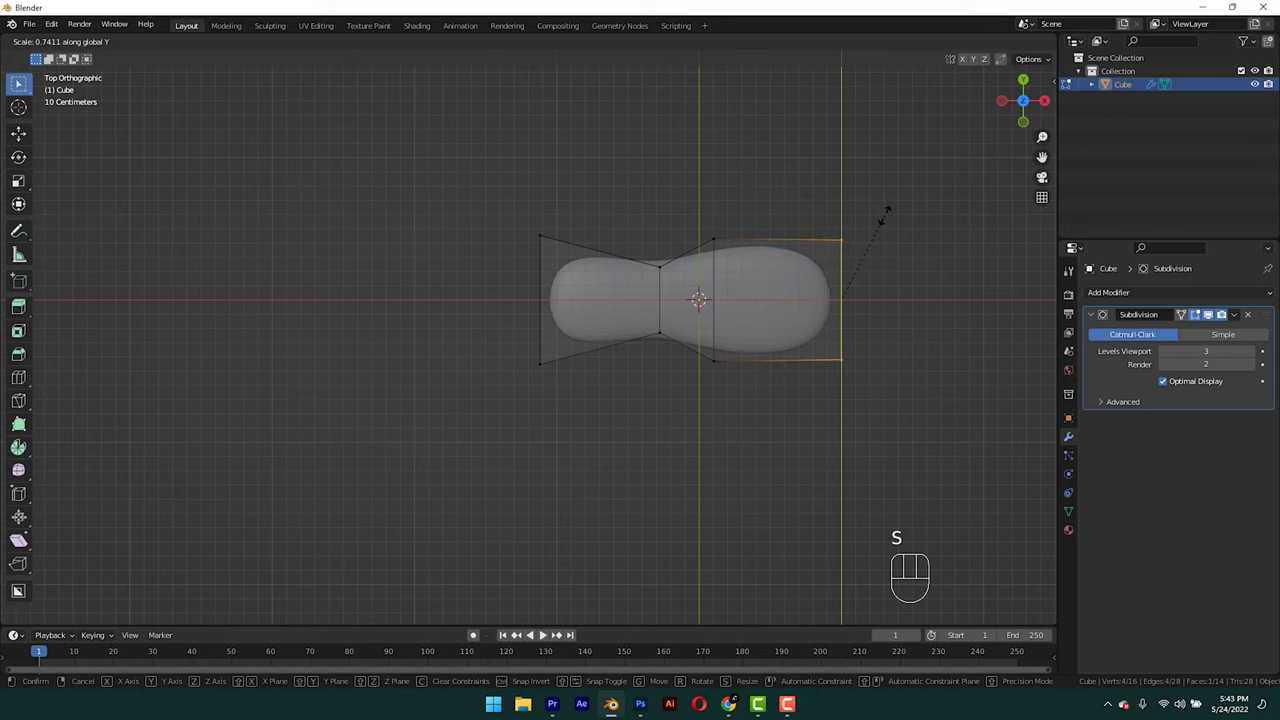
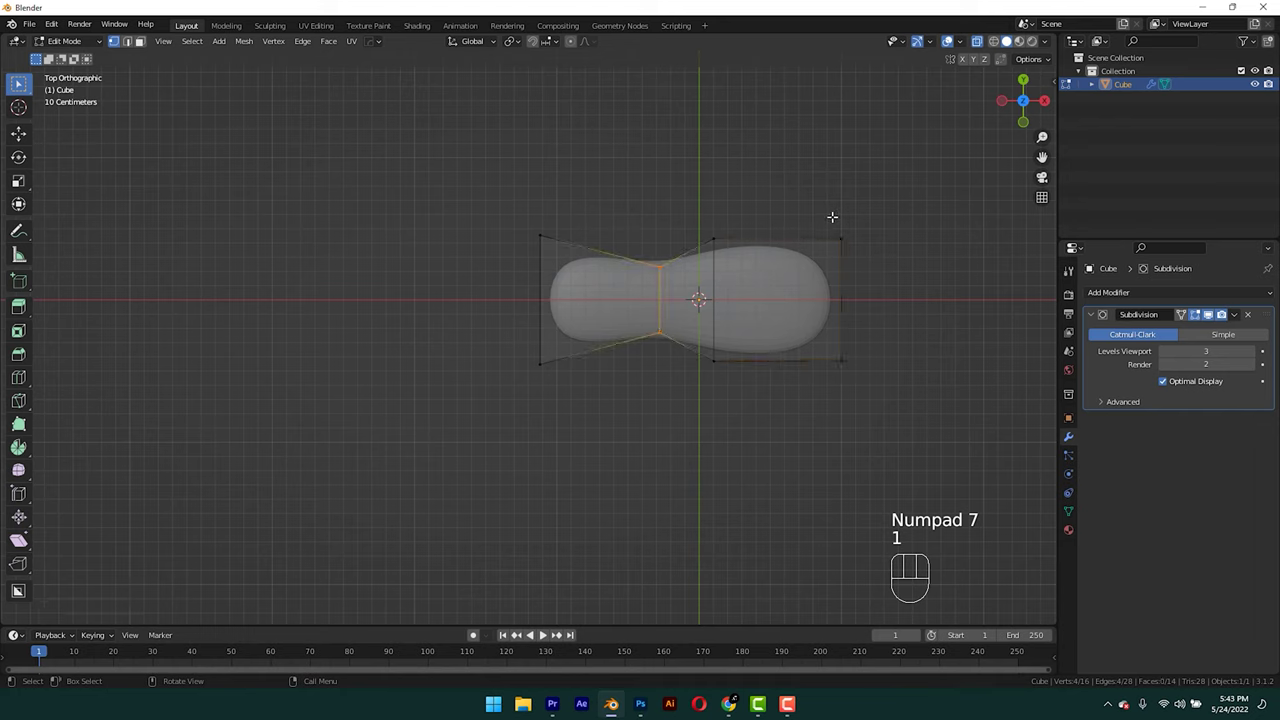
key("s")
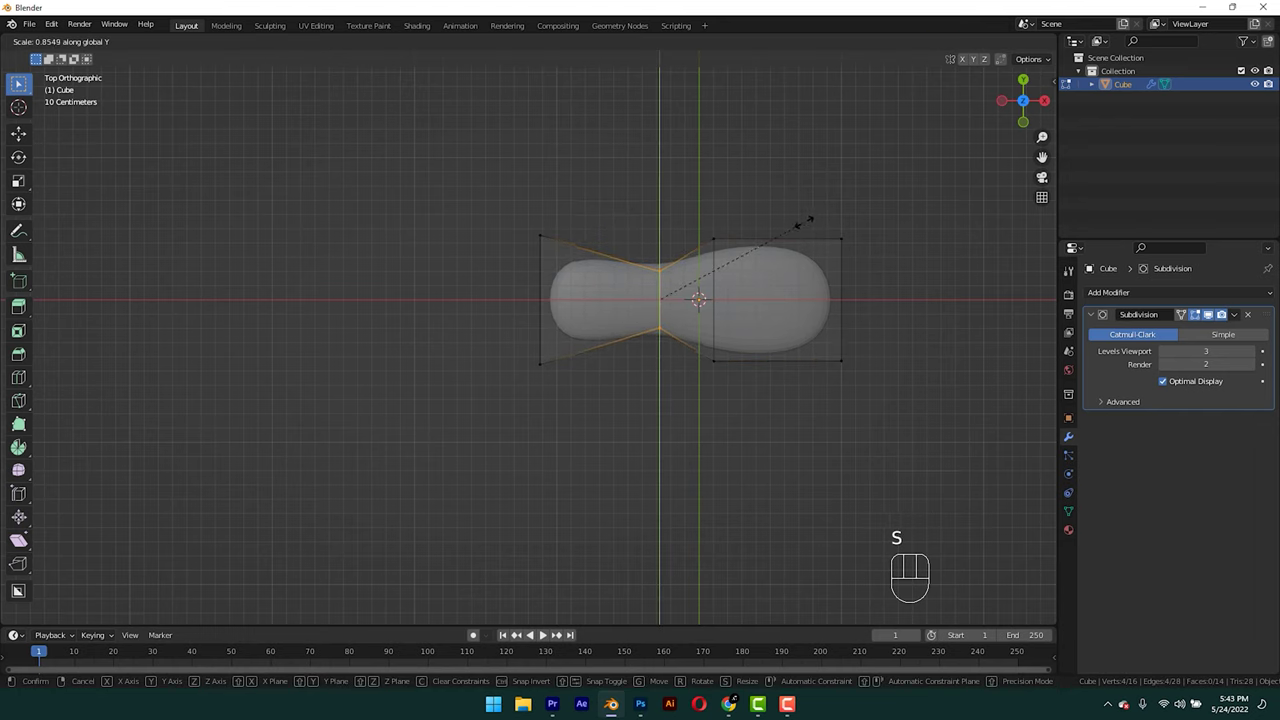
Add a further edge loop near the sole's end and slide it into place to round the toe.
key("Tab")
key("alt+z")
left_click(711, 450)
left_click_drag(710, 448, 706, 346)
left_click(729, 394)
key("Tab")
key("ctrl+r")
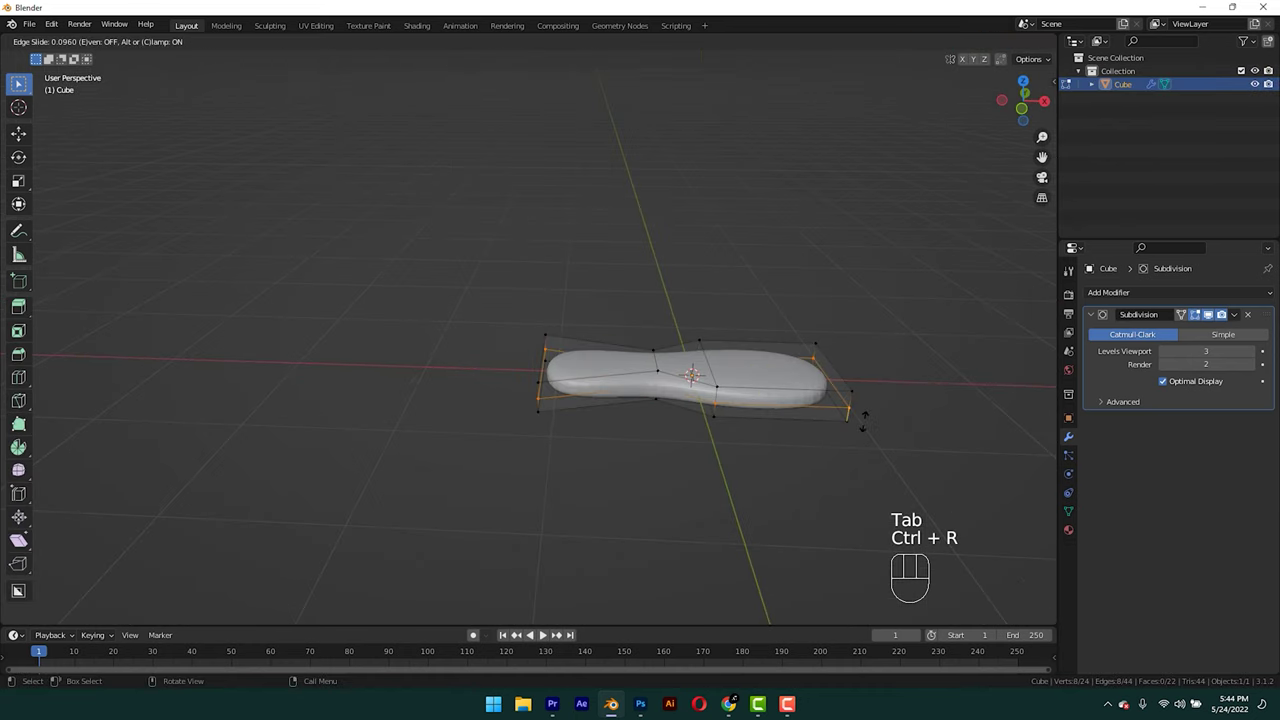
Bevel the sole's side edge loop into a rounded rim.
key("ctrl+b")
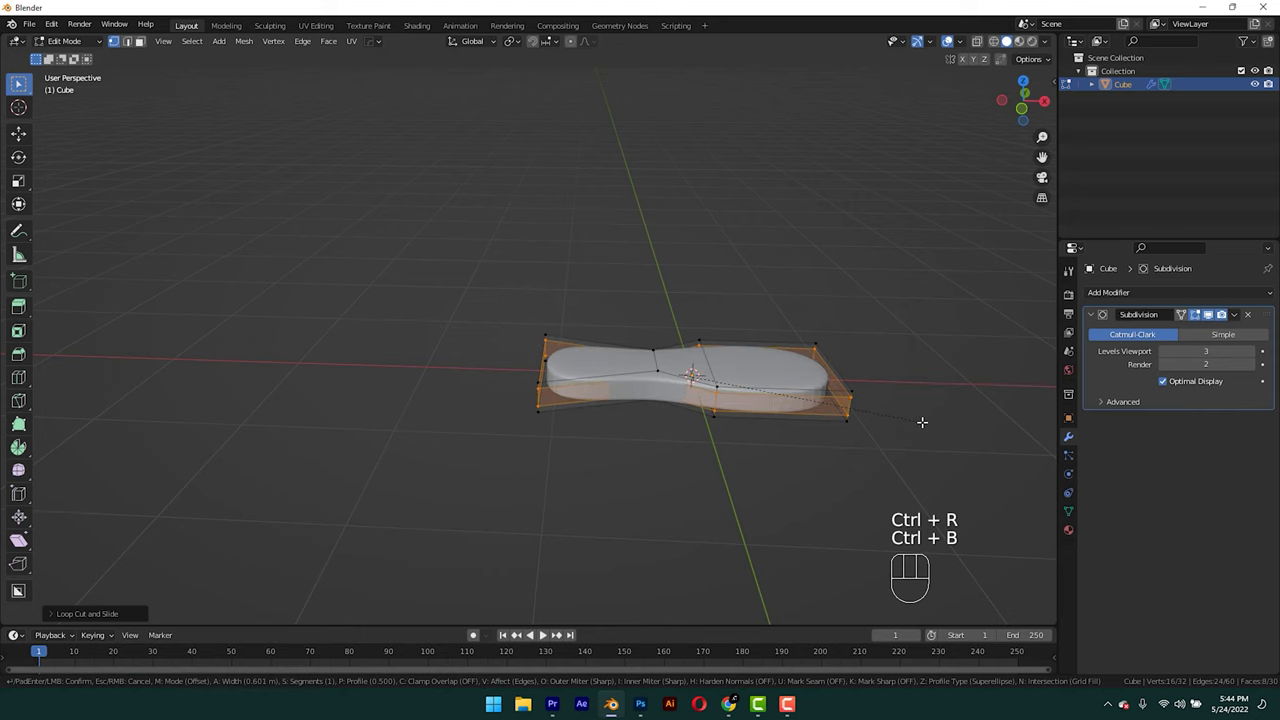
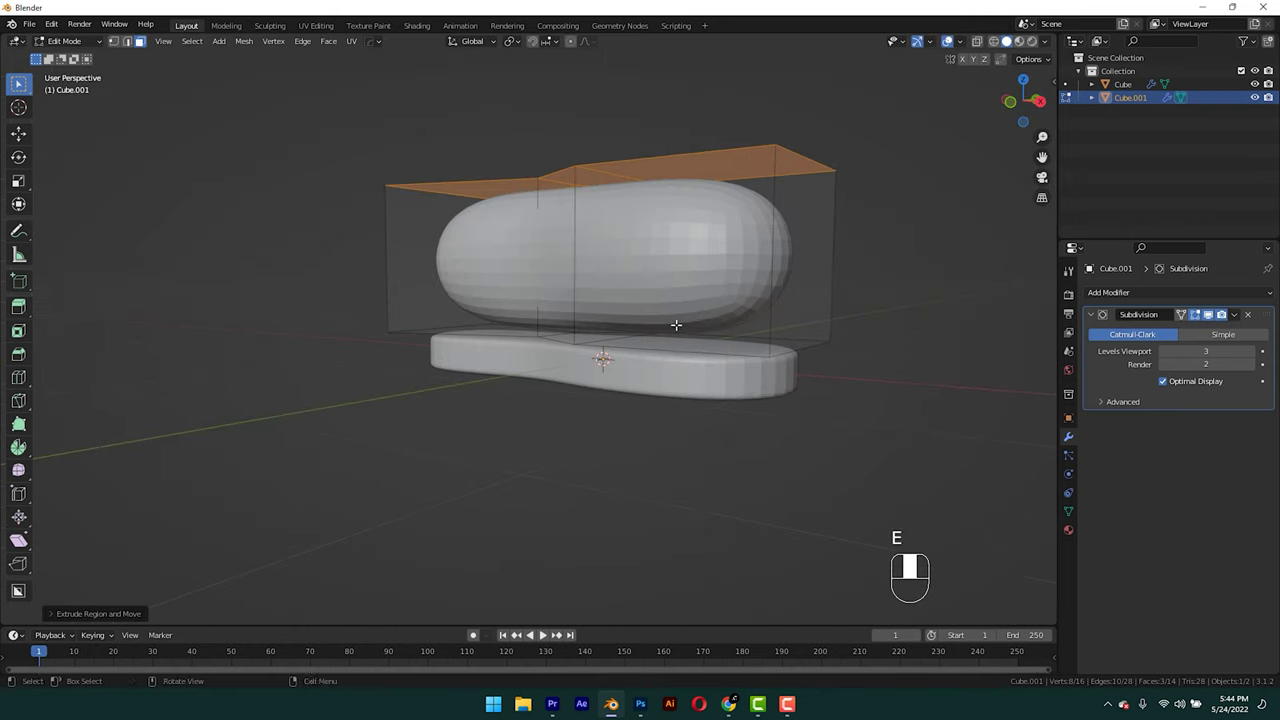
Extrude the rear top face up into an ankle shaft, inset its top and push it down into a hollow opening.
key("ctrl+r")
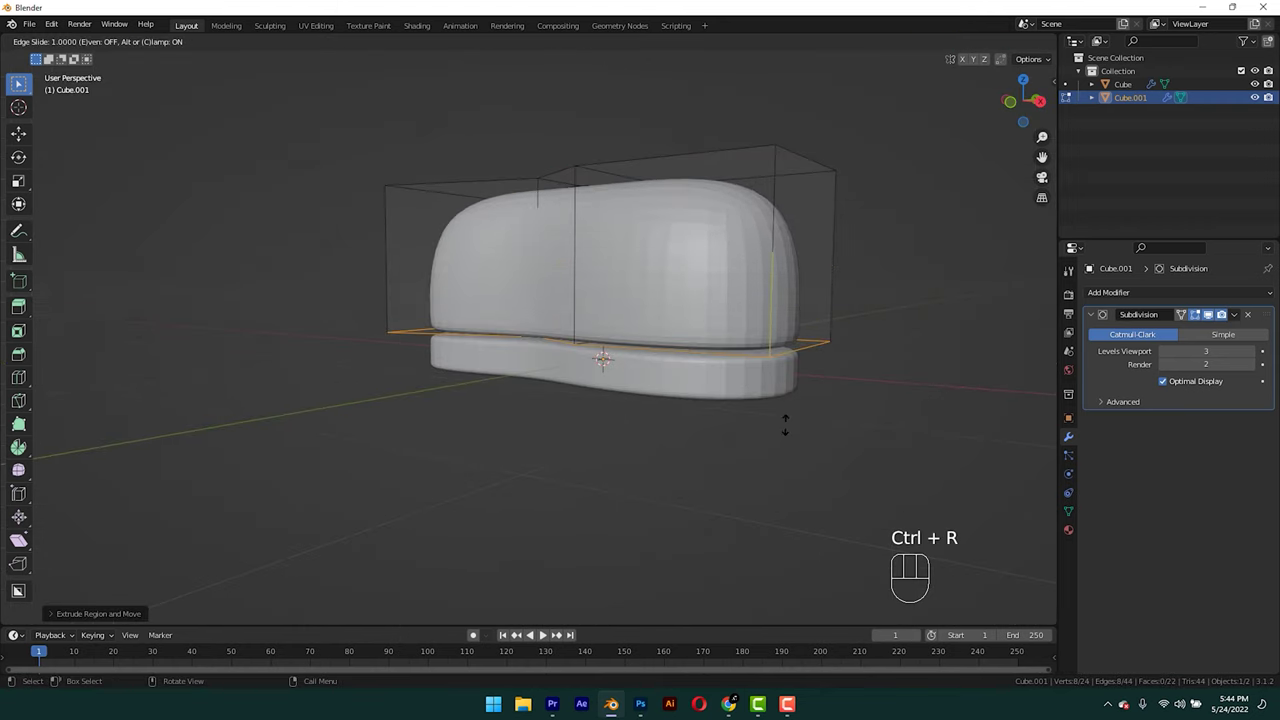
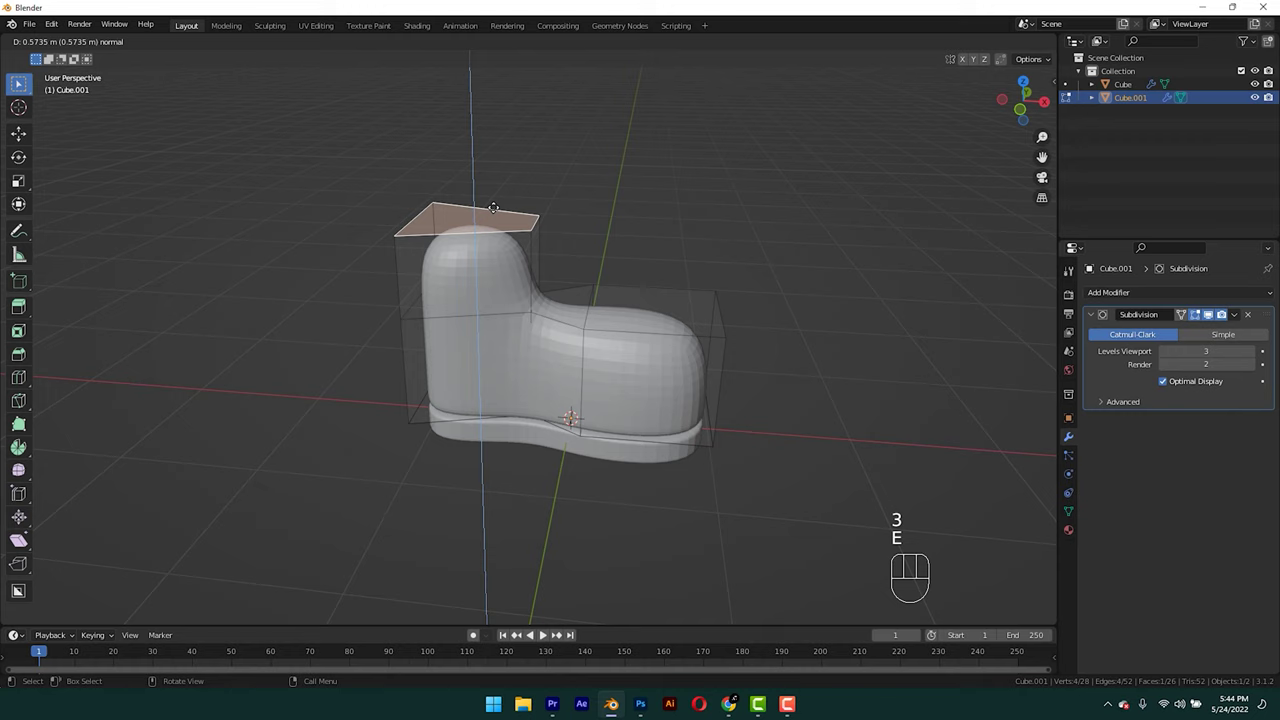
key("ctrl+r")
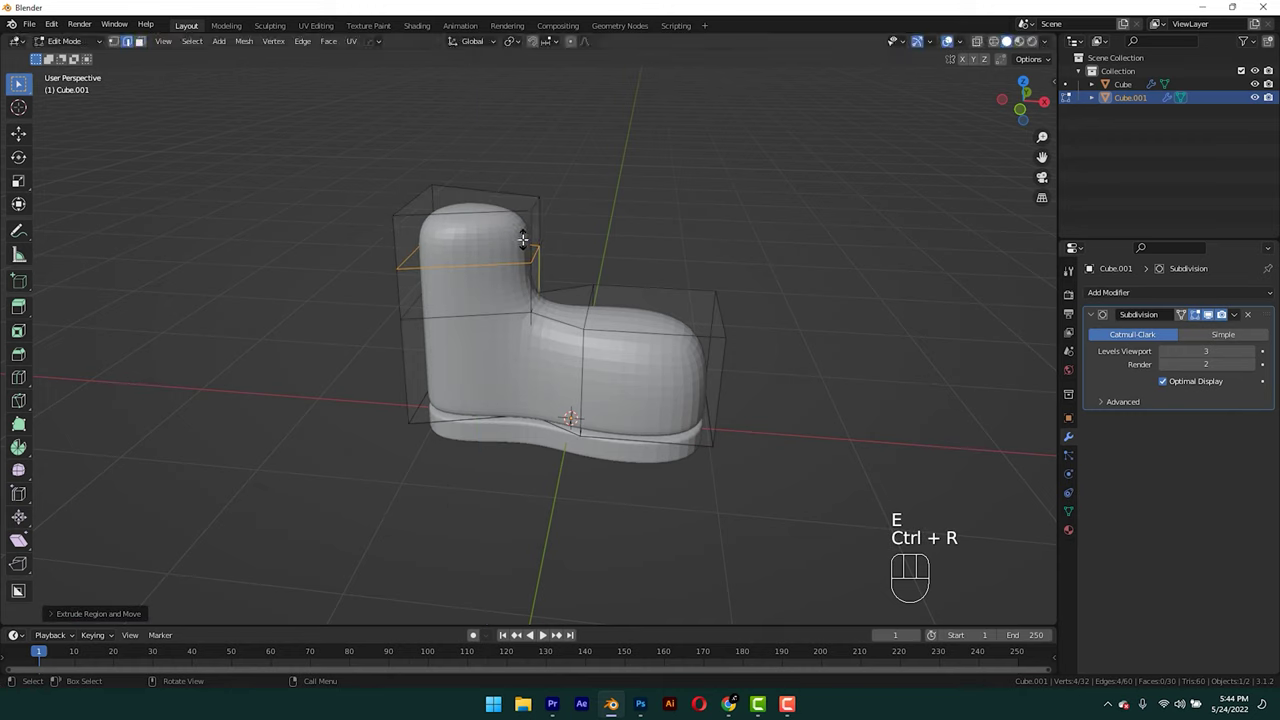
key("3")
key("i")
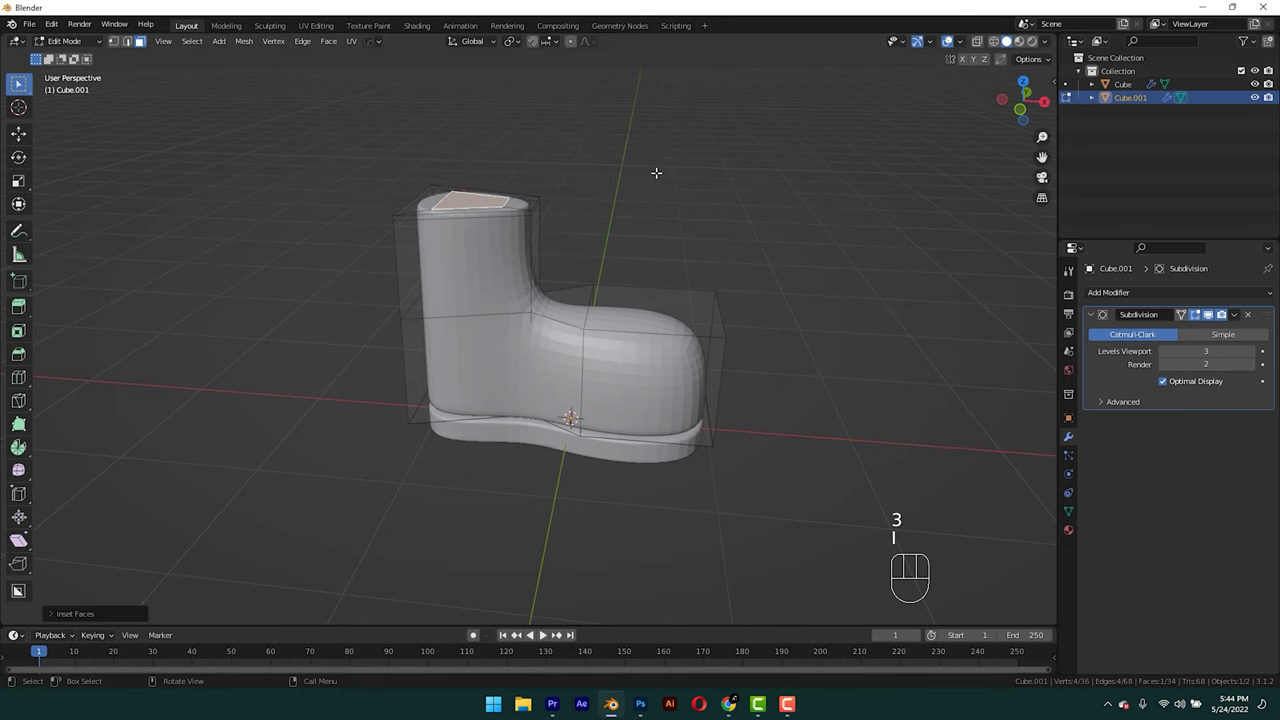
key("e")
key("ctrl+r")
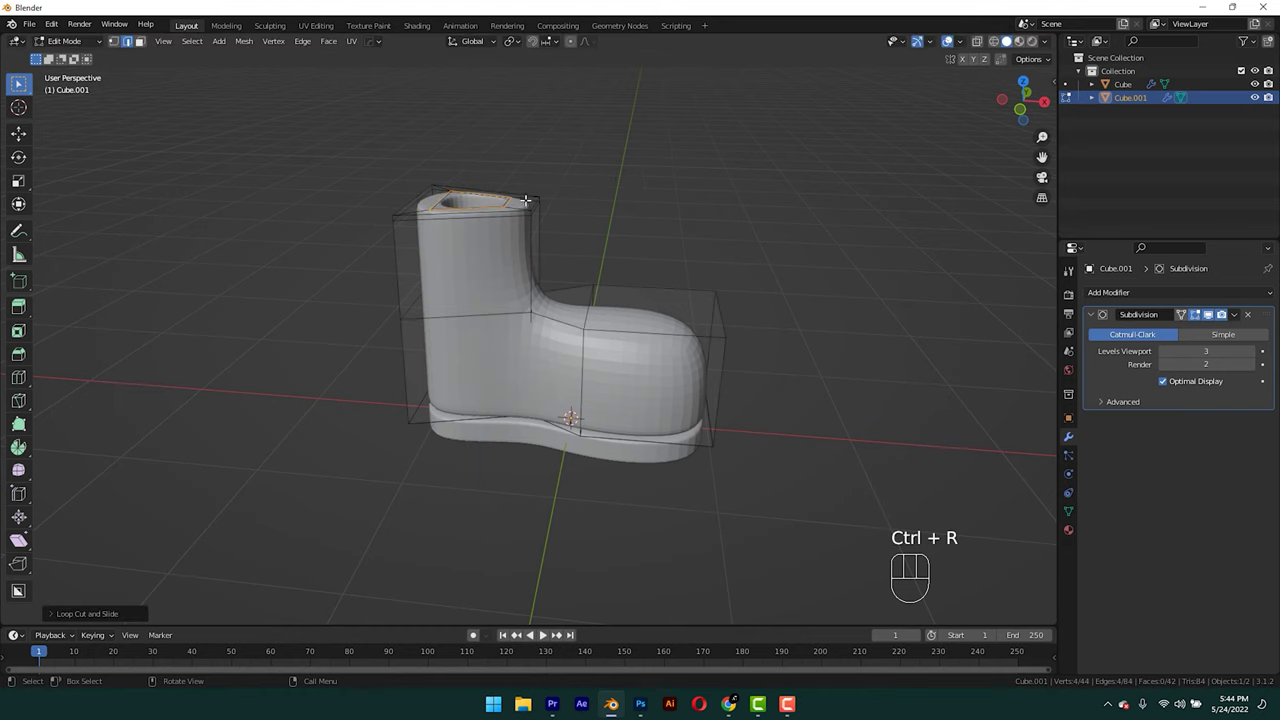
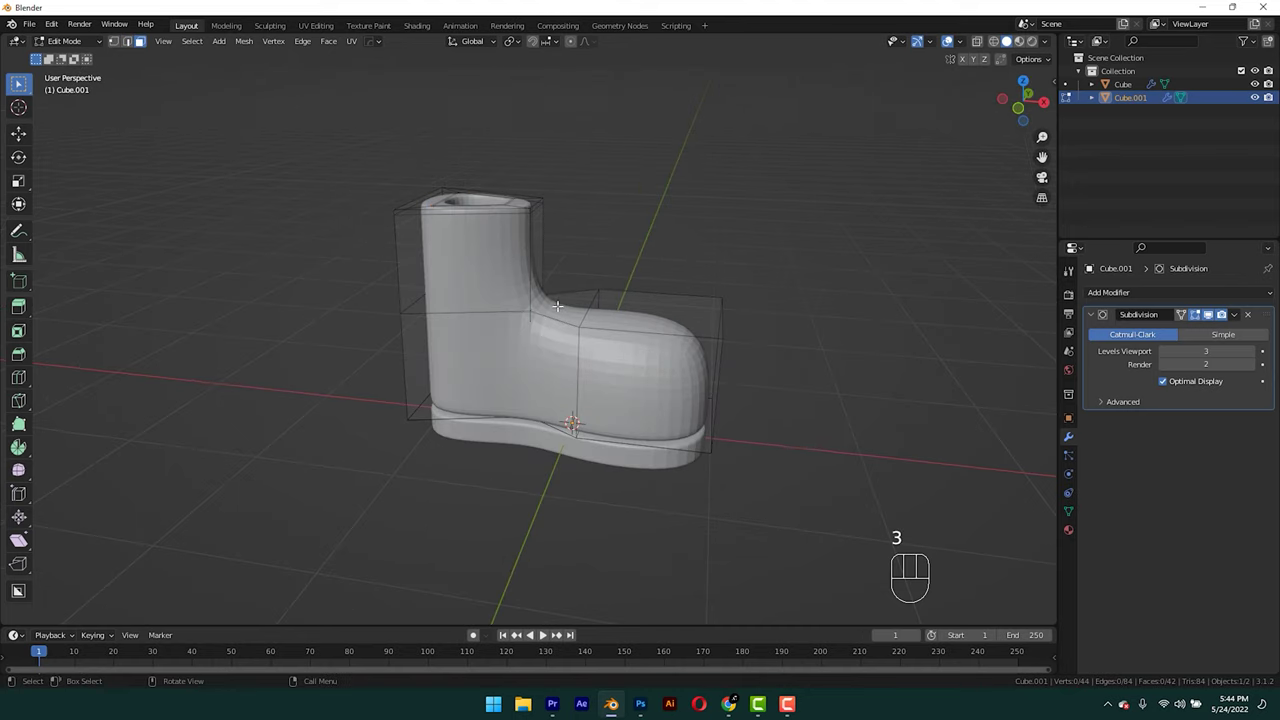
Lower the face where ankle meets foot and raise the instep edge on Z into a slope.
key("g")
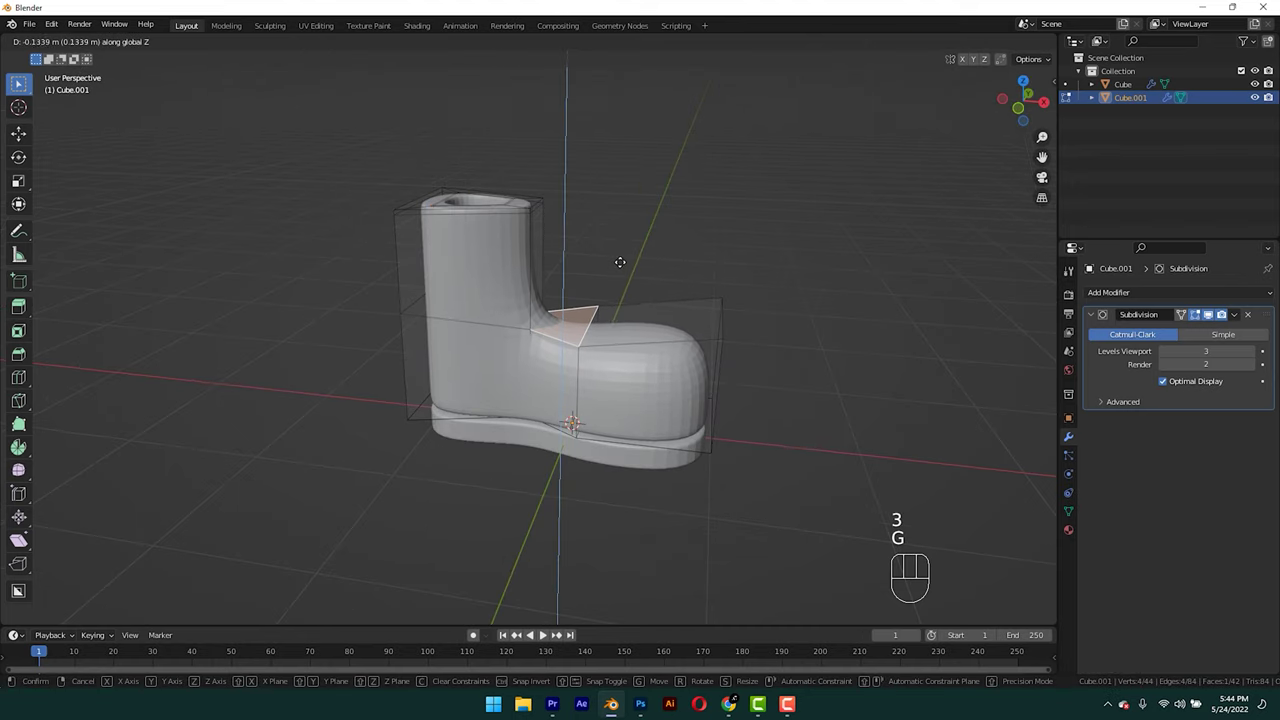
key("2")
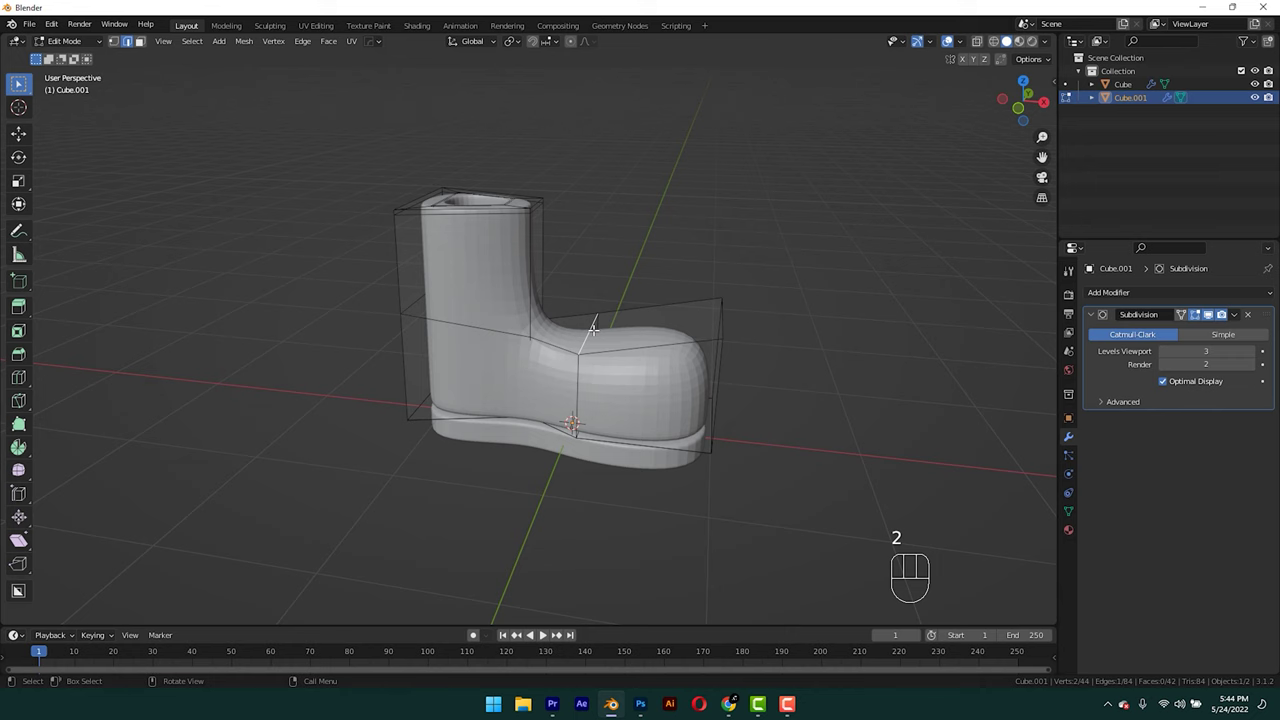
key("g")
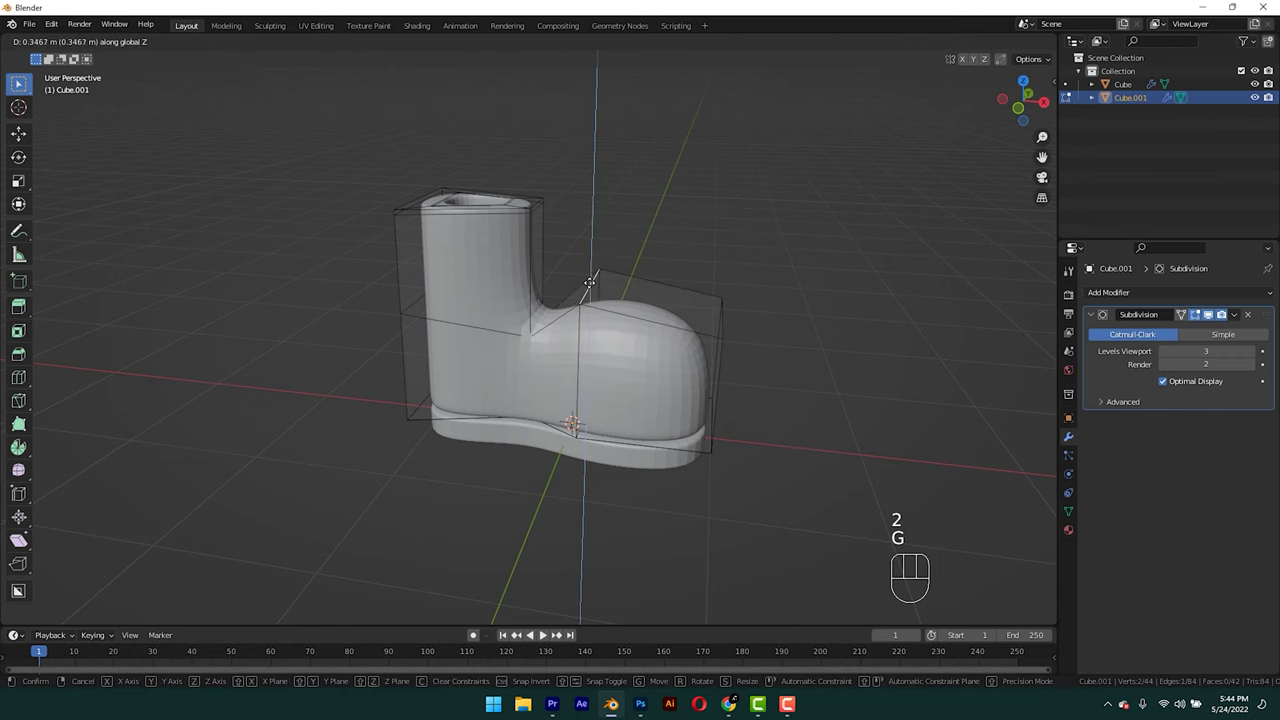
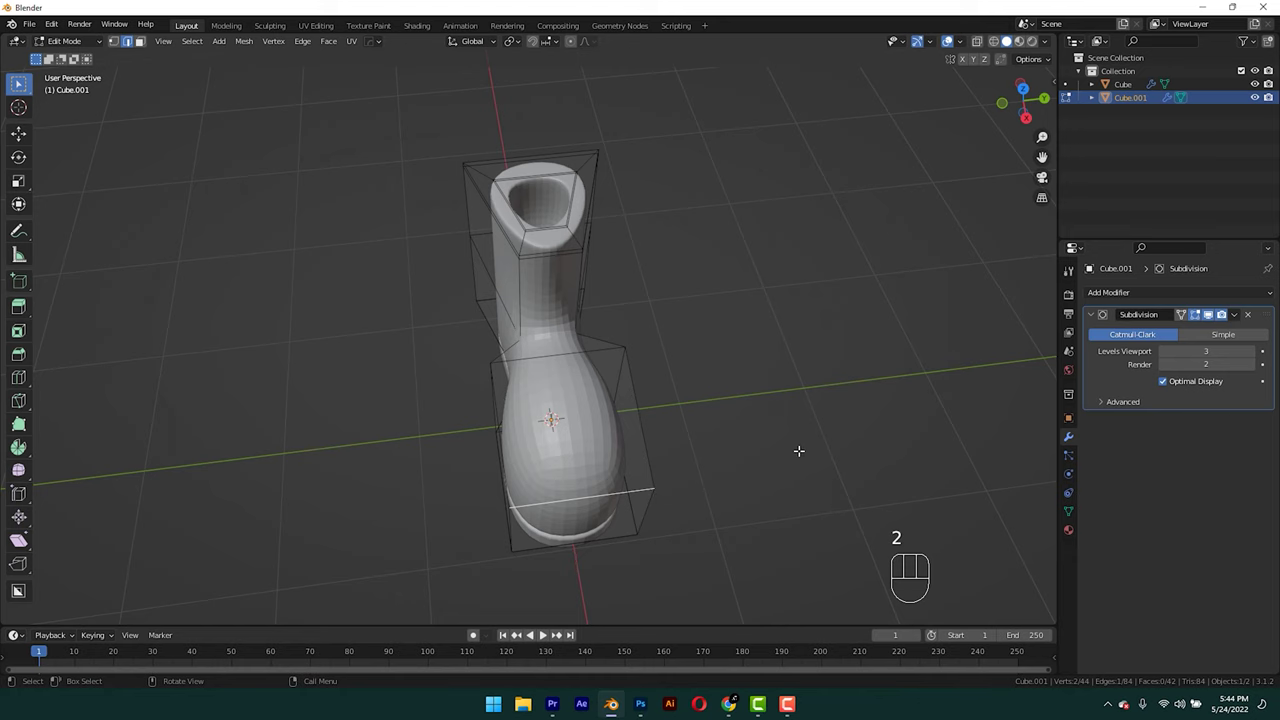
Resize the toe edge and scale the shaft front-to-back and sideways in side and front views.
key("s")
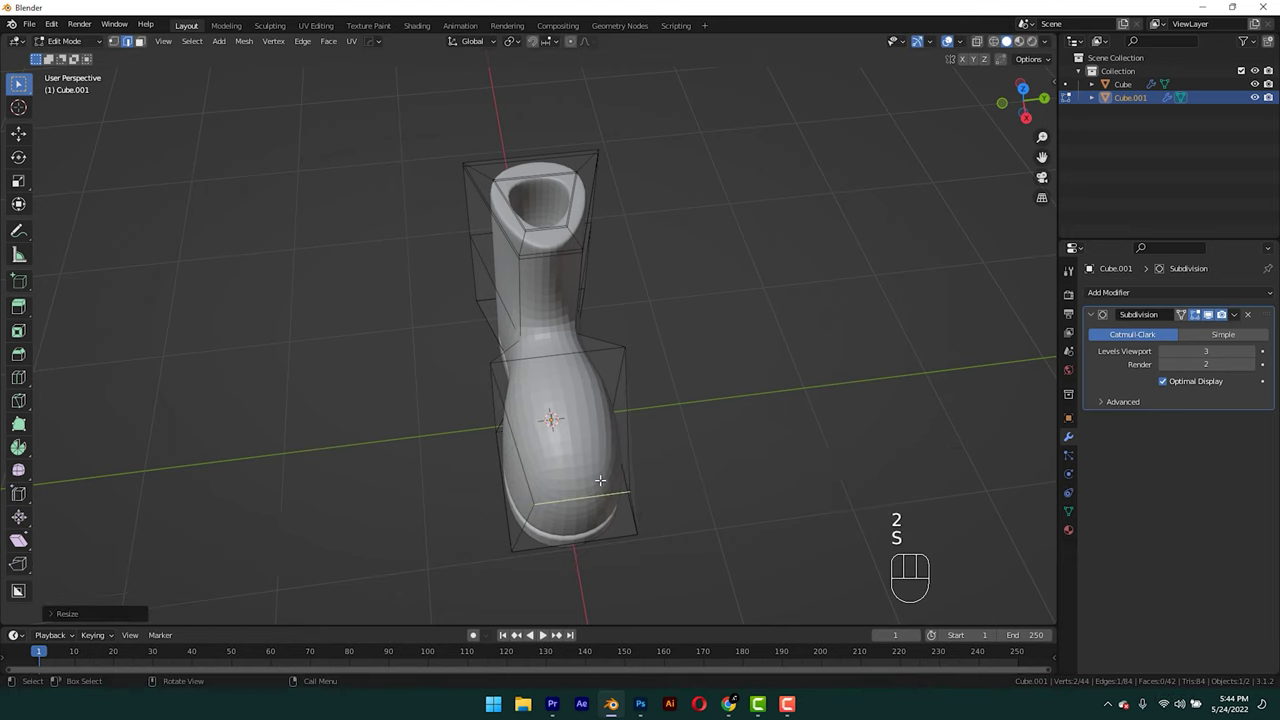
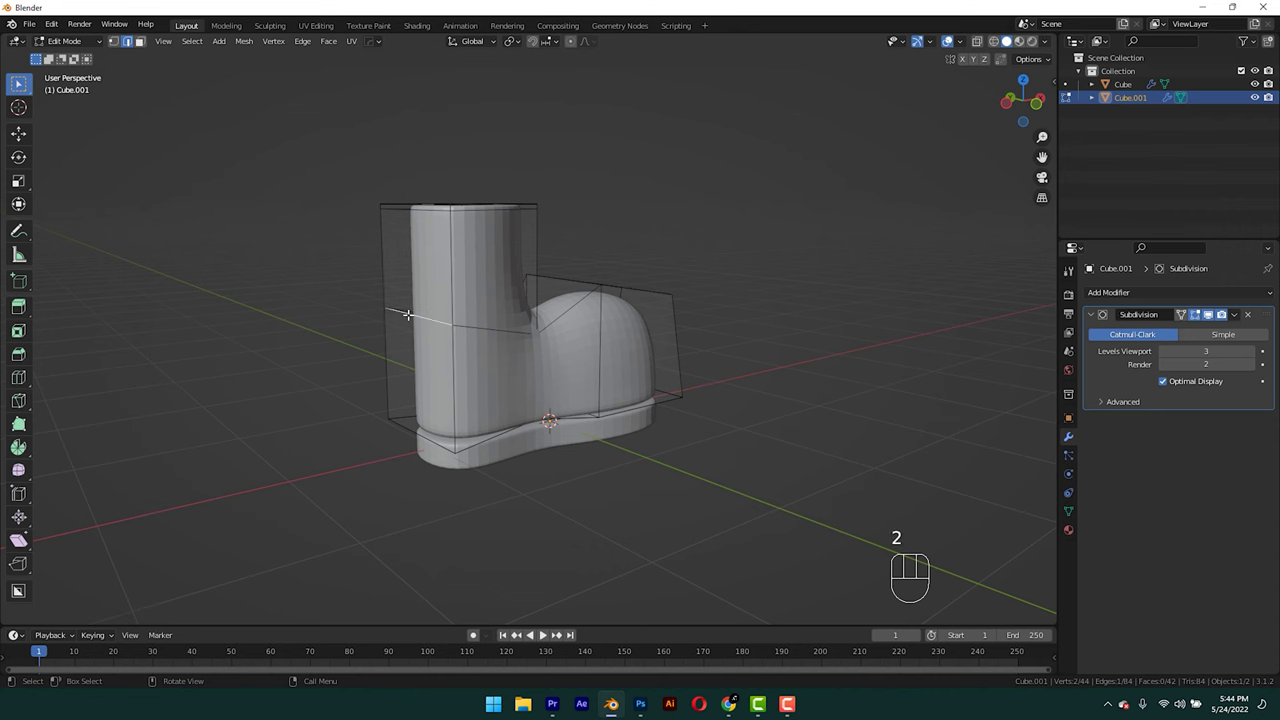
key("ctrl+KP_1")
key("s")
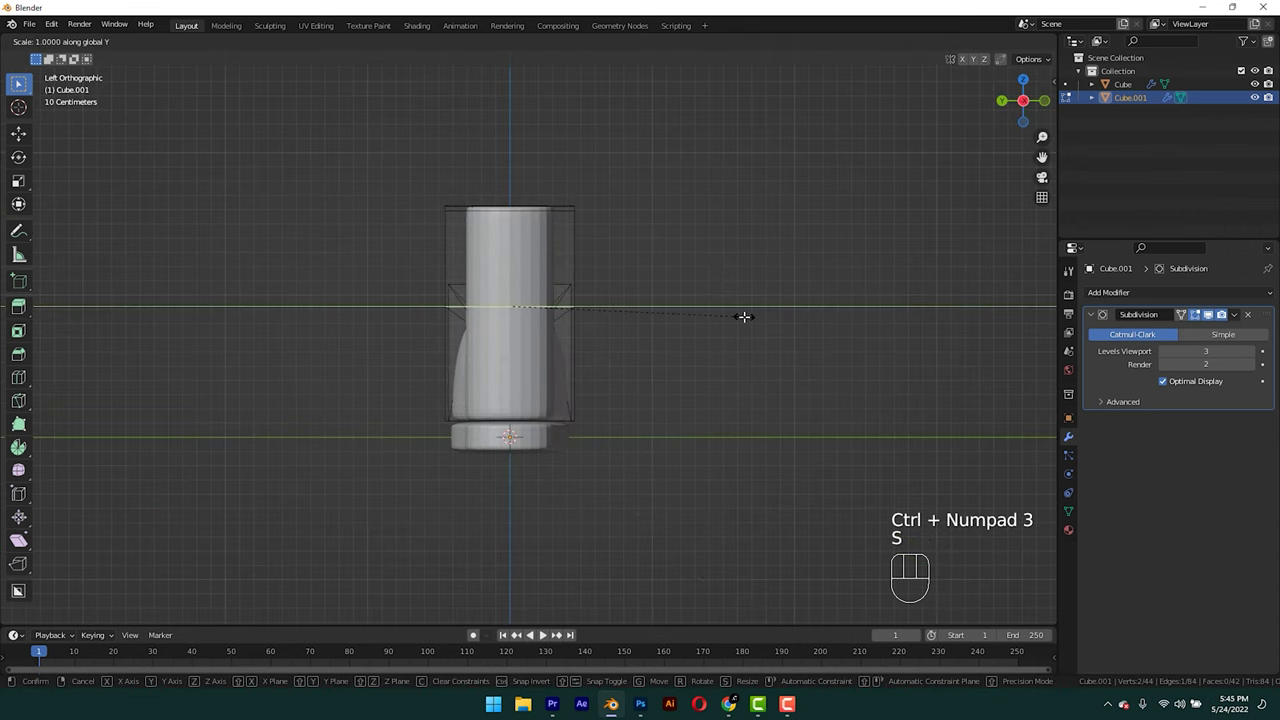
key("KP_1")
key("g")
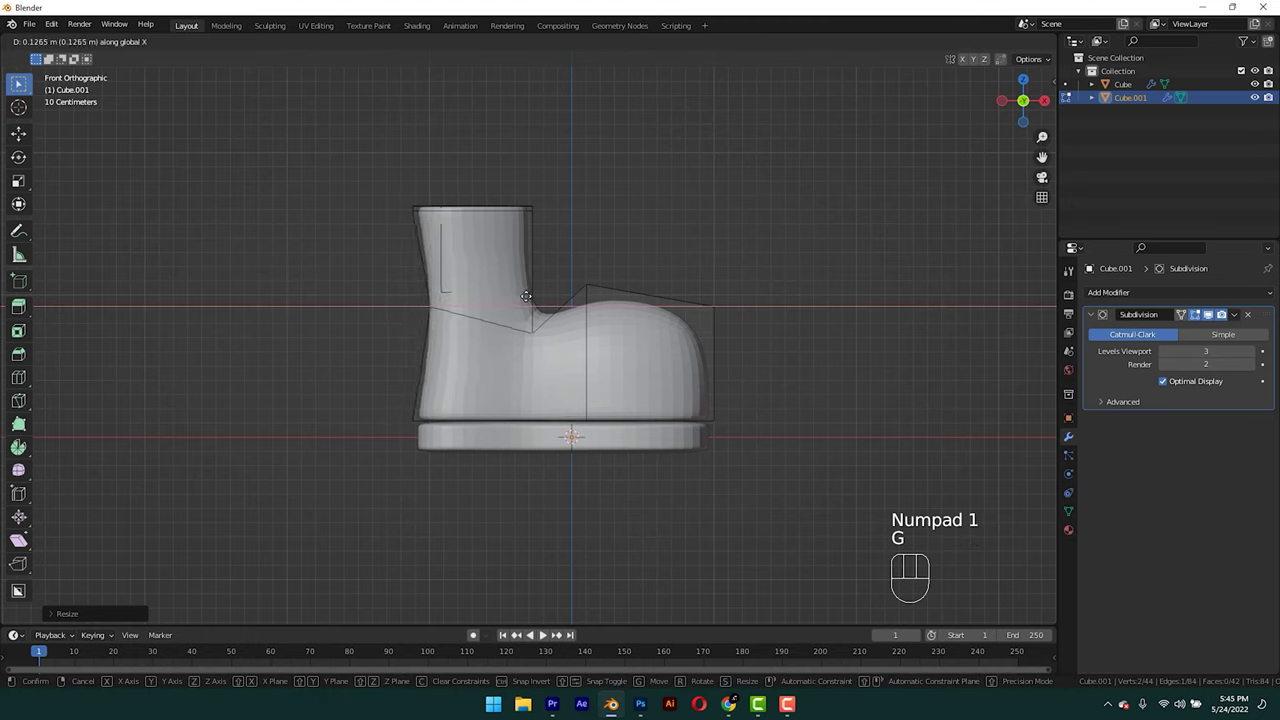
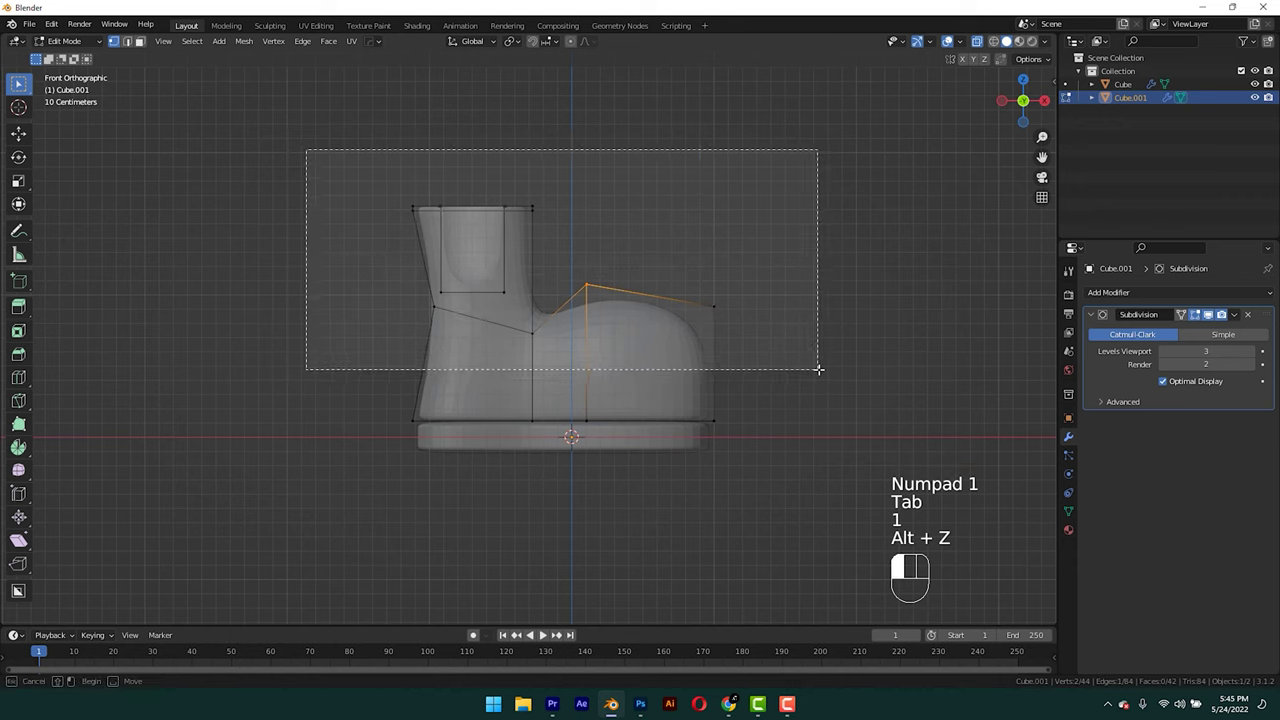
Lower the upper shaft vertices along Z and return to Object Mode to view the rounded boot.
key("g")
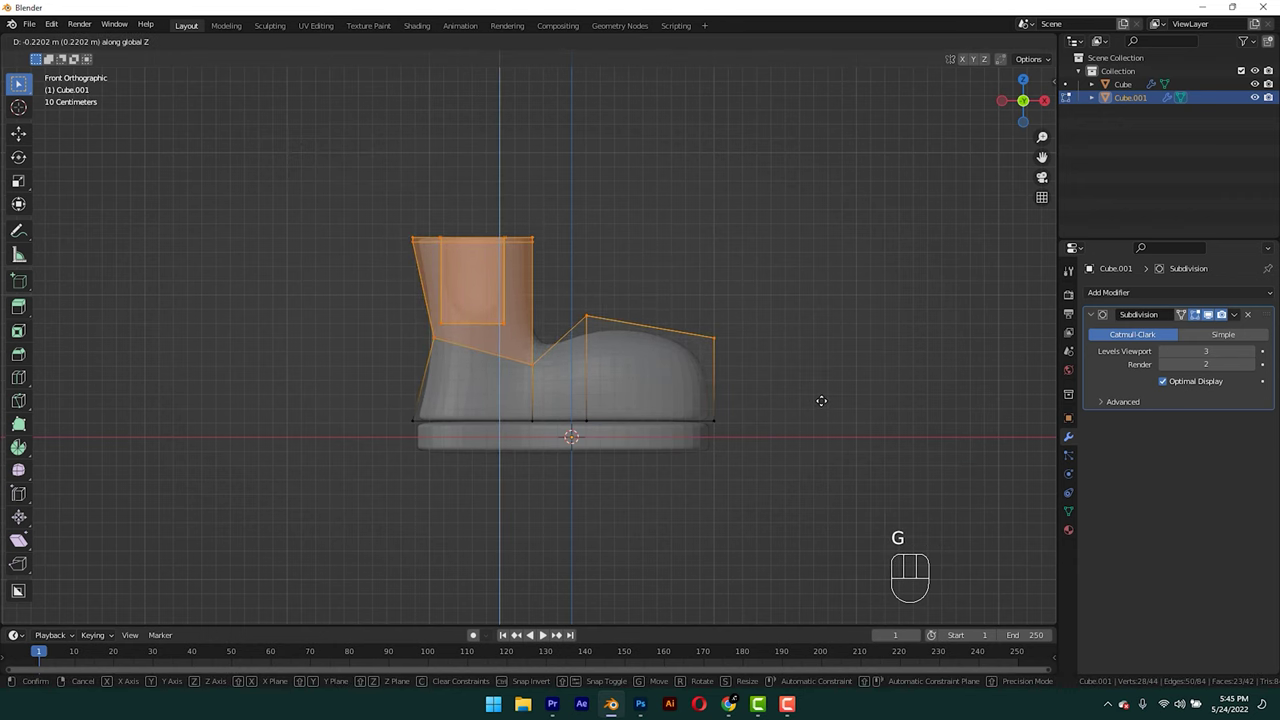
key("Tab")
key("alt+z")
left_click(726, 317)
left_click_drag(656, 356, 613, 429)
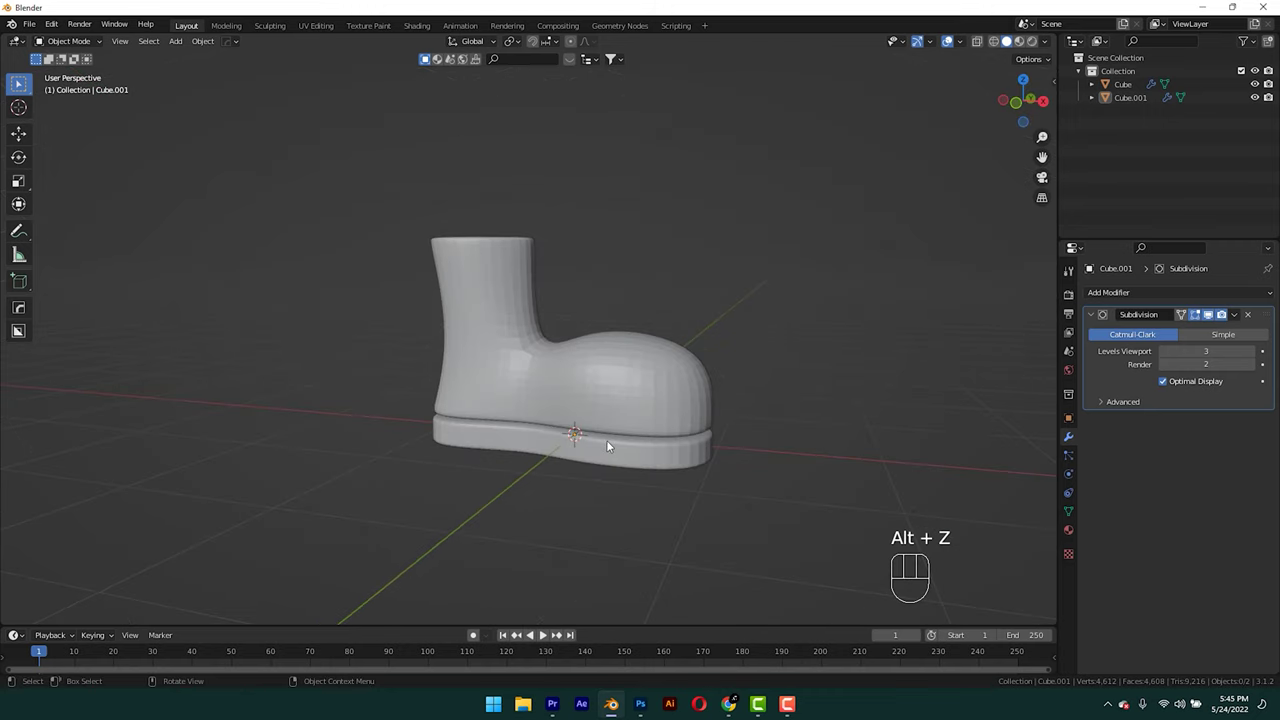
Duplicate the sole's edge loop and separate it into its own object.
left_click(610, 448)
middle_click(598, 459)
key("Tab")
key("ctrl+r")
key("p")
key("Tab")
Convert the loop to a curve with Bevel Depth 0.041 m and Resolution 11, and apply its transforms.
left_click(750, 367)
left_click_drag(750, 367, 1072, 500)
left_click(1072, 500)
left_click_drag(1112, 513, 1134, 547)
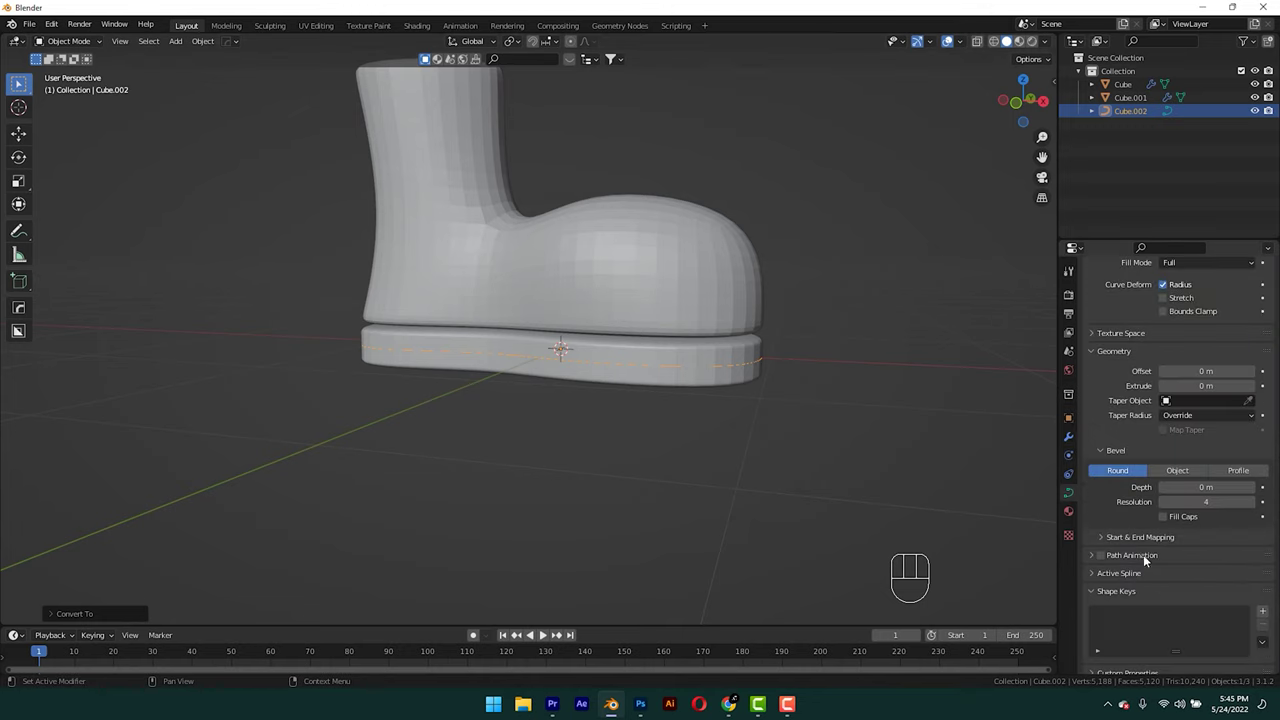
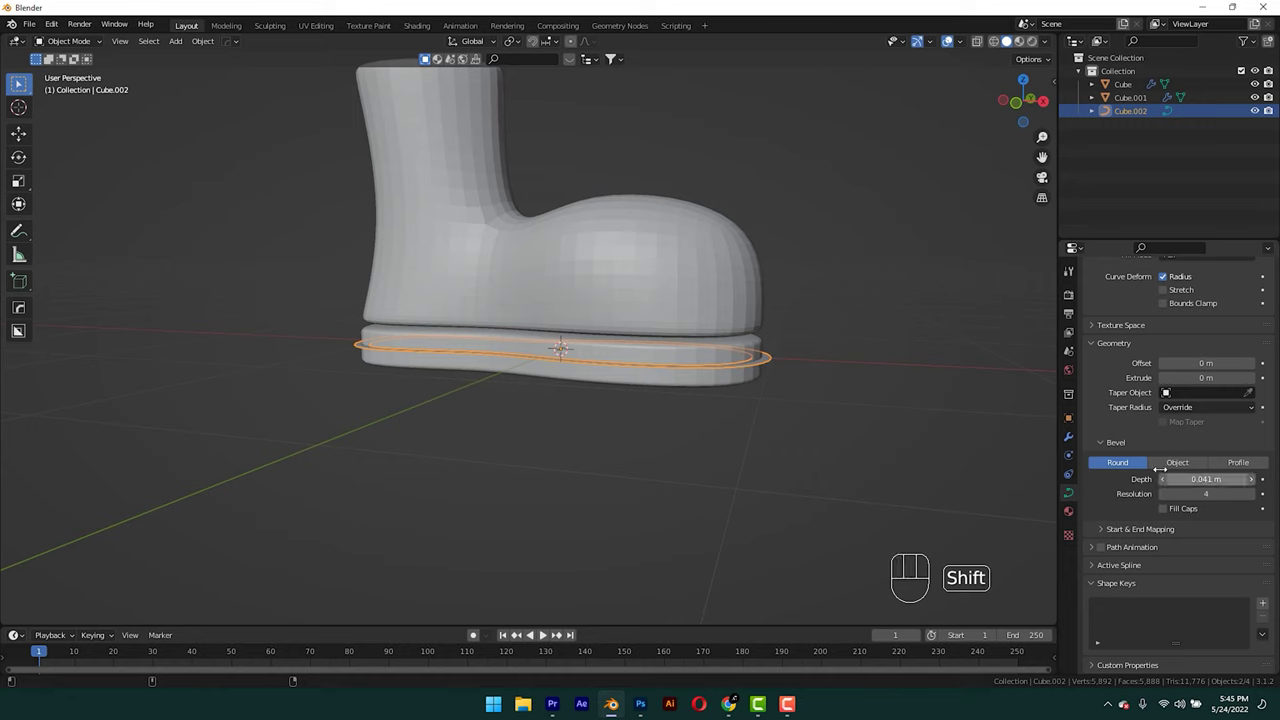
key("ctrl+a")
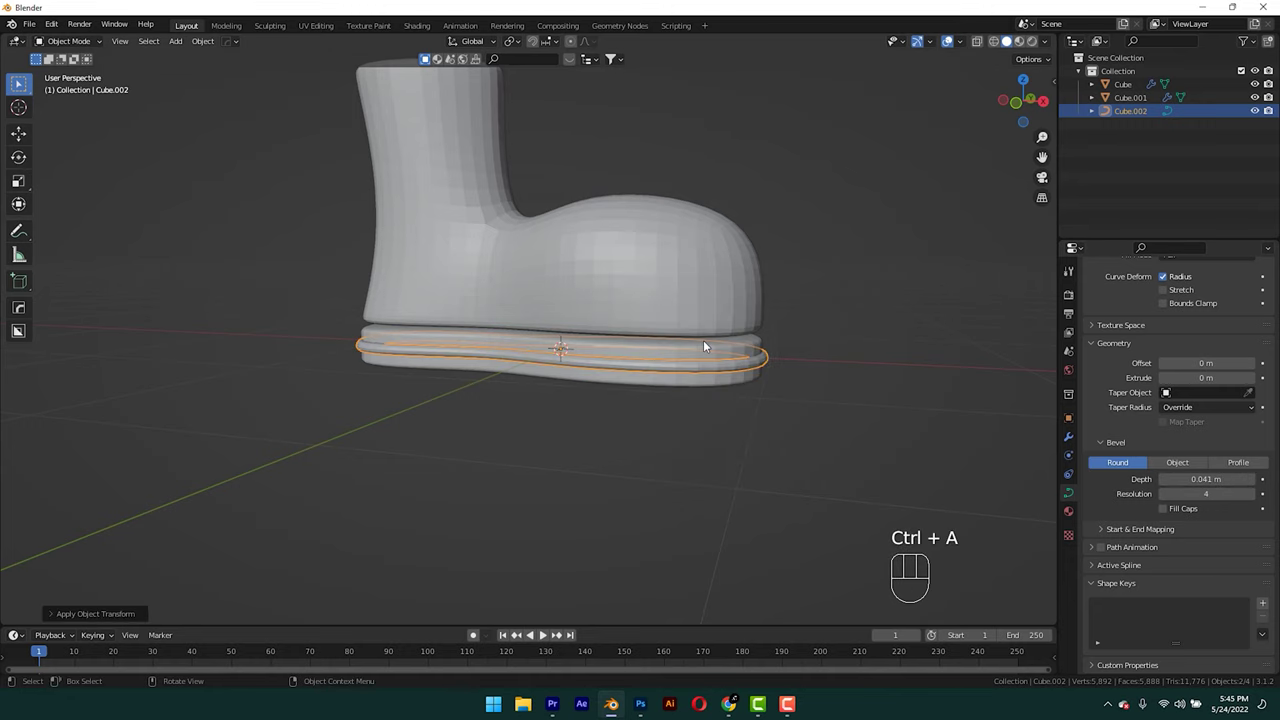
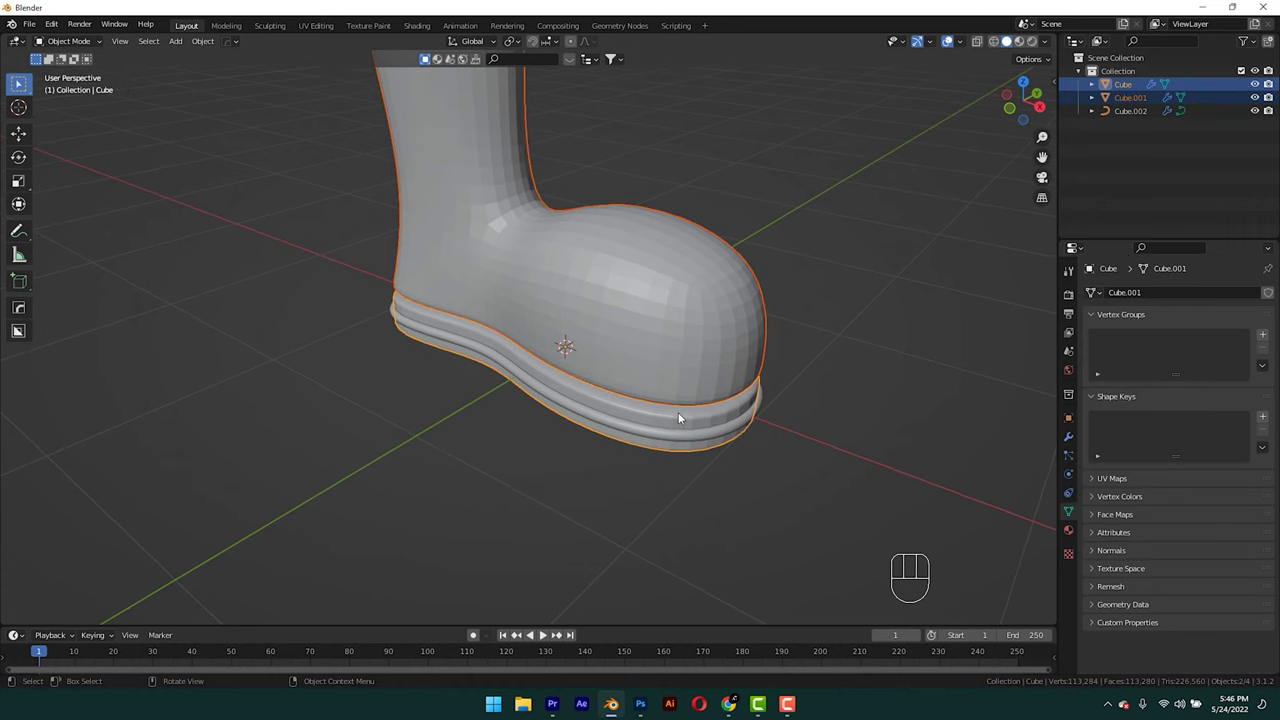
Shade the boot and sole smooth and enable Auto Smooth at 30°.
right_click(639, 373)
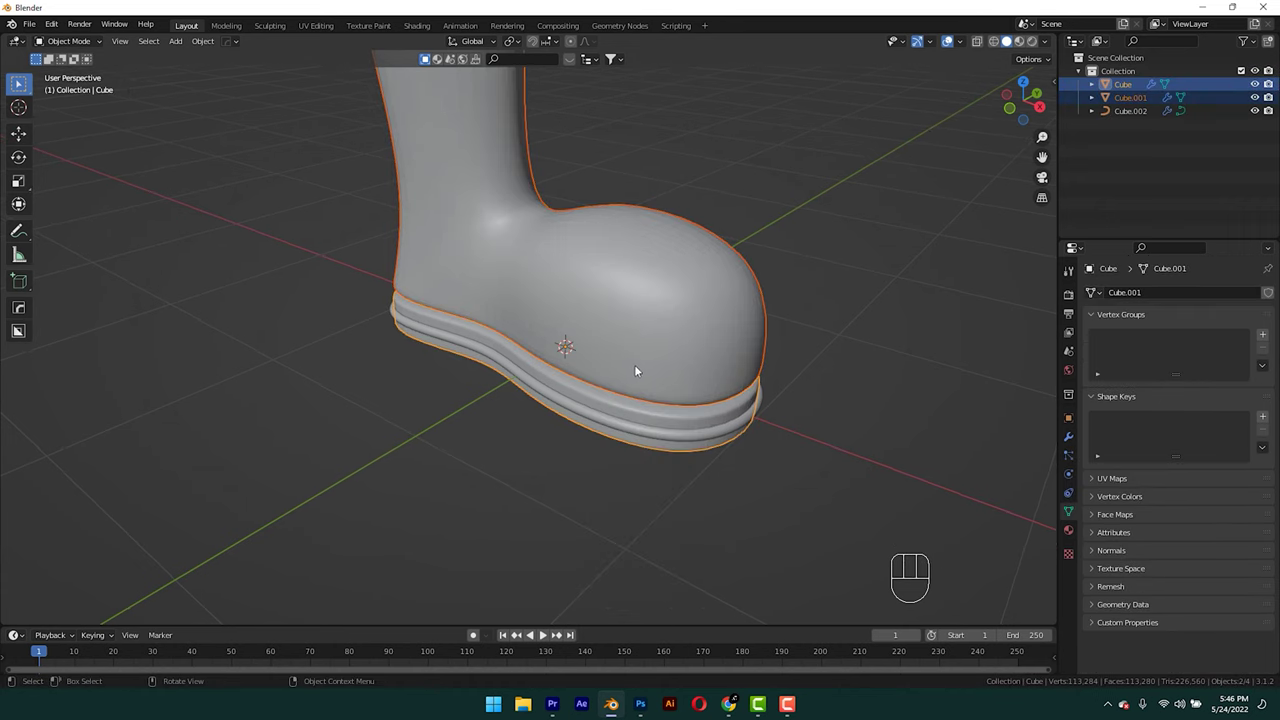
left_click(1103, 552)
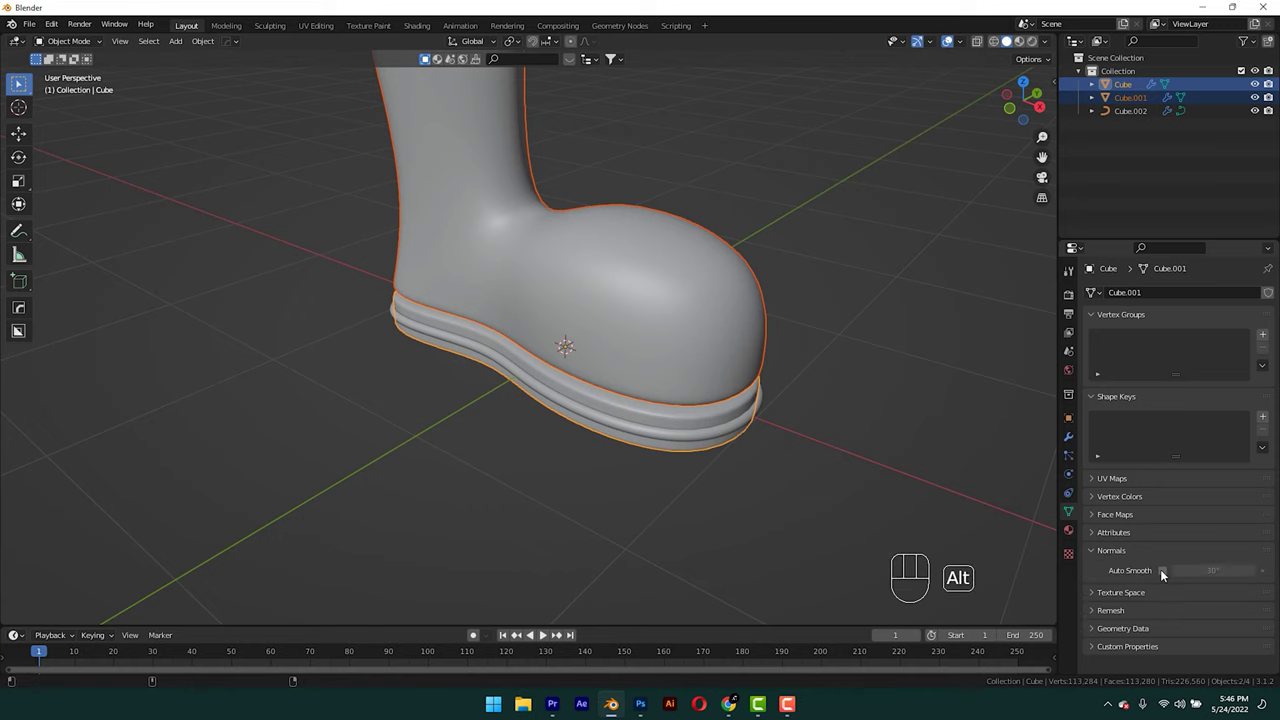
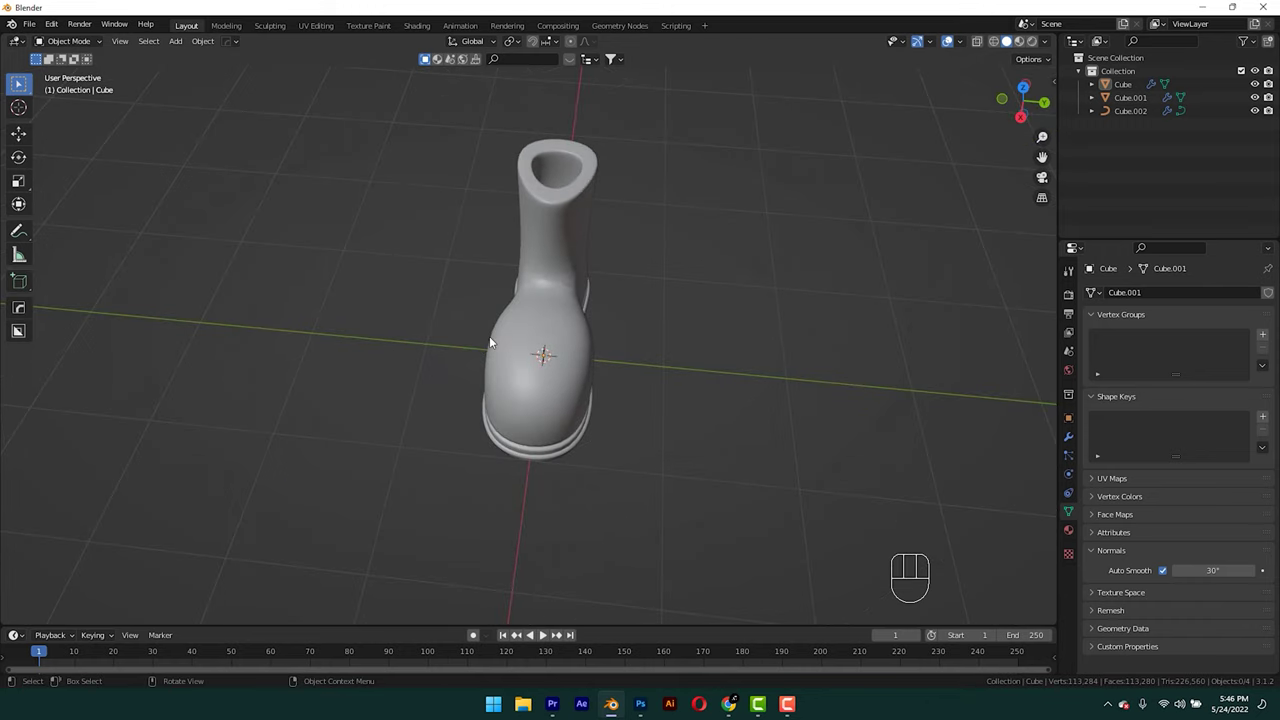
Add a Bezier circle in top view and rotate, shrink and move it inside the shaft opening.
key("KP_7")
key("shift+a")
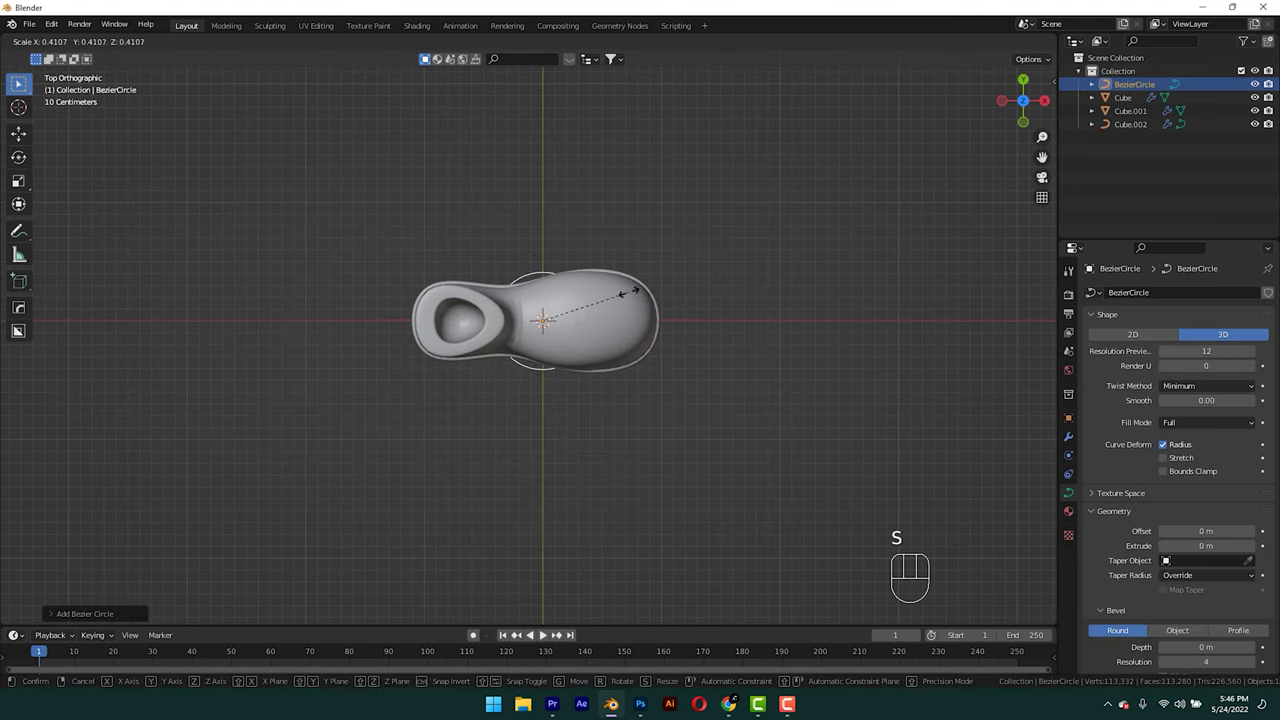
key("alt+z")
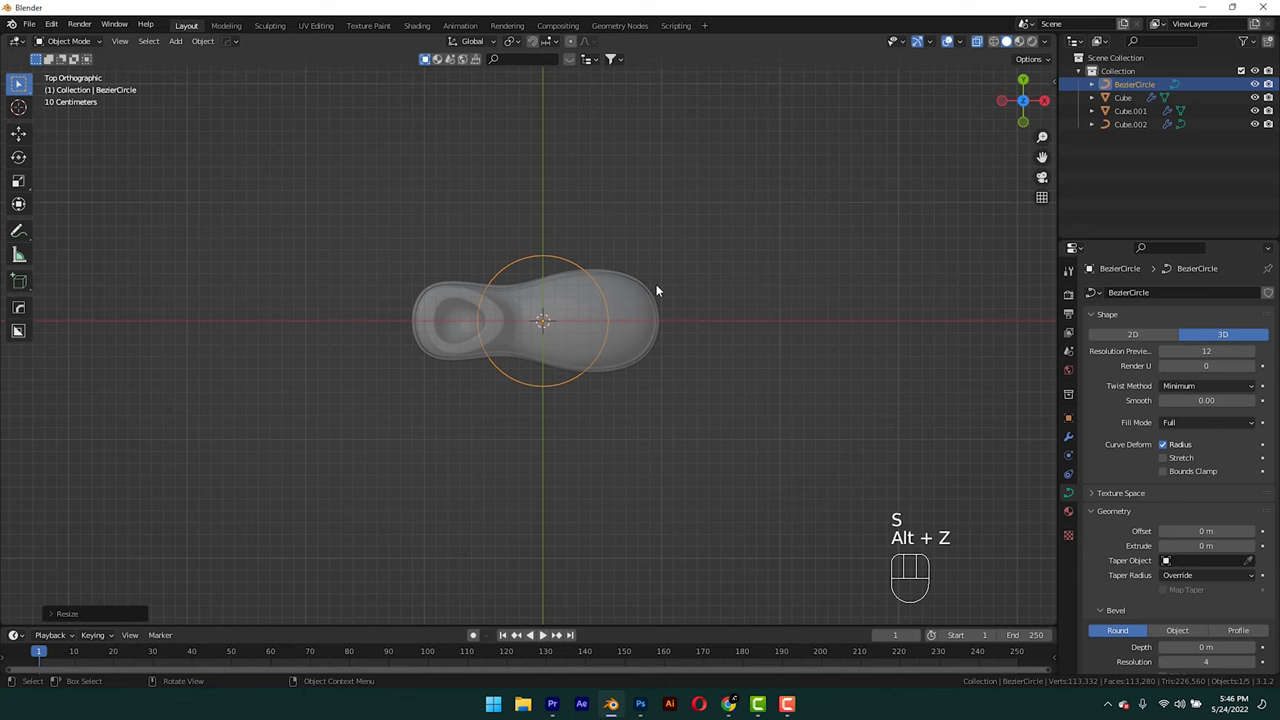
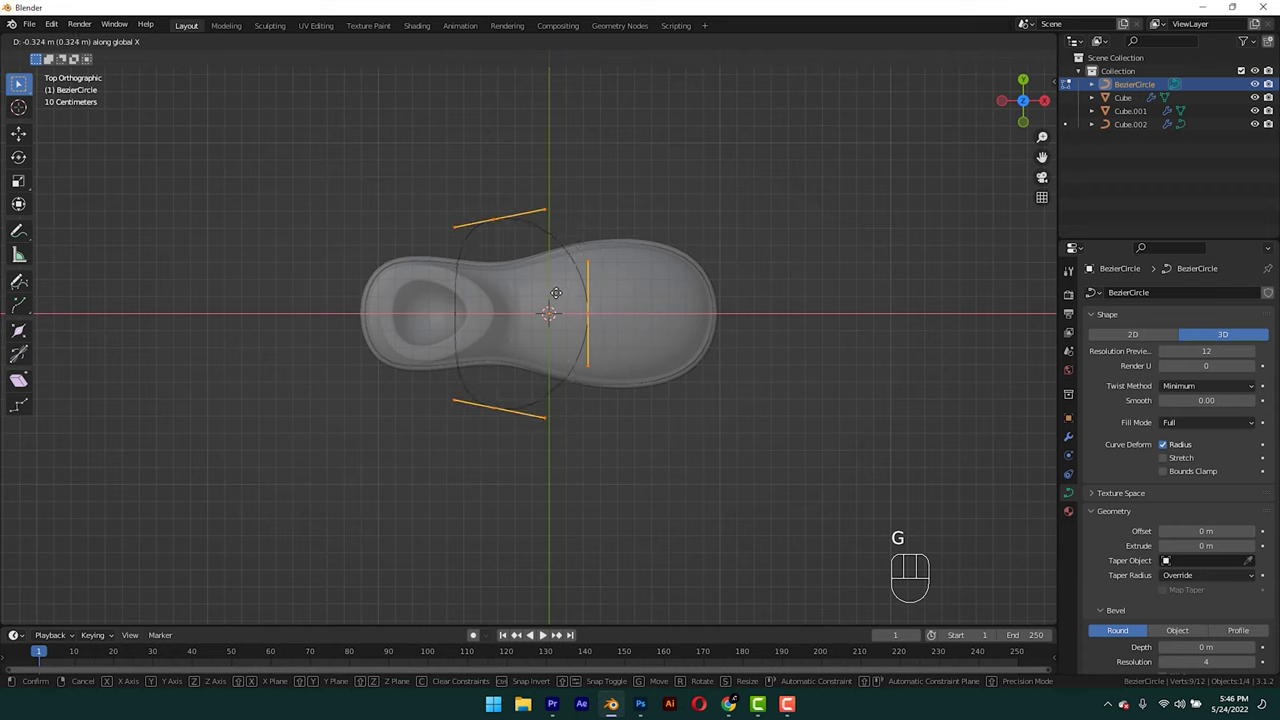
key("Tab")
key("r")
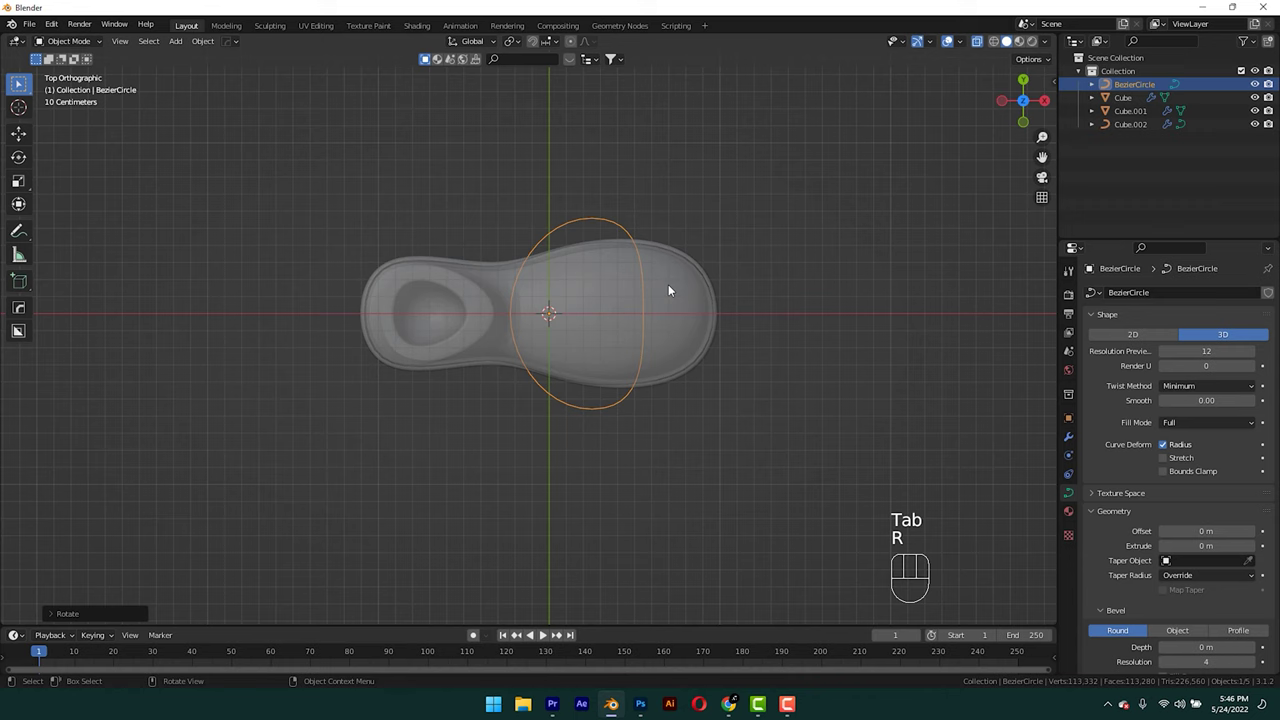
key("g")
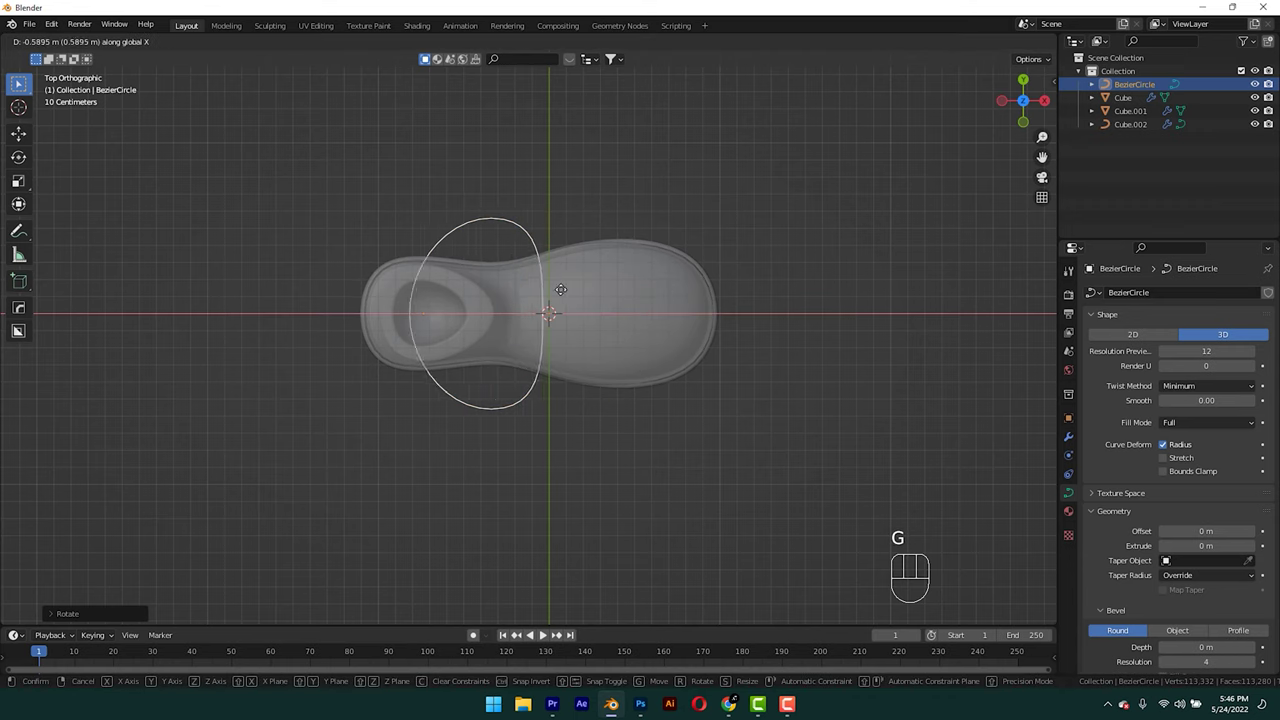
key("s")
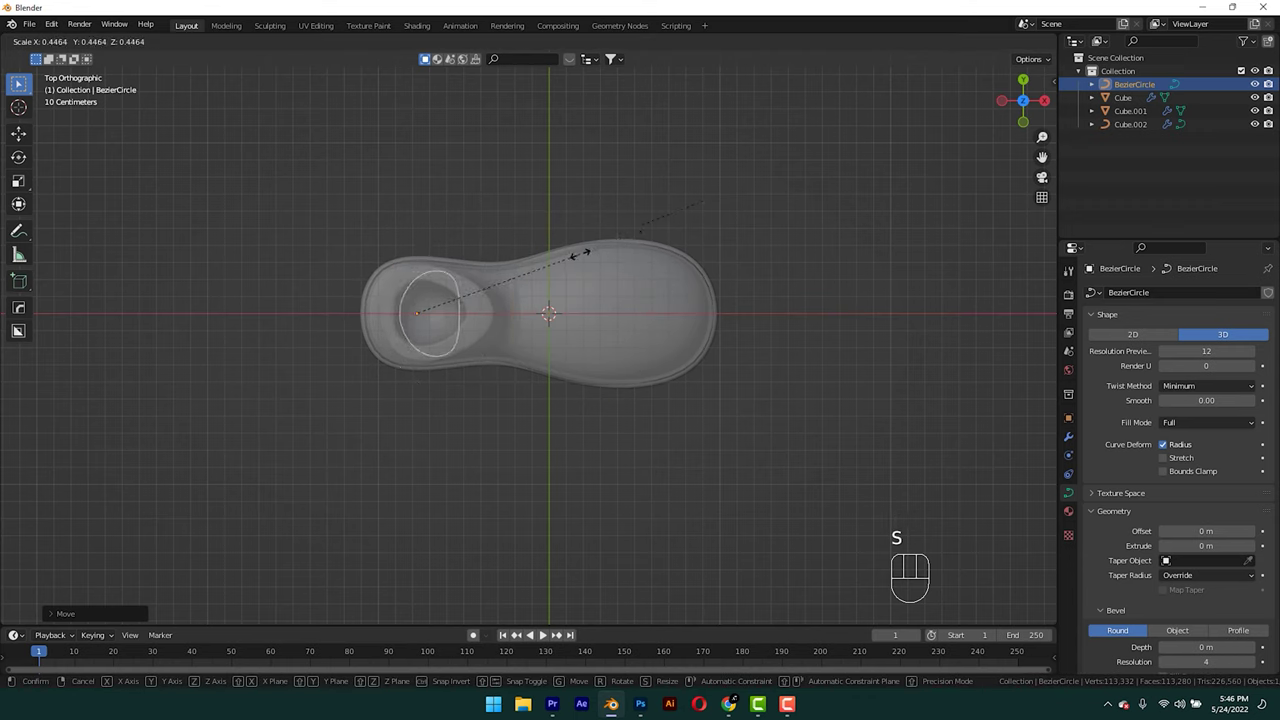
key("g")
key("s")
key("g")
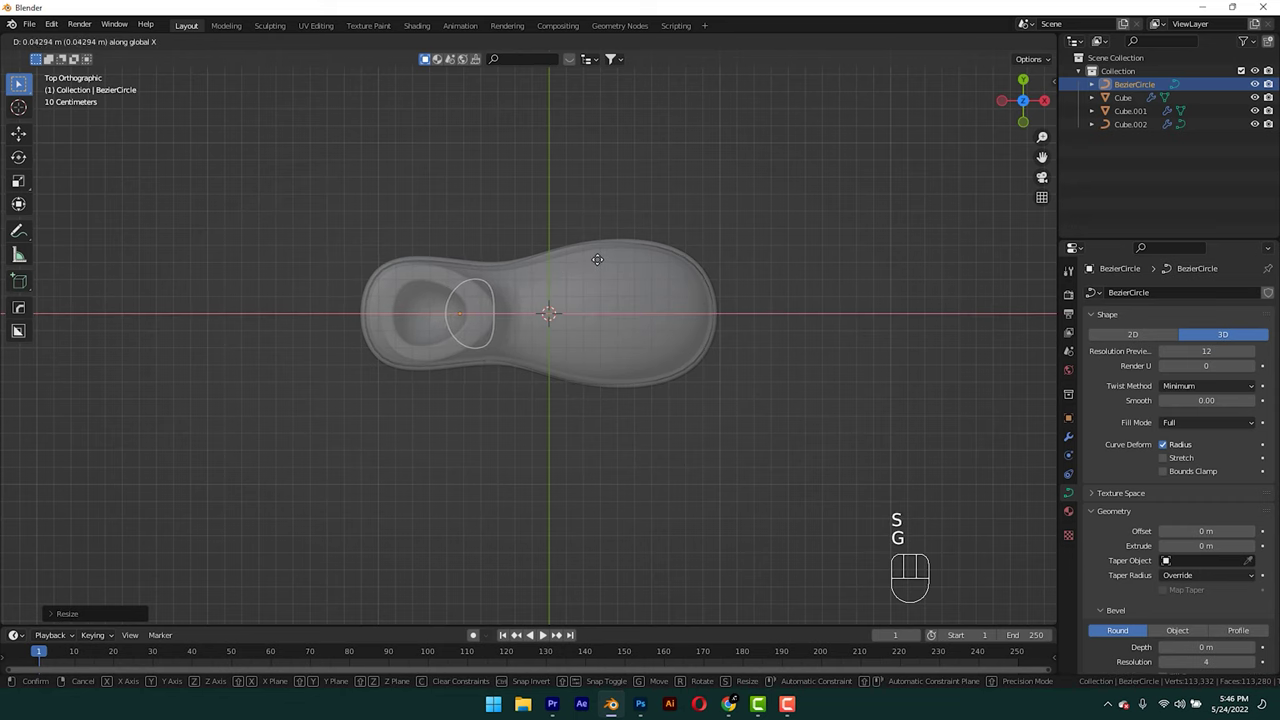
key("alt+z")
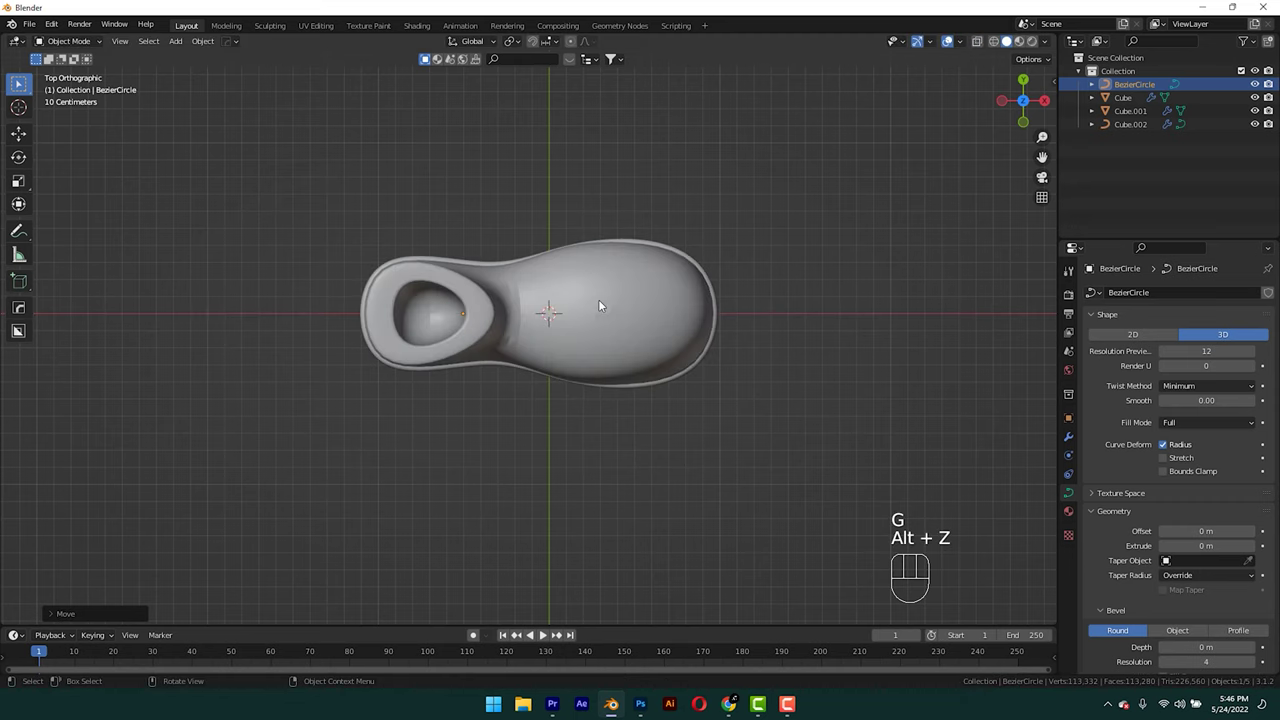
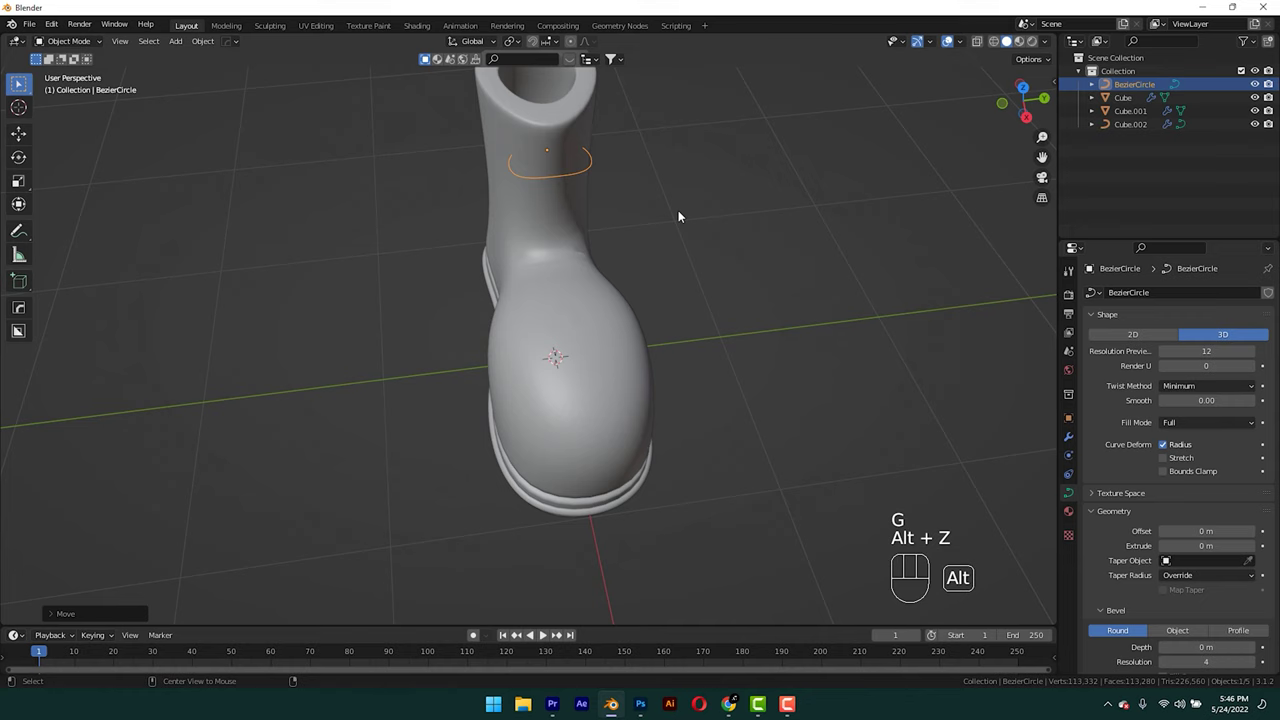
Thicken the circle with 0.2 m bevel depth, shrink the loop and move it sideways onto the shaft.
left_click_drag(657, 207, 639, 204)
left_click_drag(622, 196, 594, 278)
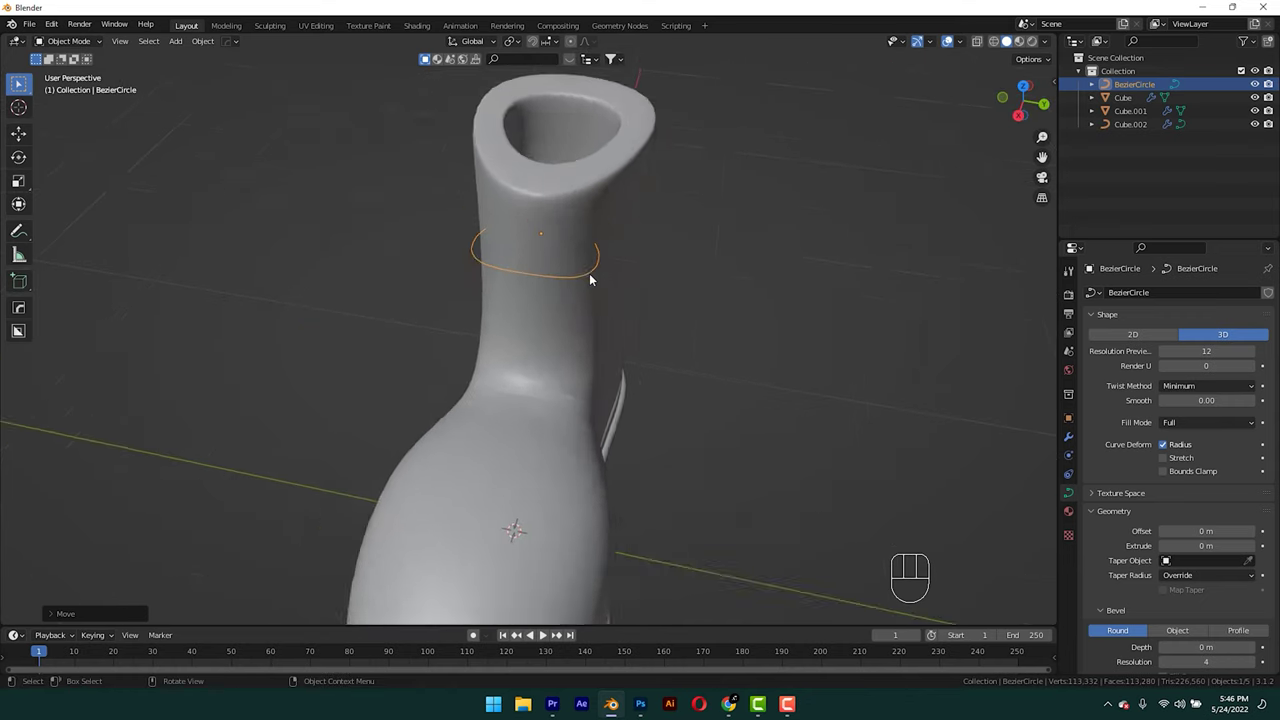
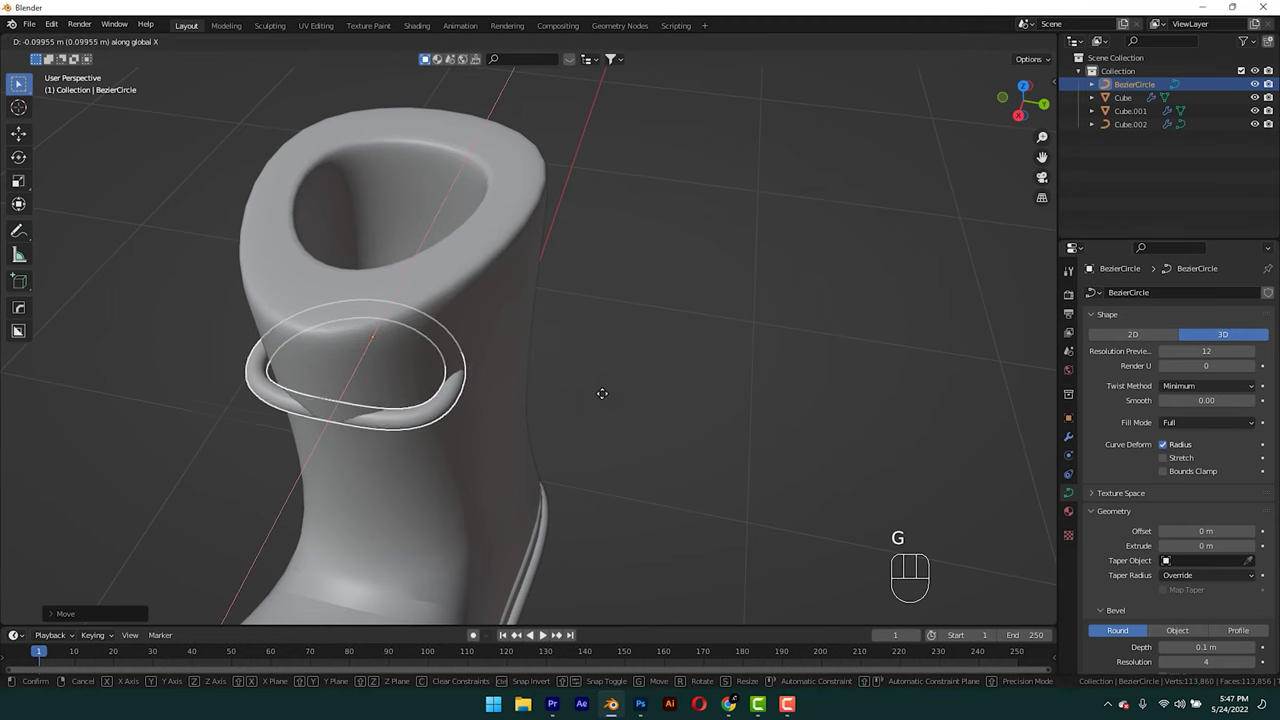
key("s")
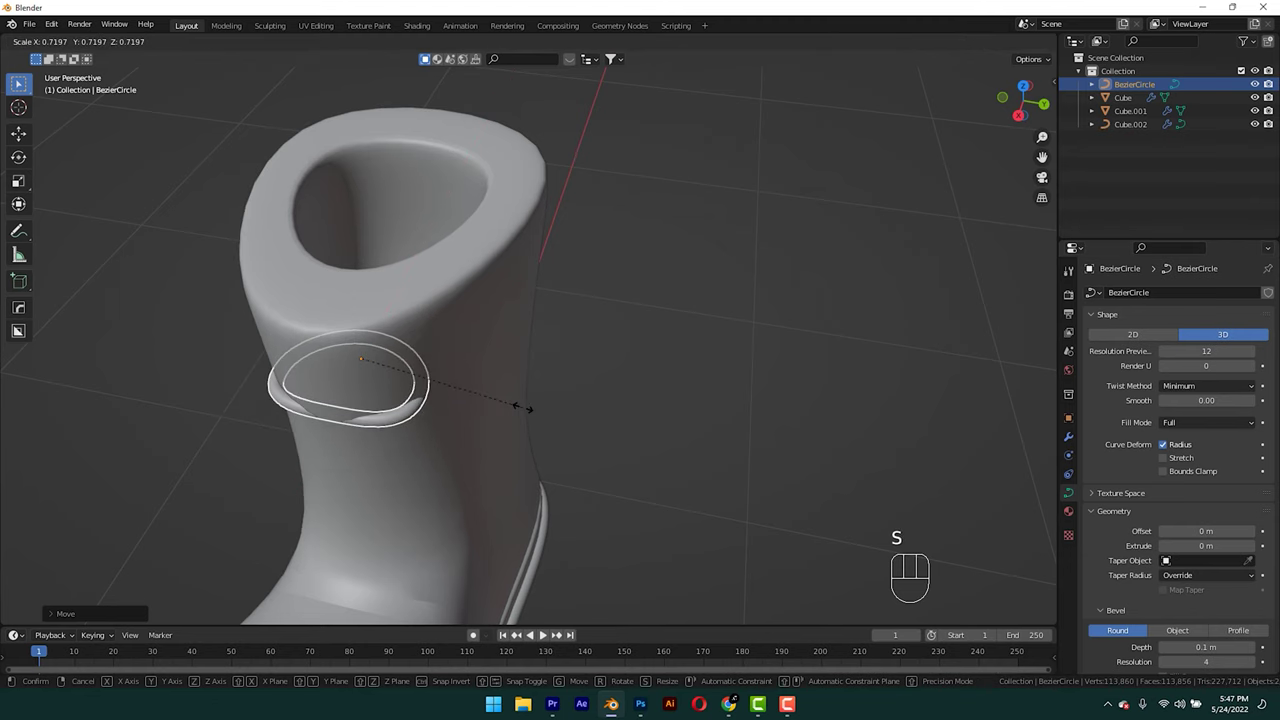
key("g")
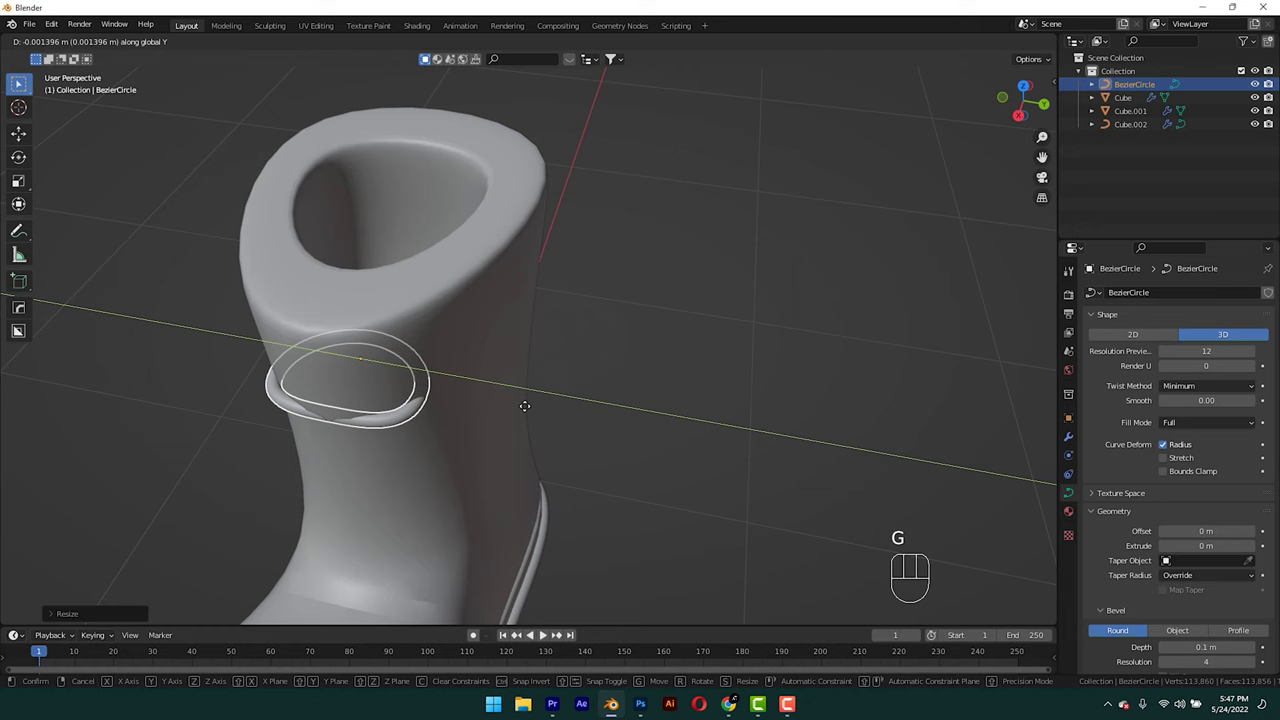
left_click_drag(511, 416, 544, 396)
left_click_drag(605, 333, 614, 346)
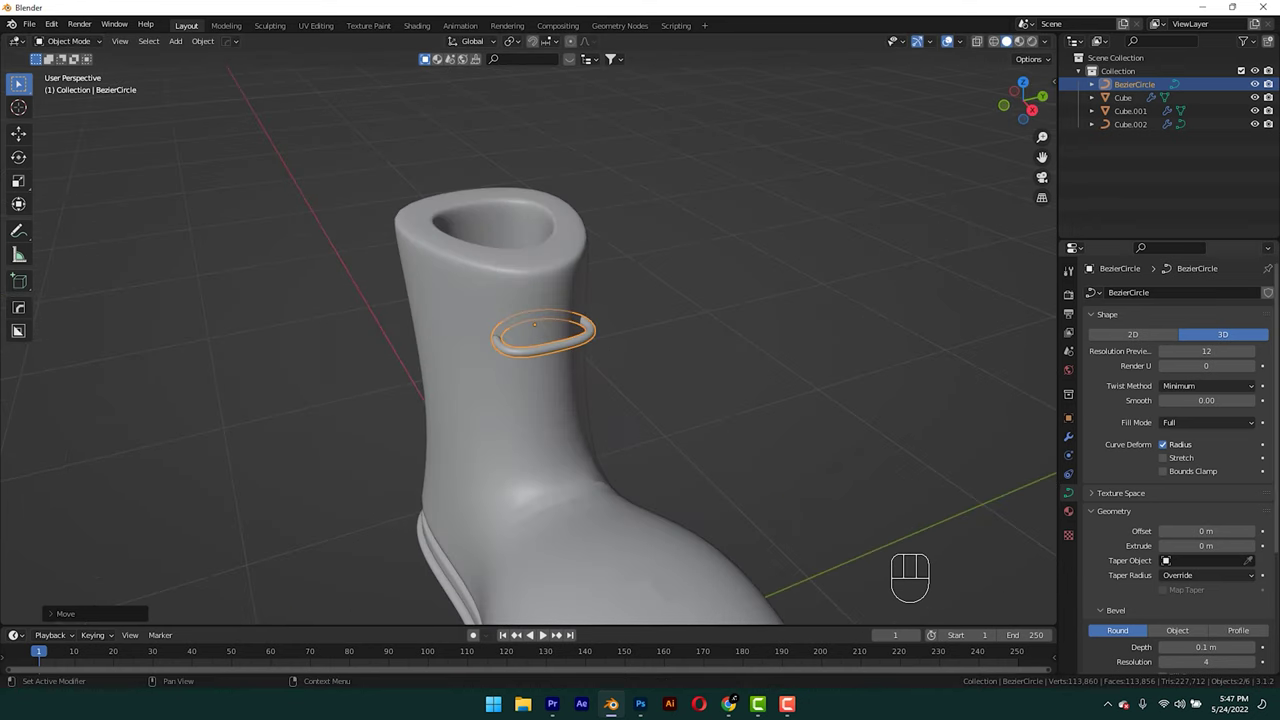
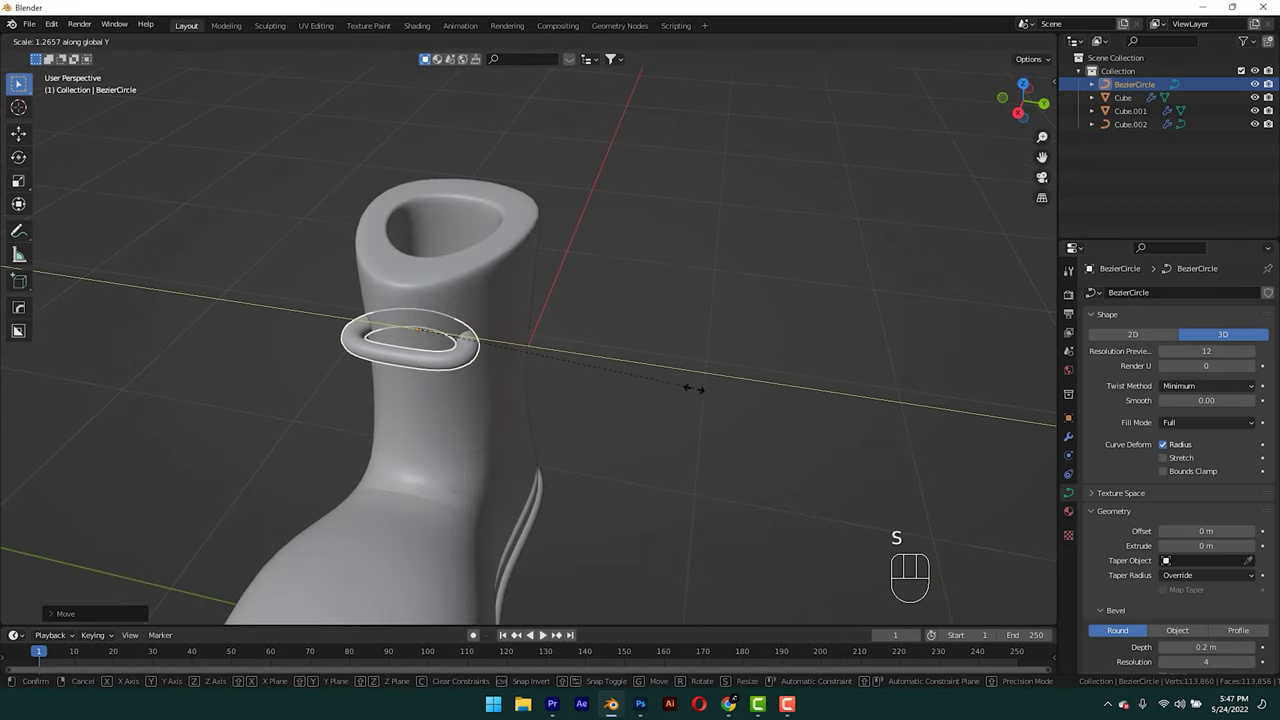
left_click_drag(513, 383, 571, 379)
key("shift+a")
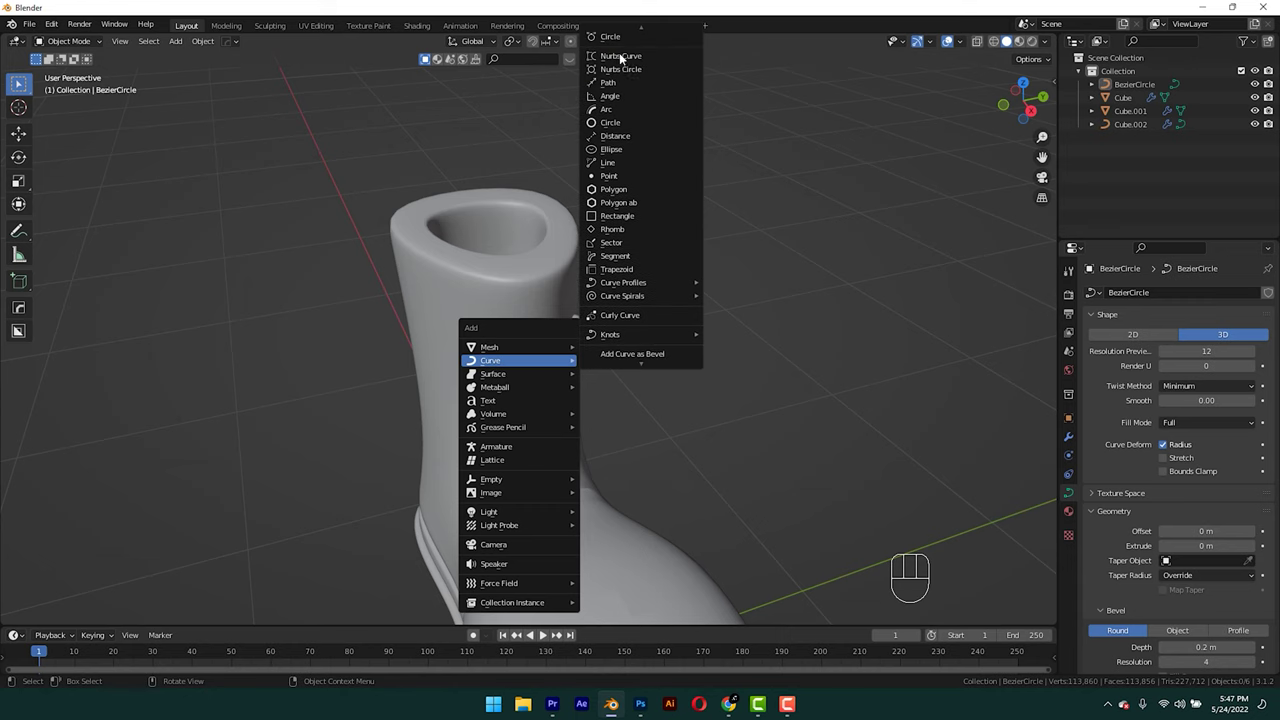
Rotate the lace loop and slide it against the side of the shaft in side view.
key("r")
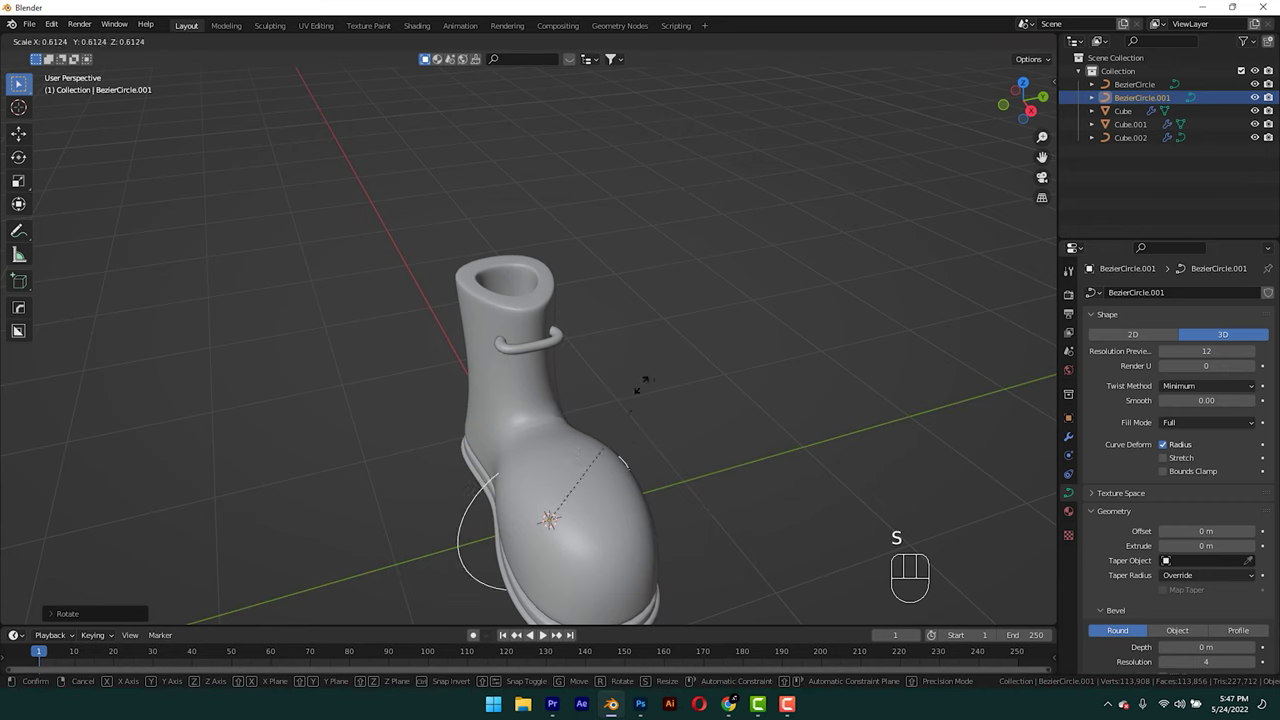
key("g")
key("s")
key("KP_3")
left_click_drag(505, 201, 565, 302)
key("g")
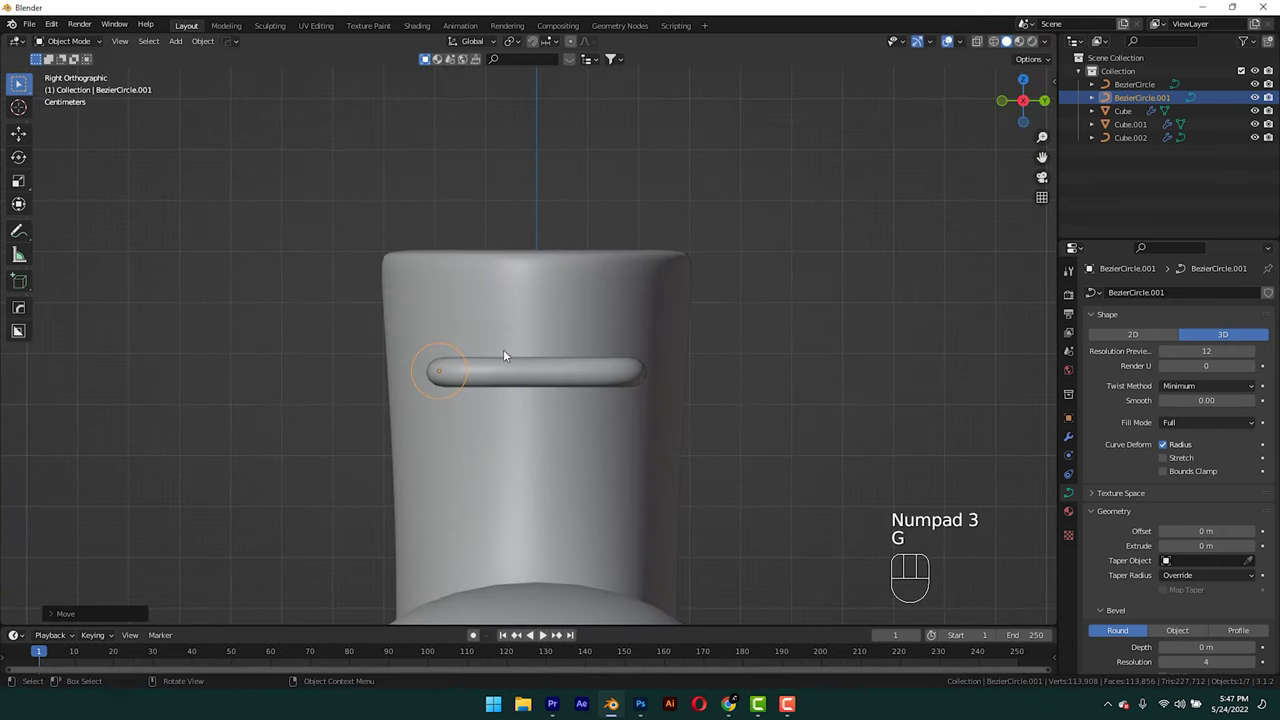
left_click_drag(506, 357, 615, 384)
From top view move and rotate the loop along X to follow the shaft, with Bevel Depth 0.36 m.
key("KP_7")
key("g")
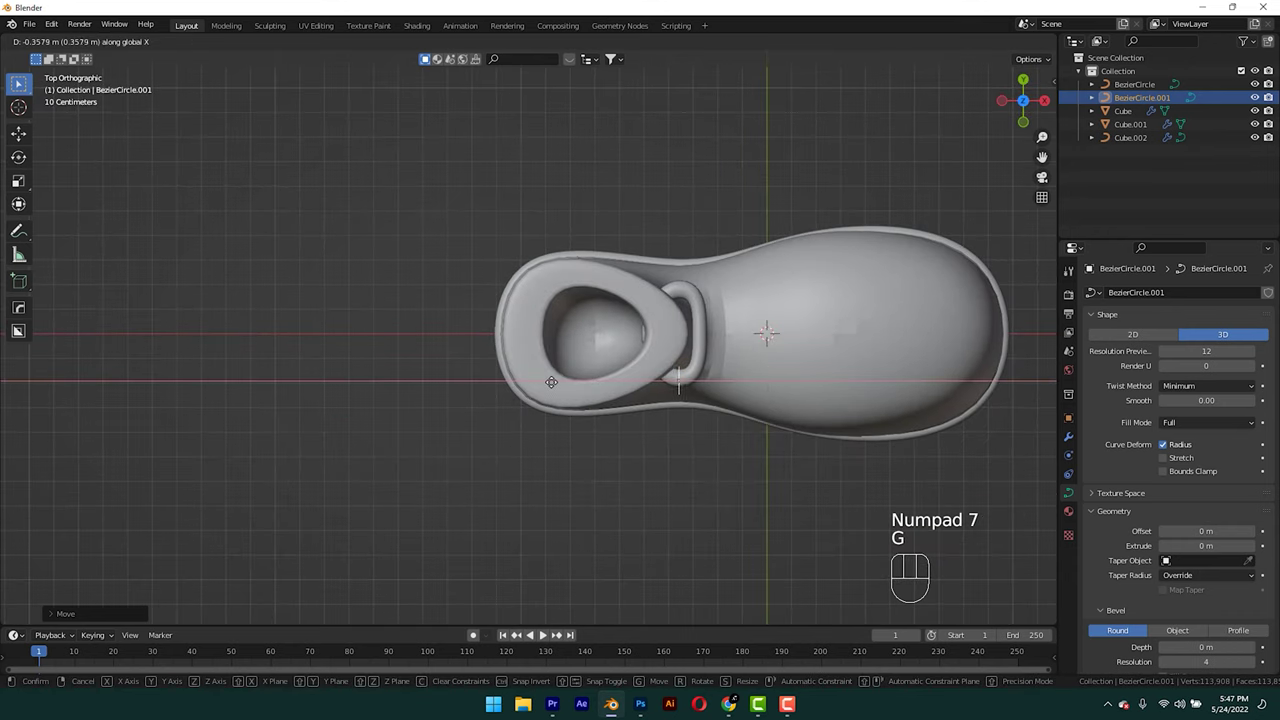
key("r")
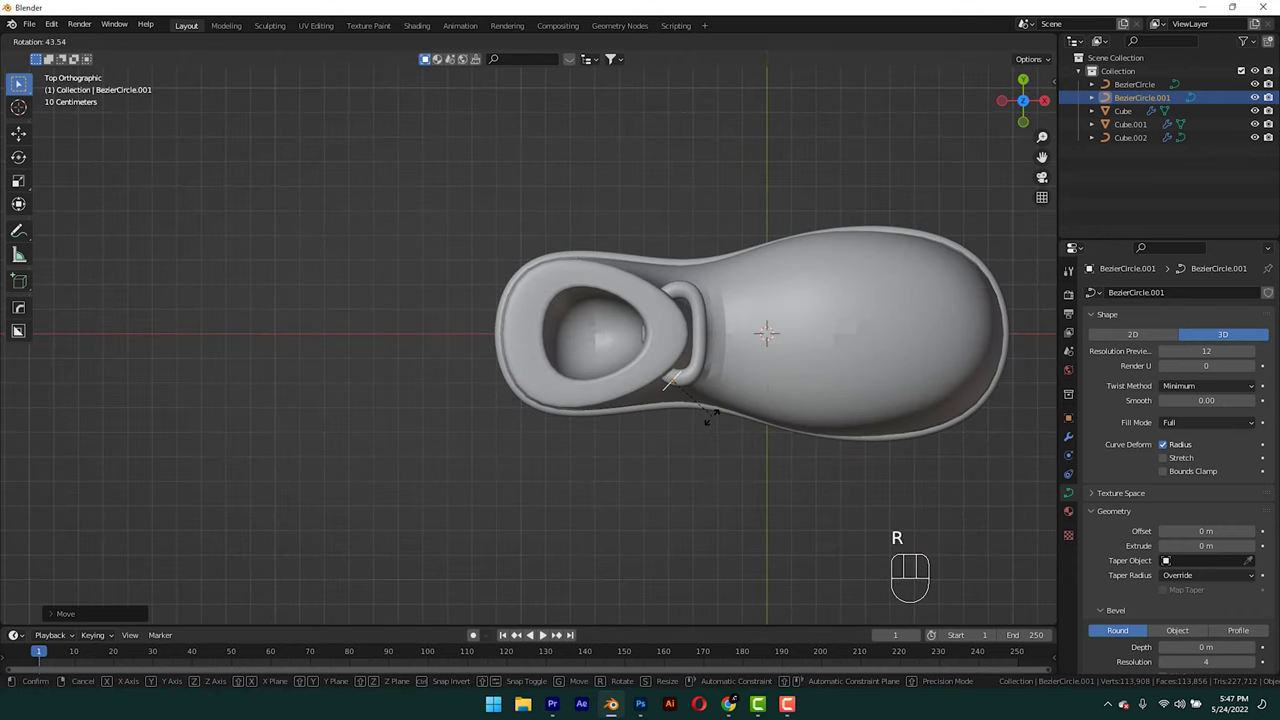
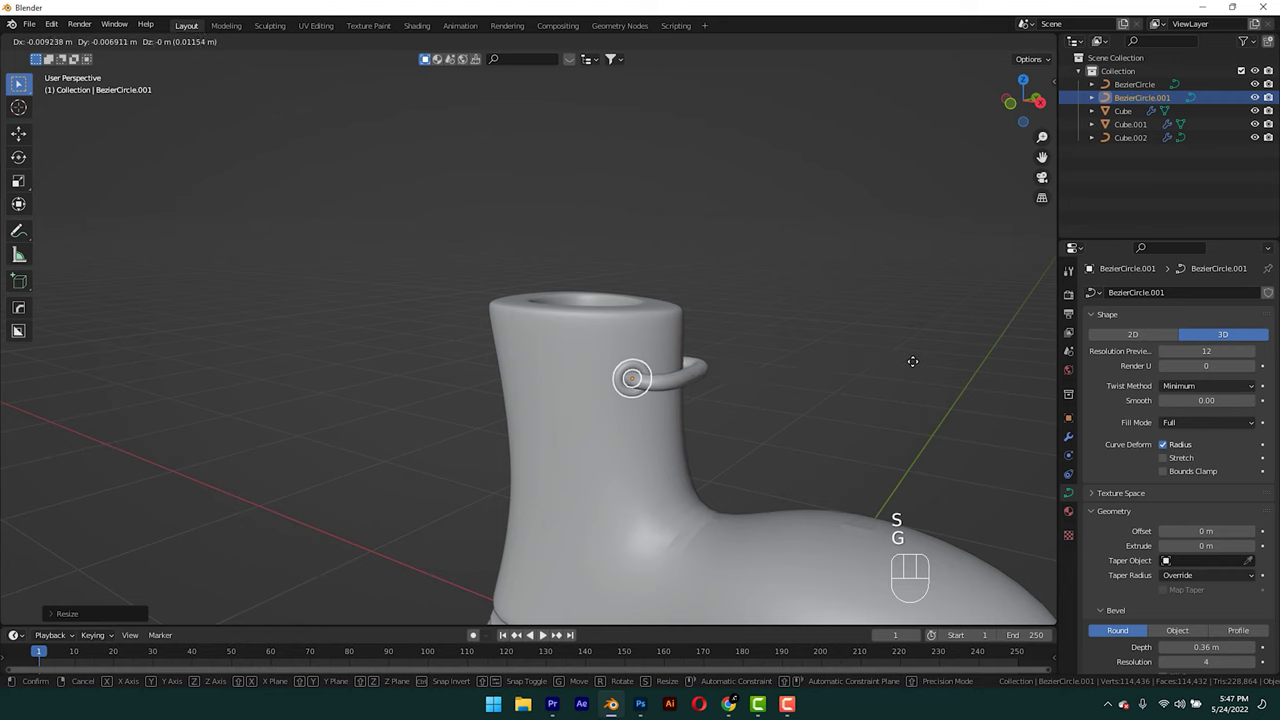
left_click_drag(843, 366, 795, 374)
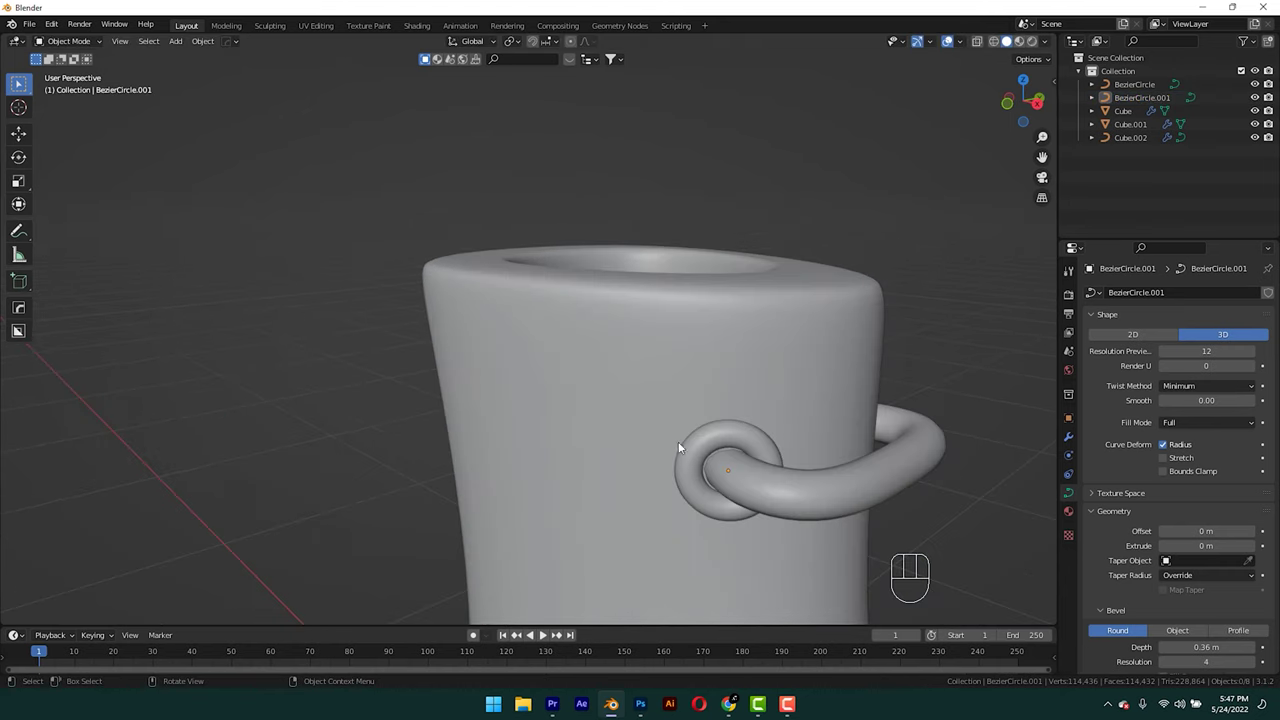
left_click_drag(780, 420, 665, 411)
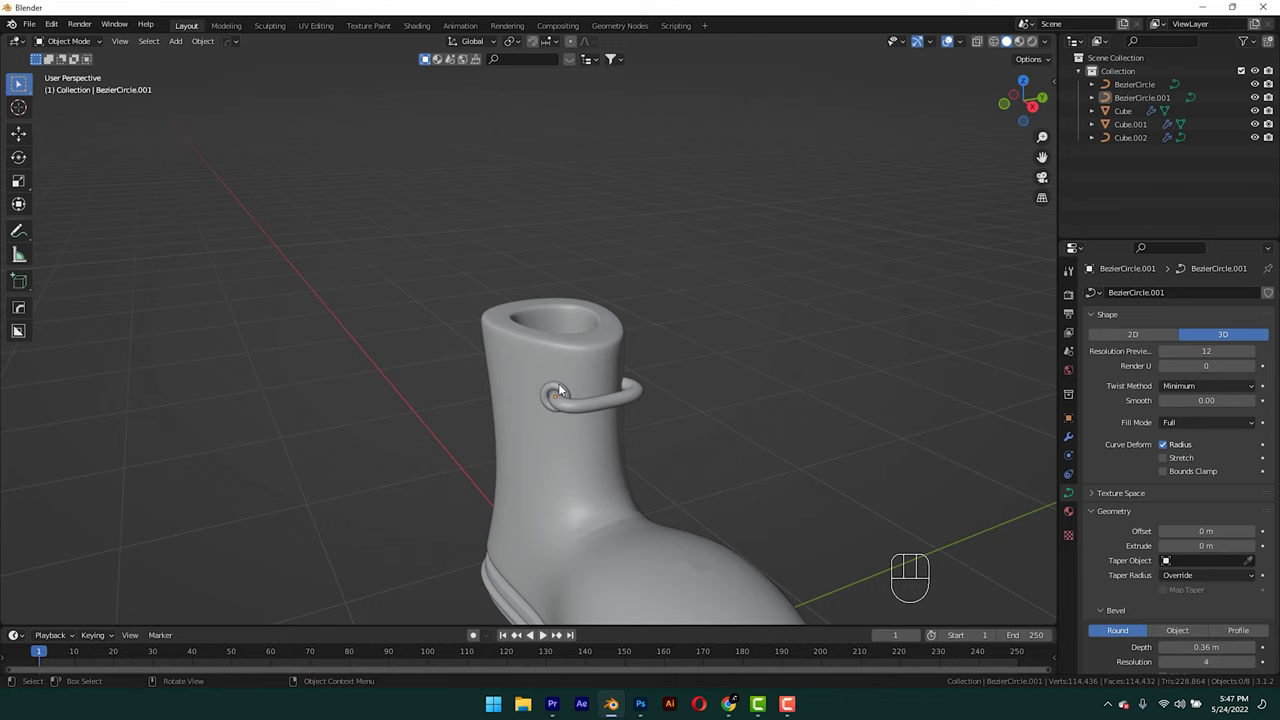
Give the loop a Mirror modifier across Y using Cube.001 as the mirror object.
left_click(560, 389)
left_click_drag(1073, 441, 1092, 370)
left_click_drag(1108, 290, 1045, 422)
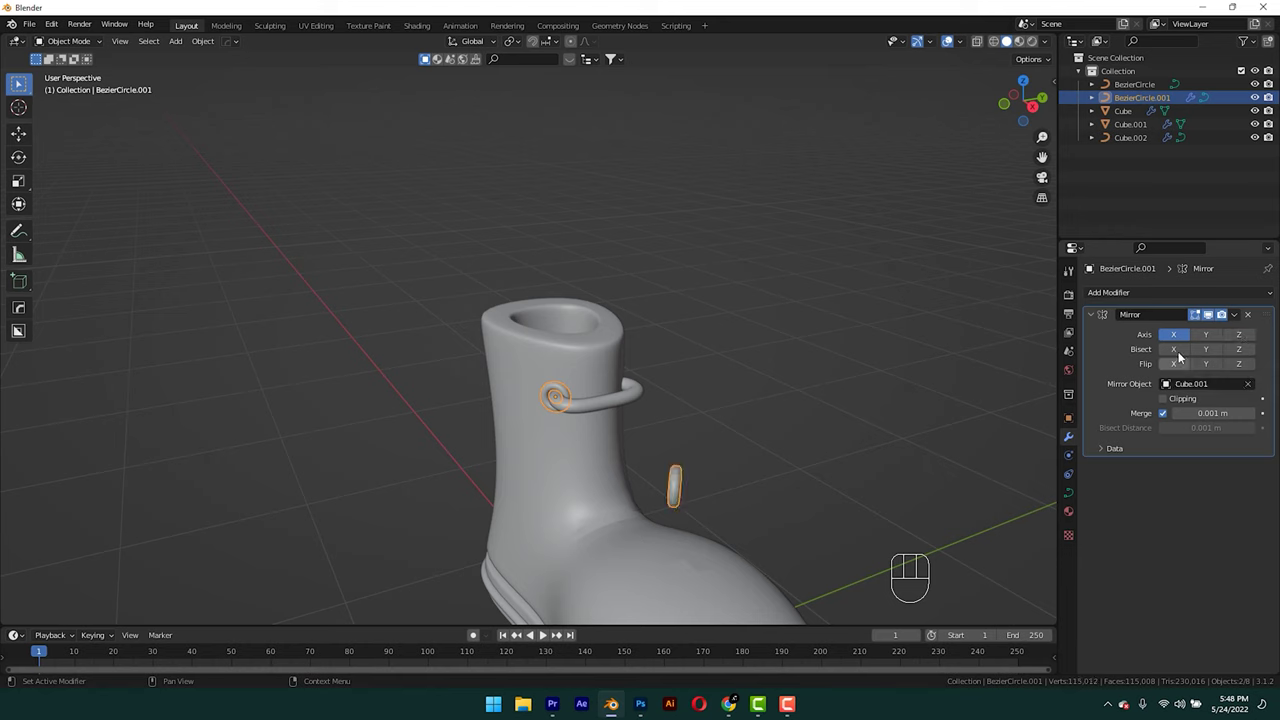
left_click(1182, 343)
left_click(1202, 335)
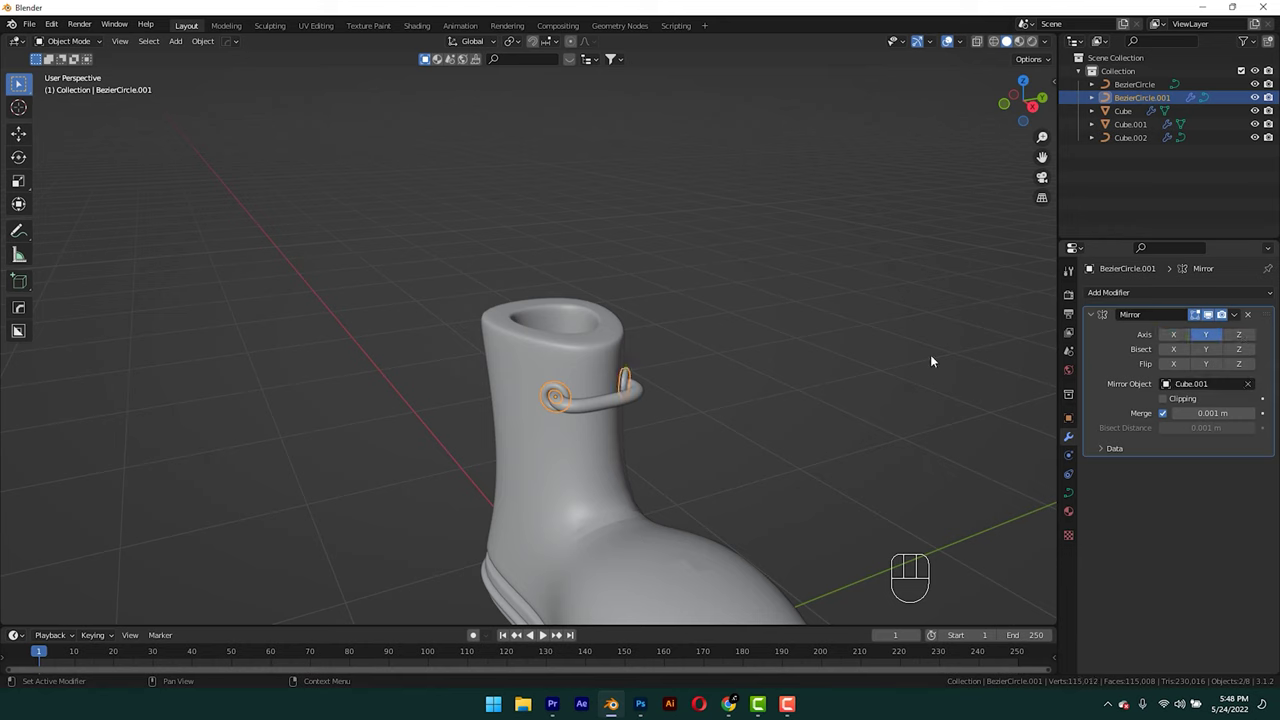
left_click_drag(669, 356, 618, 341)
Duplicate the loops twice, placing each copy lower down the shaft in side view.
left_click(500, 372)
left_click(536, 355)
key("KP_3")
key("shift+d")
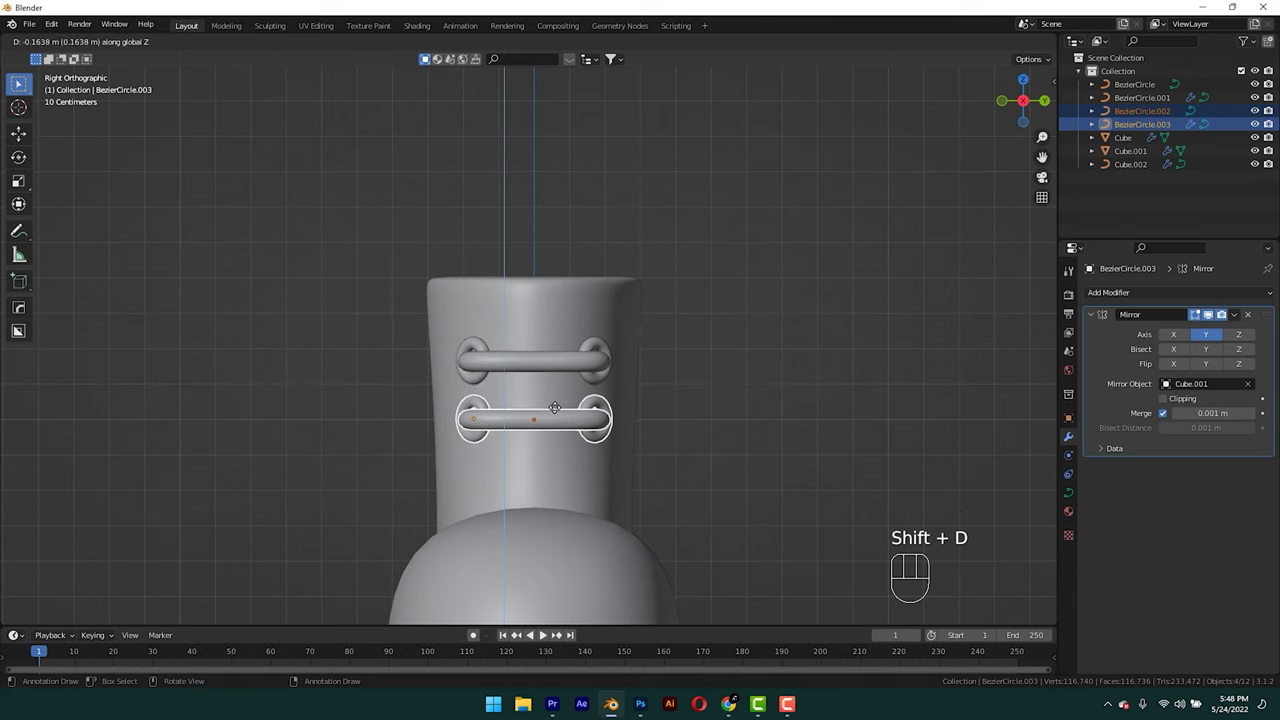
key("ctrl+r")
key("shift+r")
left_click_drag(582, 397, 683, 392)
Tilt the lowest loop toward the instep and shift the loops along X to sit on the shaft front.
key("KP_1")
key("r")
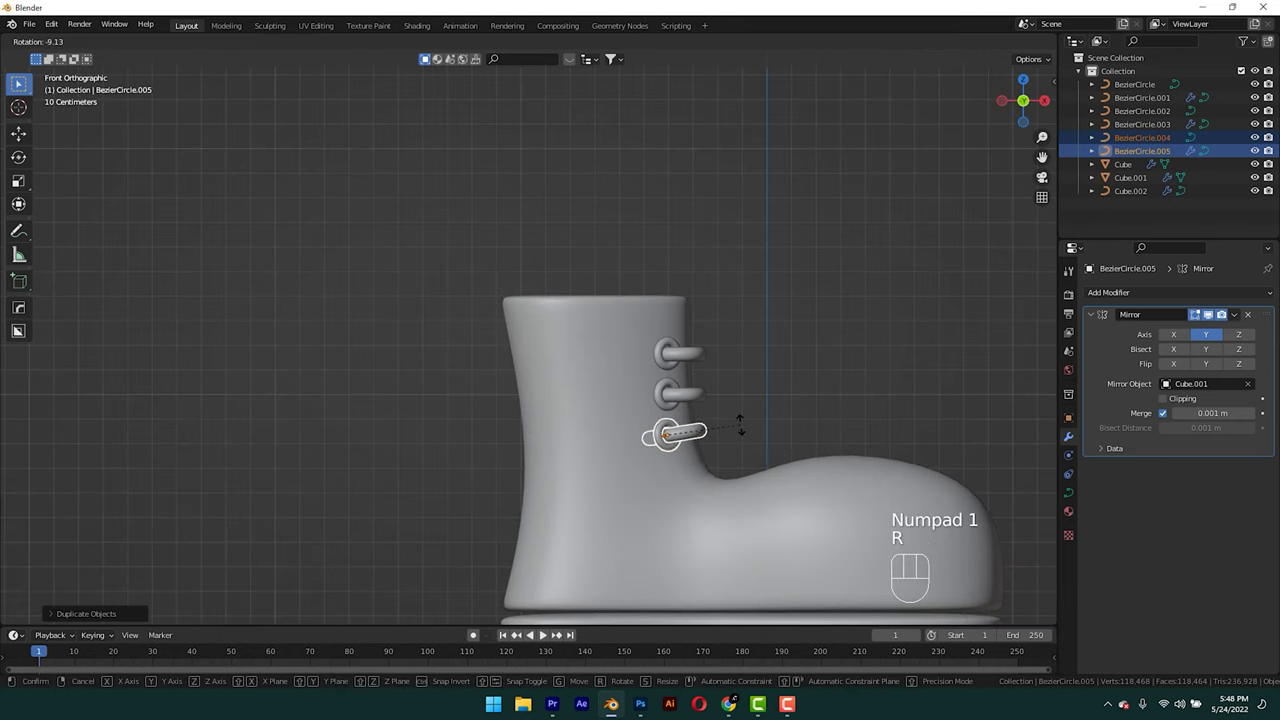
left_click_drag(725, 411, 657, 365)
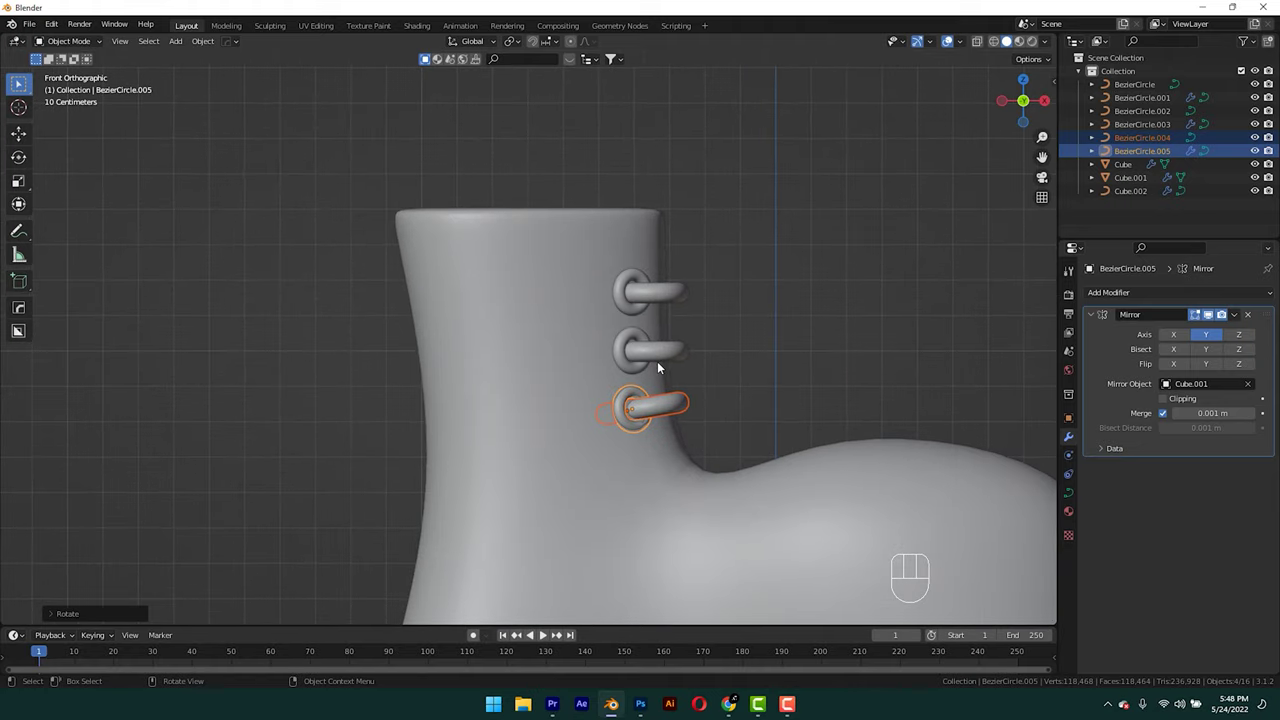
key("g")
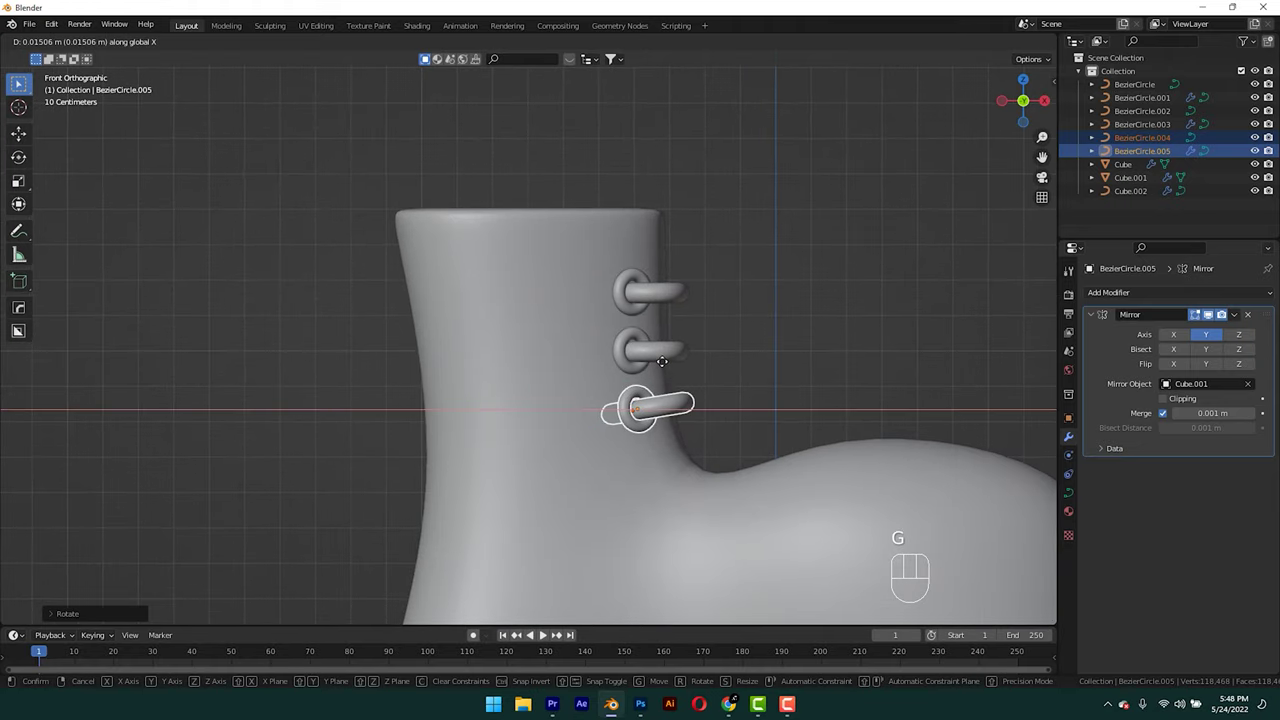
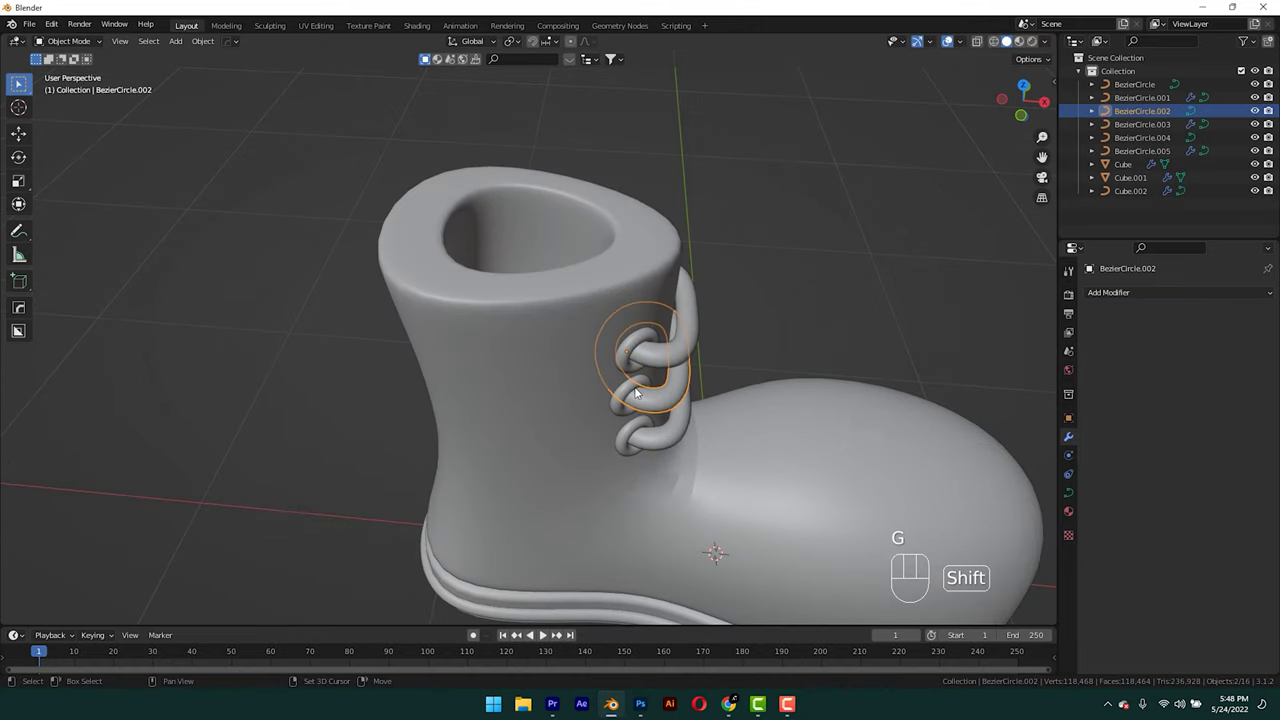
key("g")
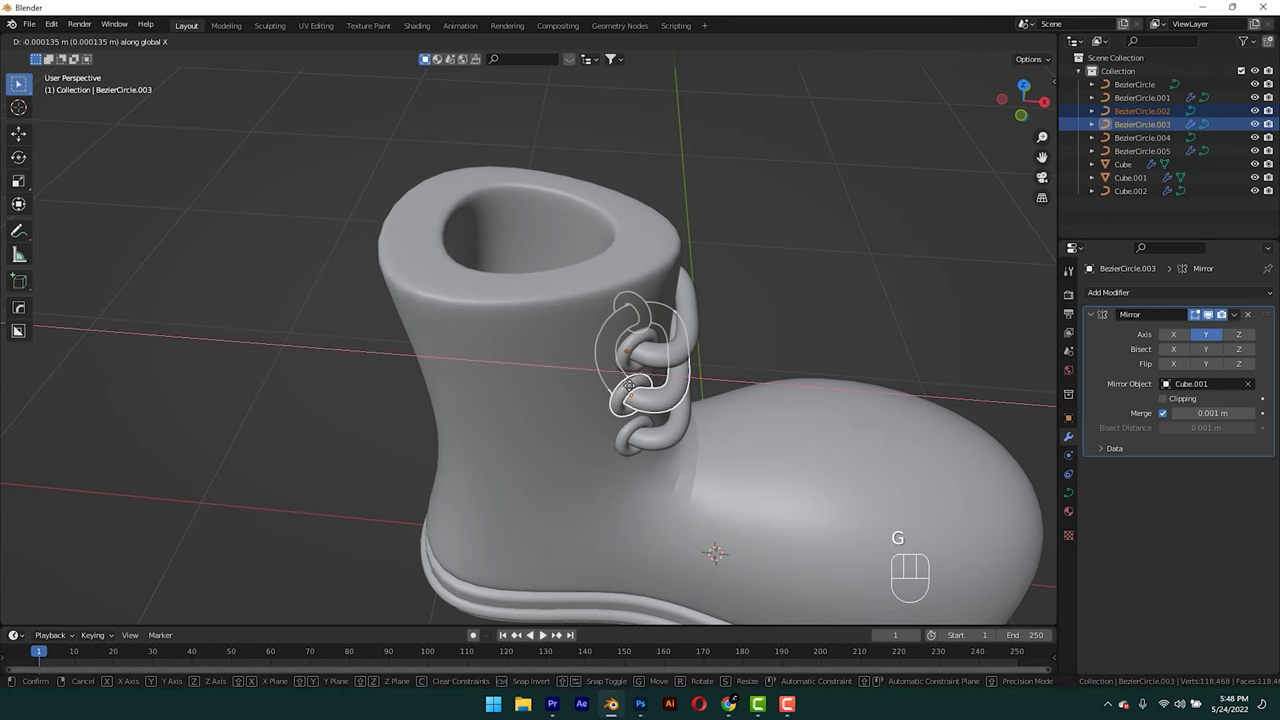
left_click(803, 314)
left_click_drag(741, 363, 755, 314)
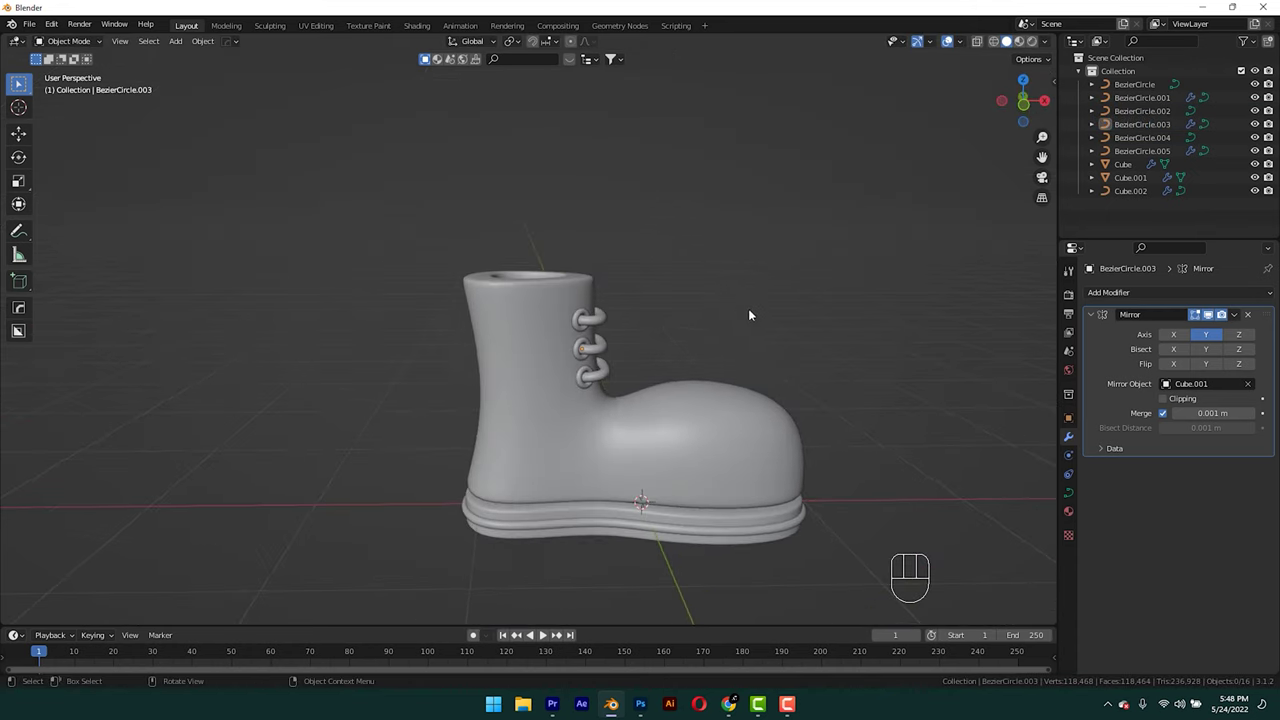
Add a plane, shrink it and tilt it into place behind the boot shaft in front view.
key("shift+a")
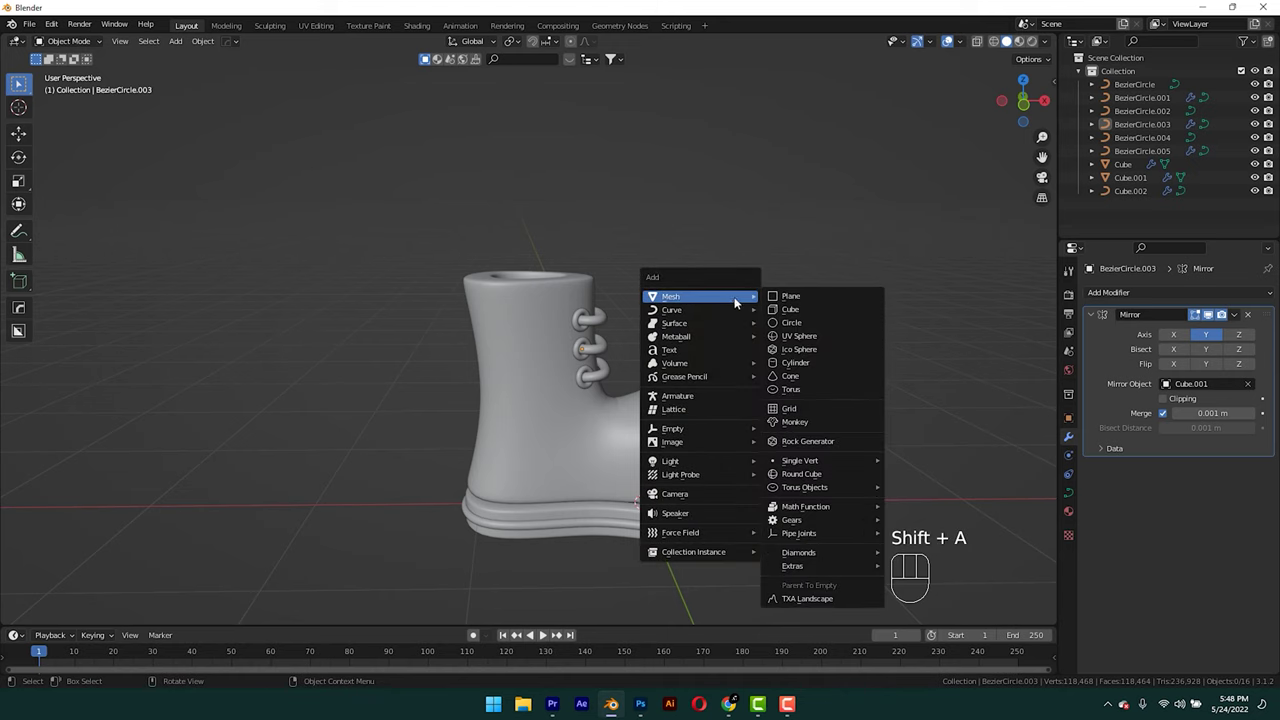
key("r")
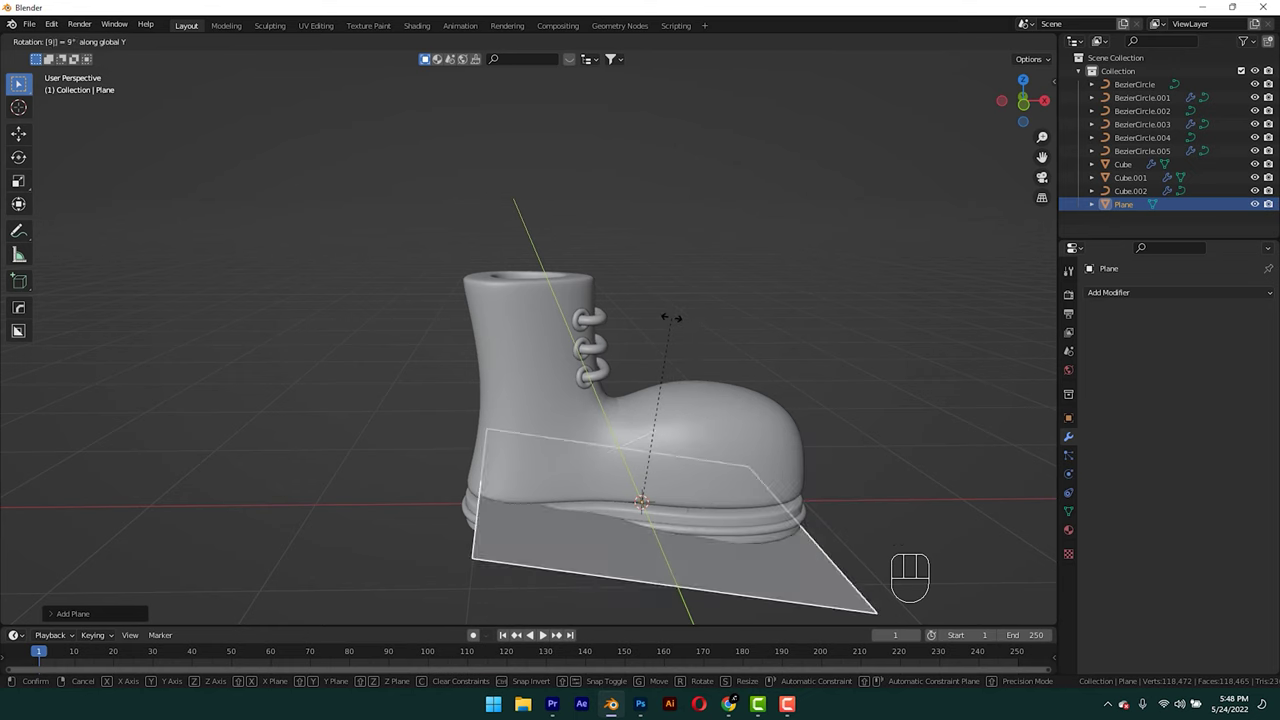
key("KP_1")
key("g")
key("s")
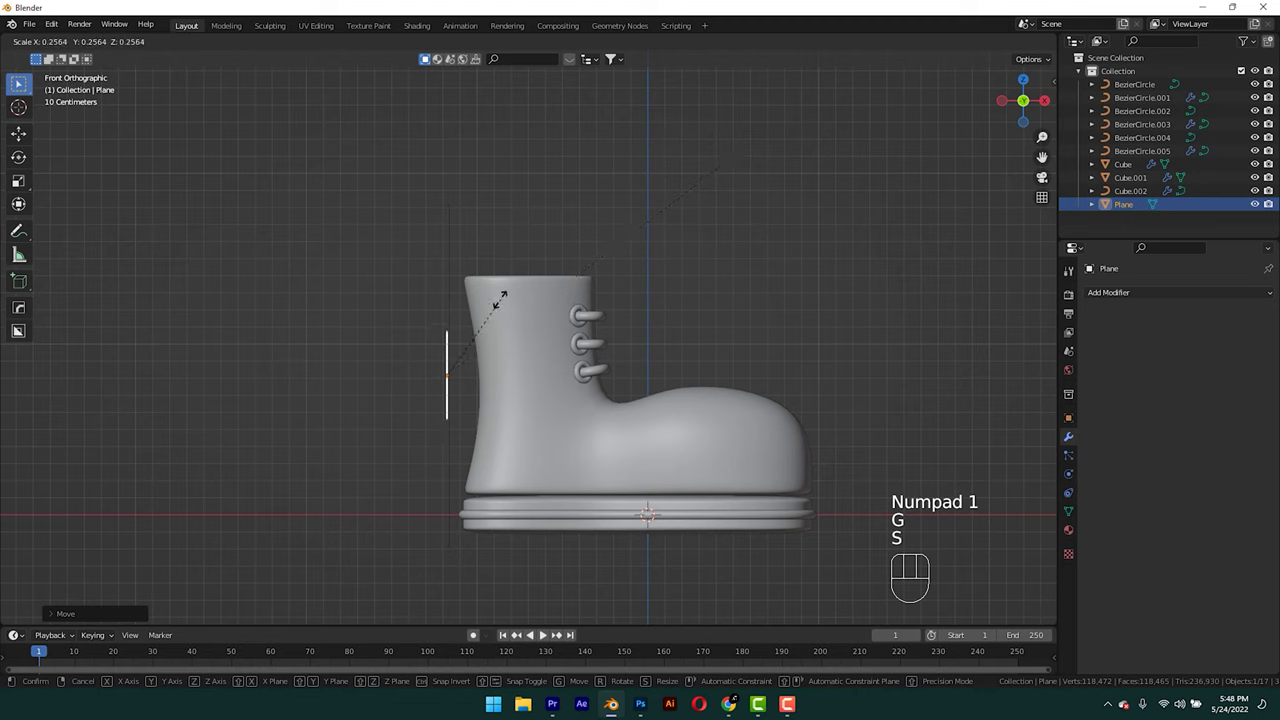
key("r")
key("g")
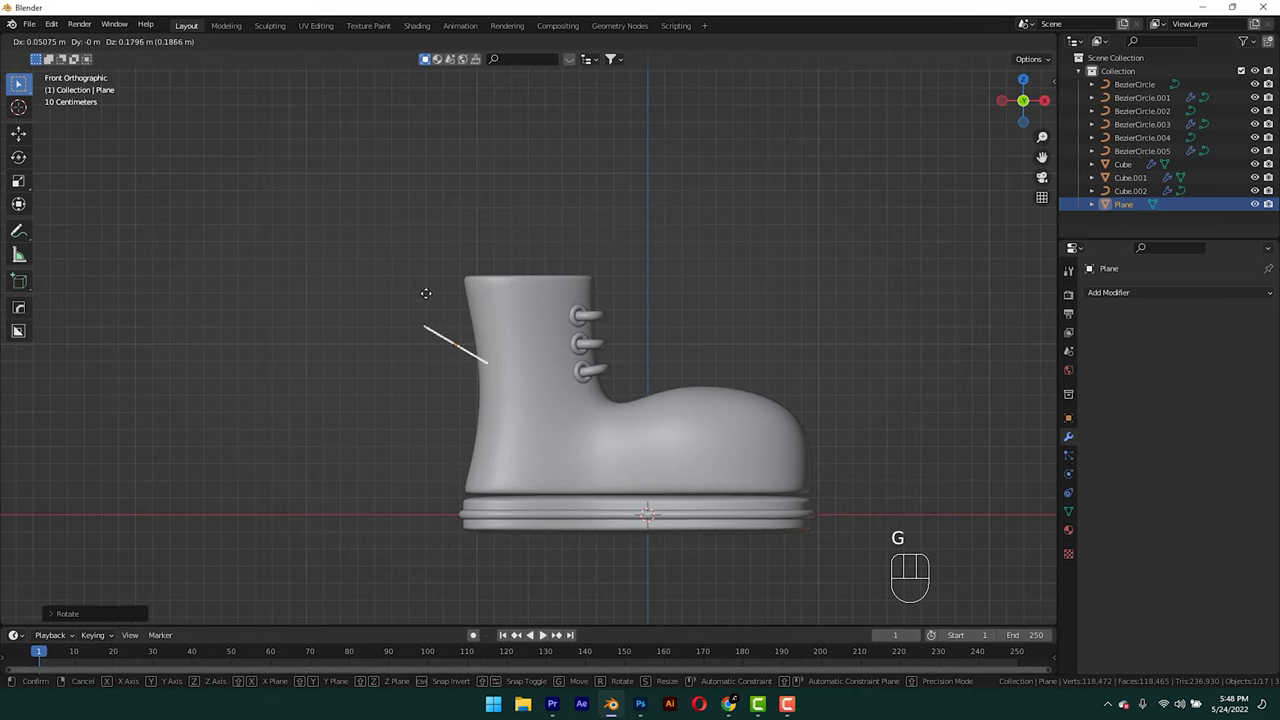
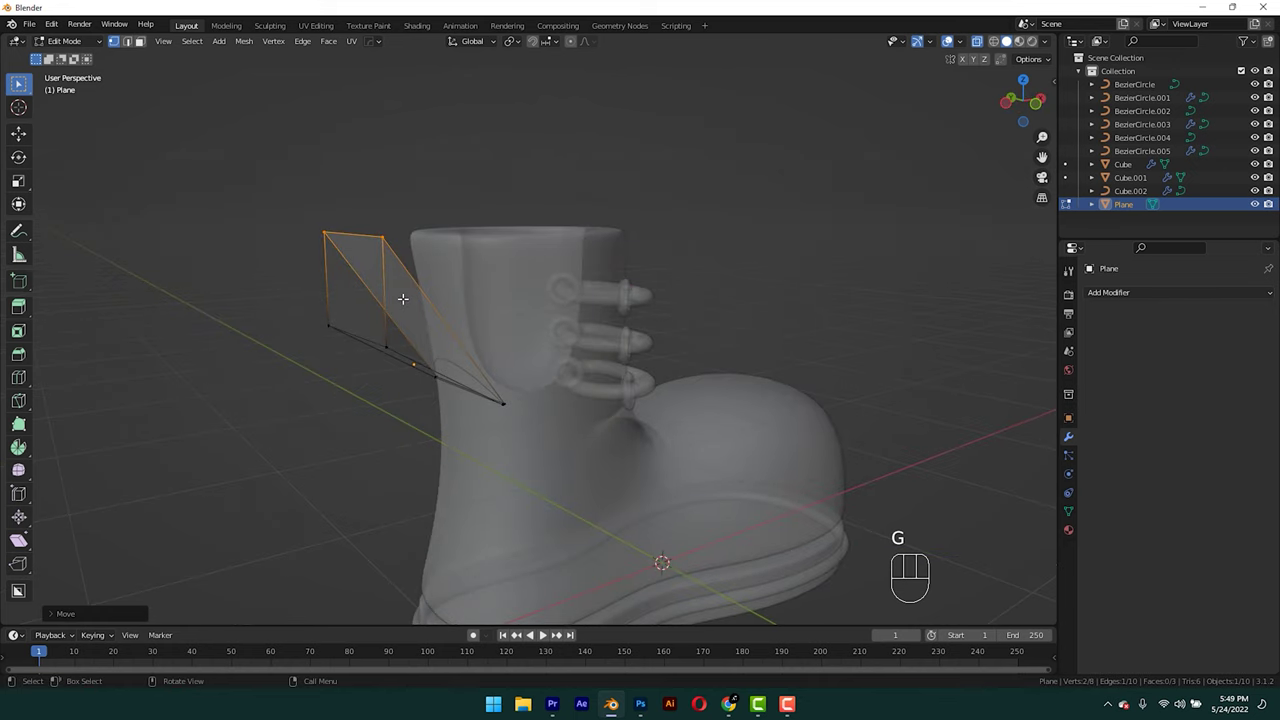
Scale the tab strip along one axis in side view and apply its transforms.
key("KP_3")
key("Tab")
key("s")
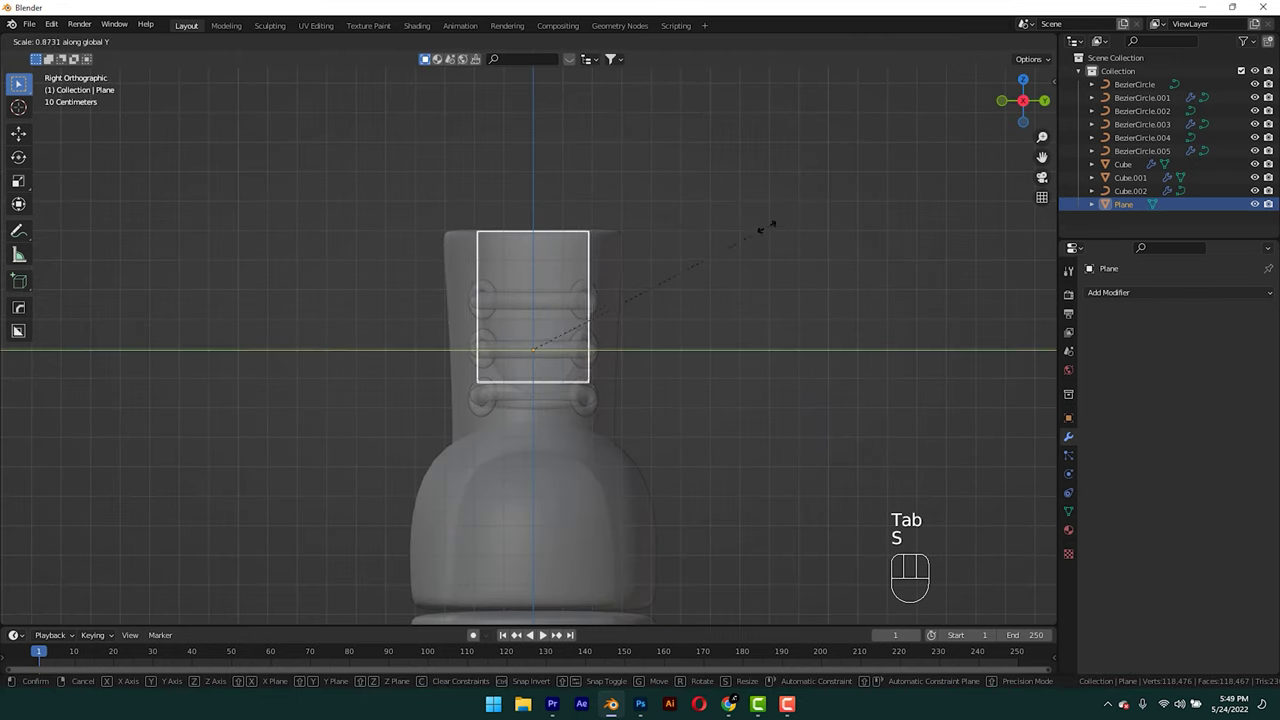
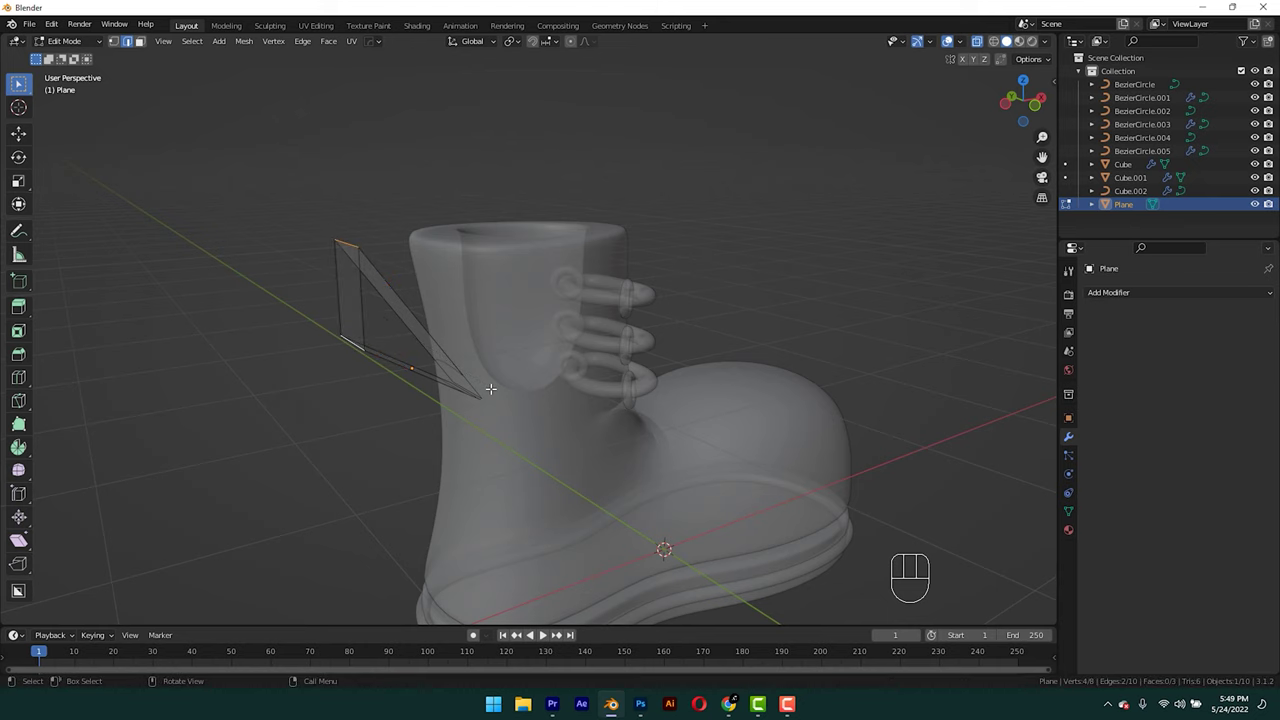
key("Tab")
key("ctrl+a")
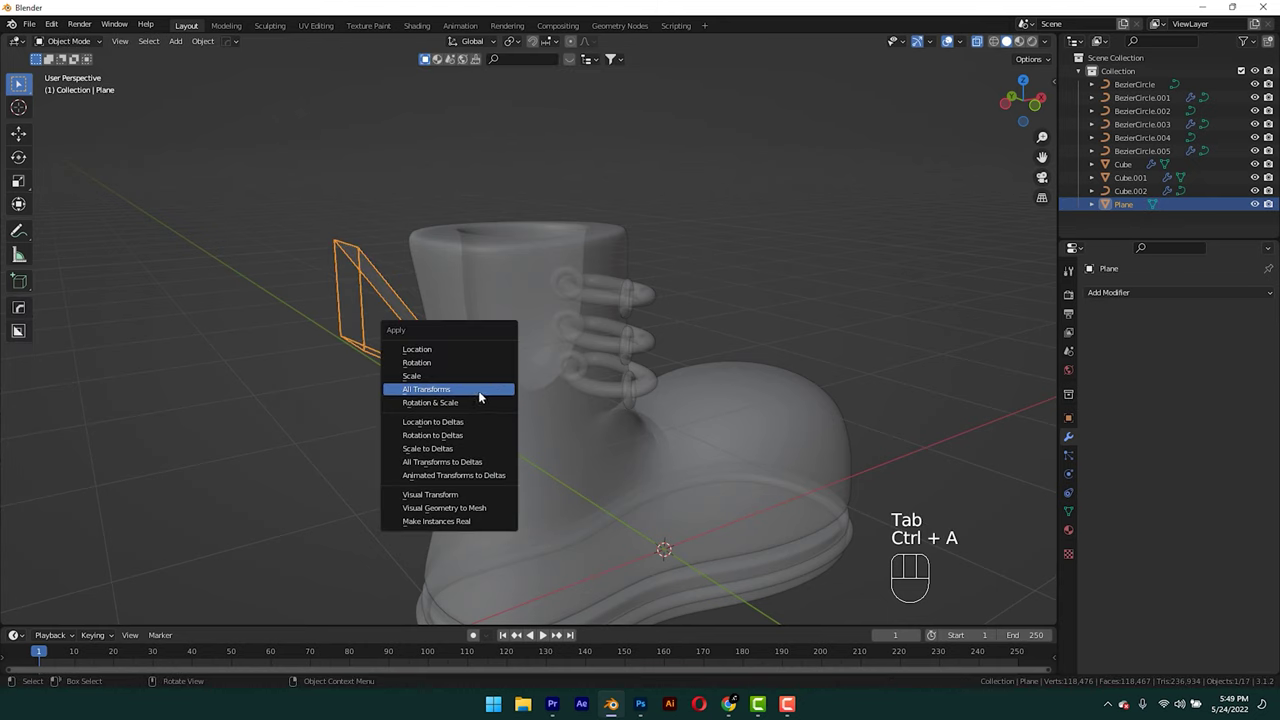
key("Tab")
Bevel the tab's top edge round and dissolve the extra edges into a clean teardrop loop.
key("ctrl+b")
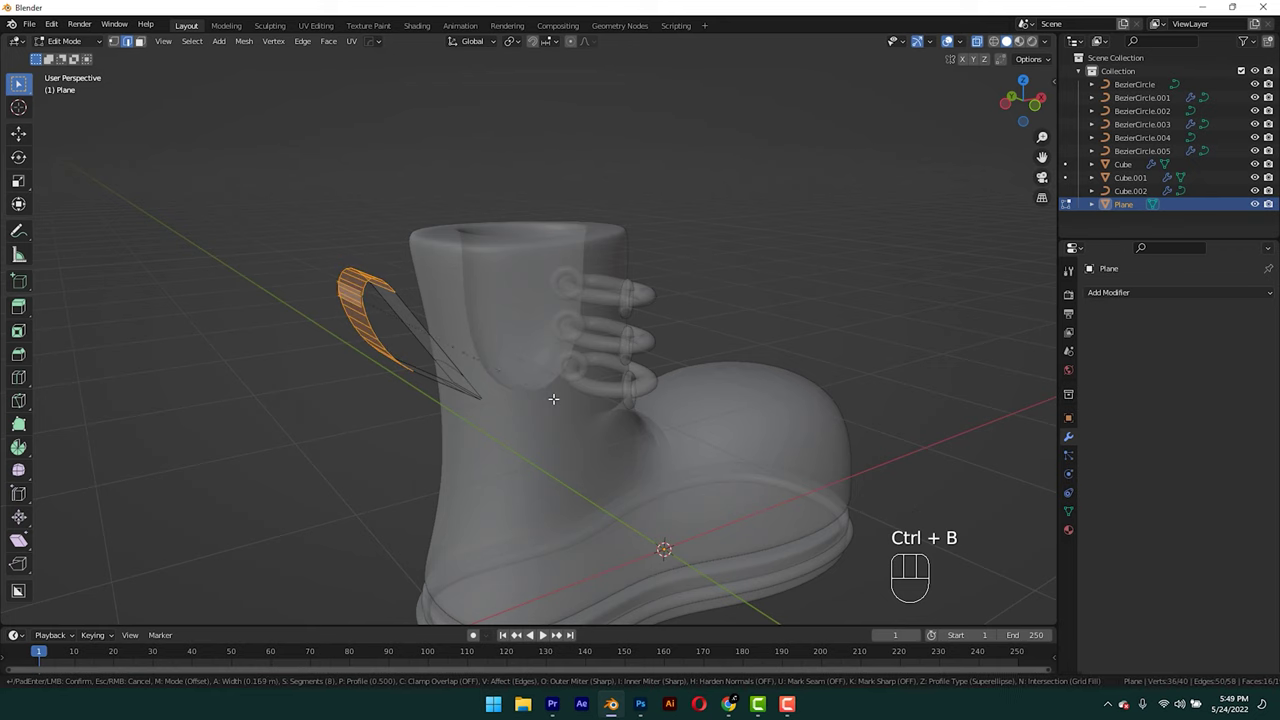
left_click(65, 622)
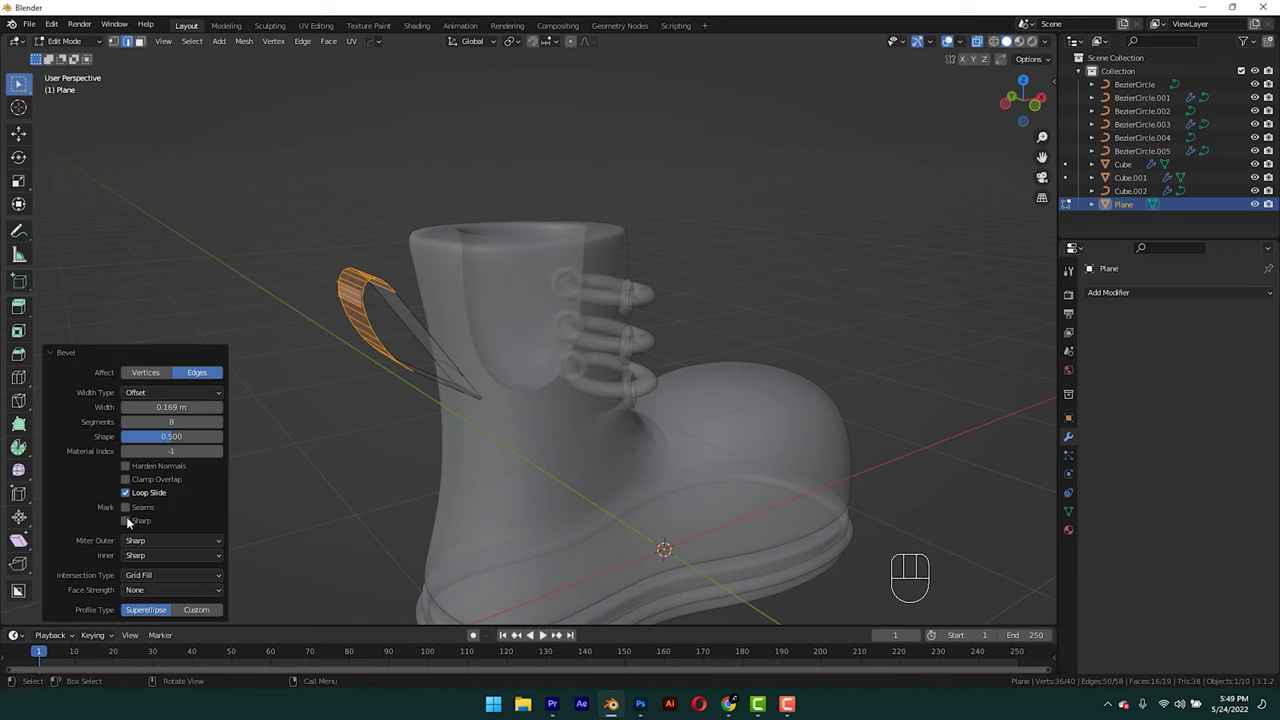
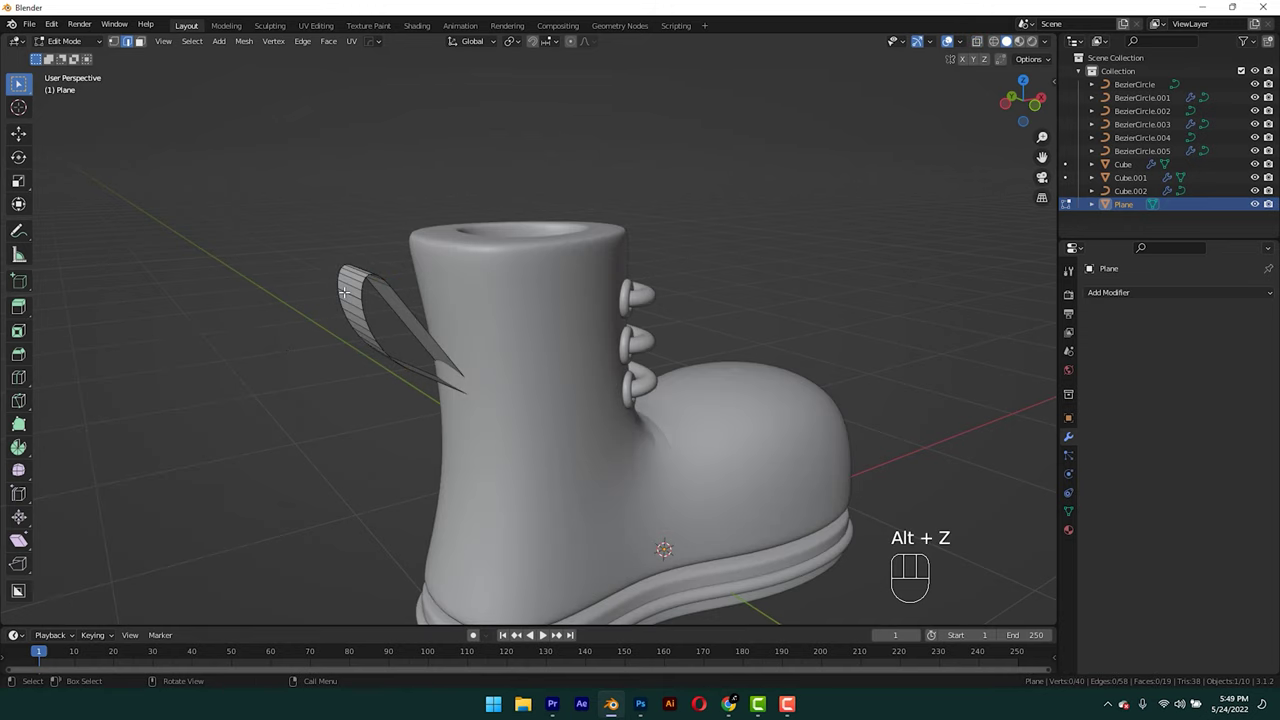
key("x")
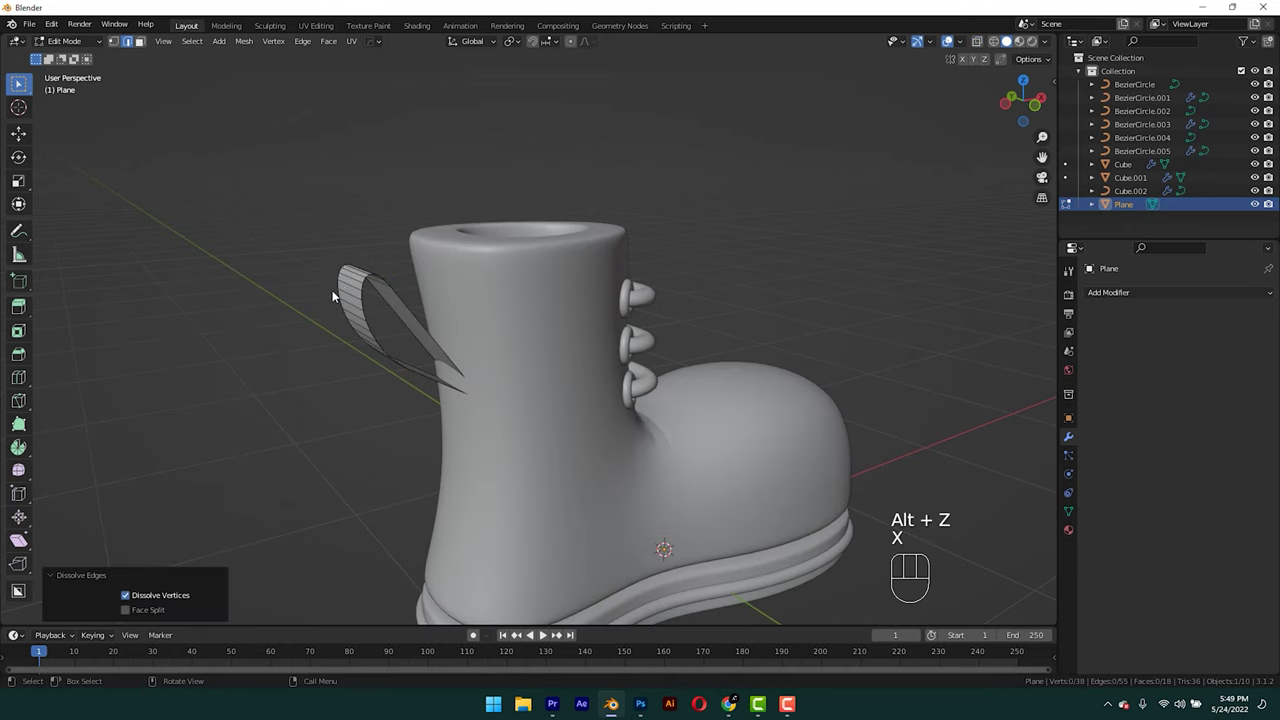
key("Tab")
left_click_drag(379, 327, 355, 300)
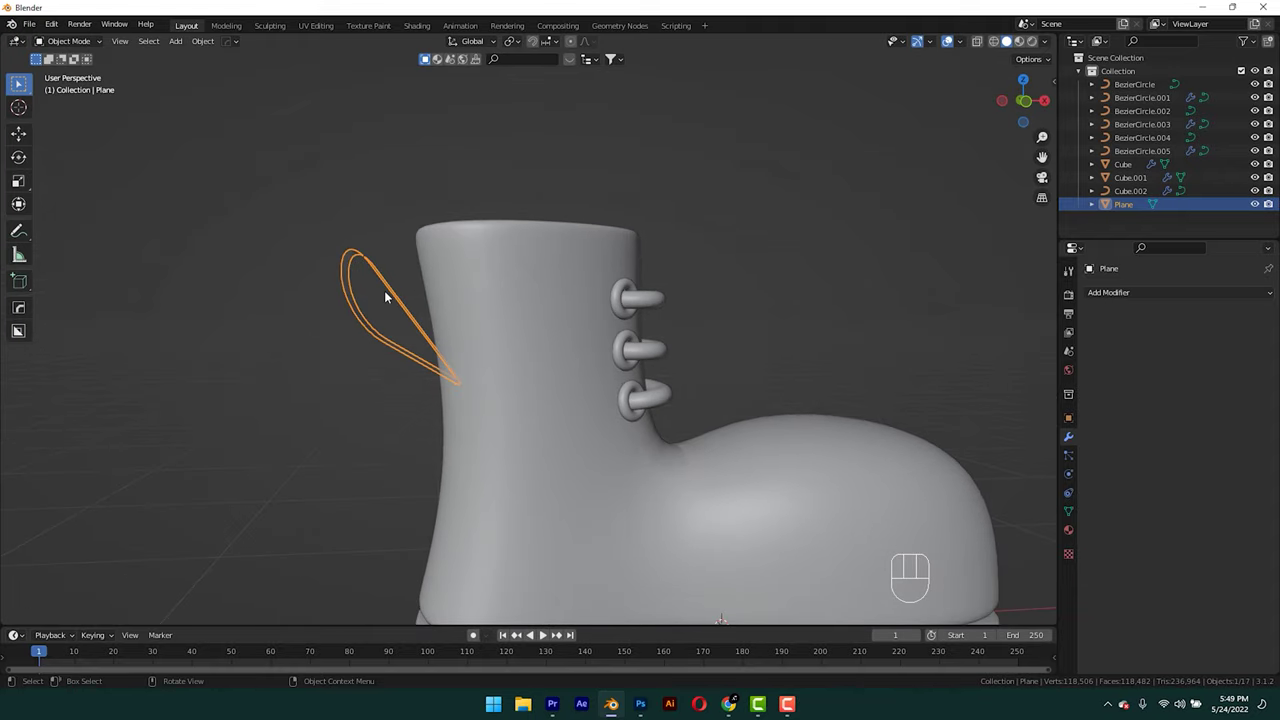
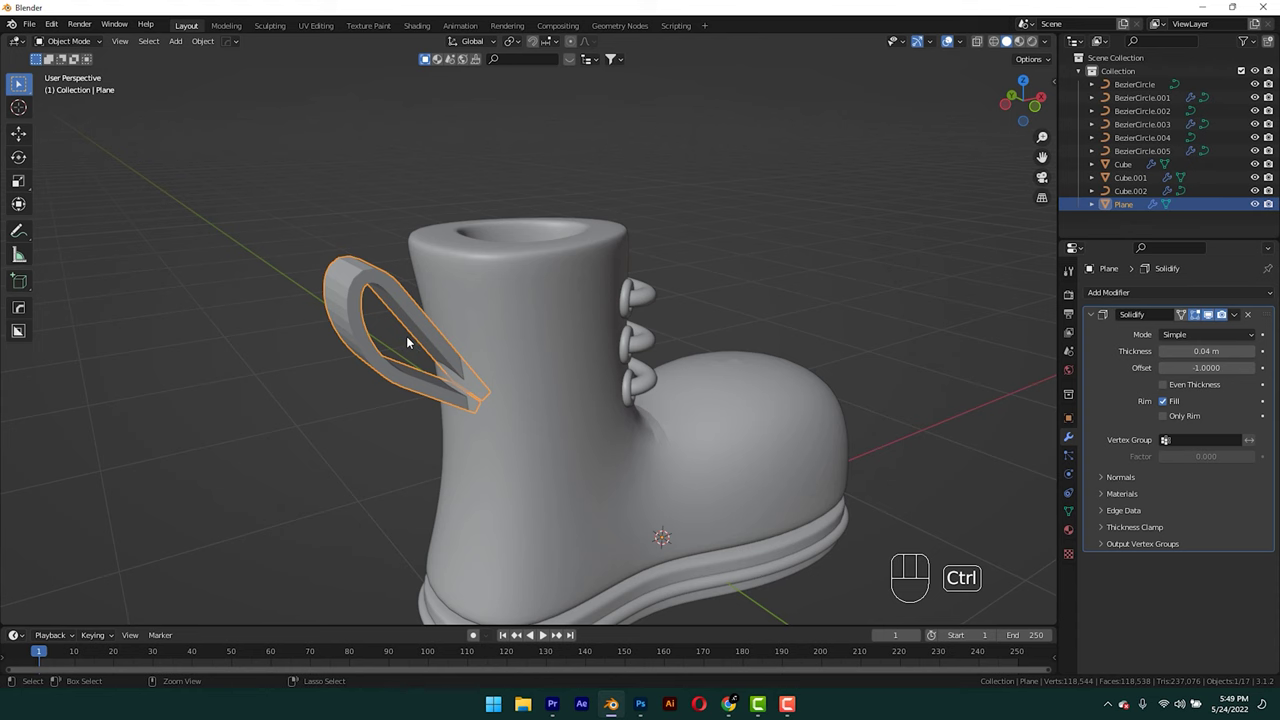
Smooth the solidified 0.04 m tab with a Subdivision Surface modifier and check it from the front.
key("ctrl+3")
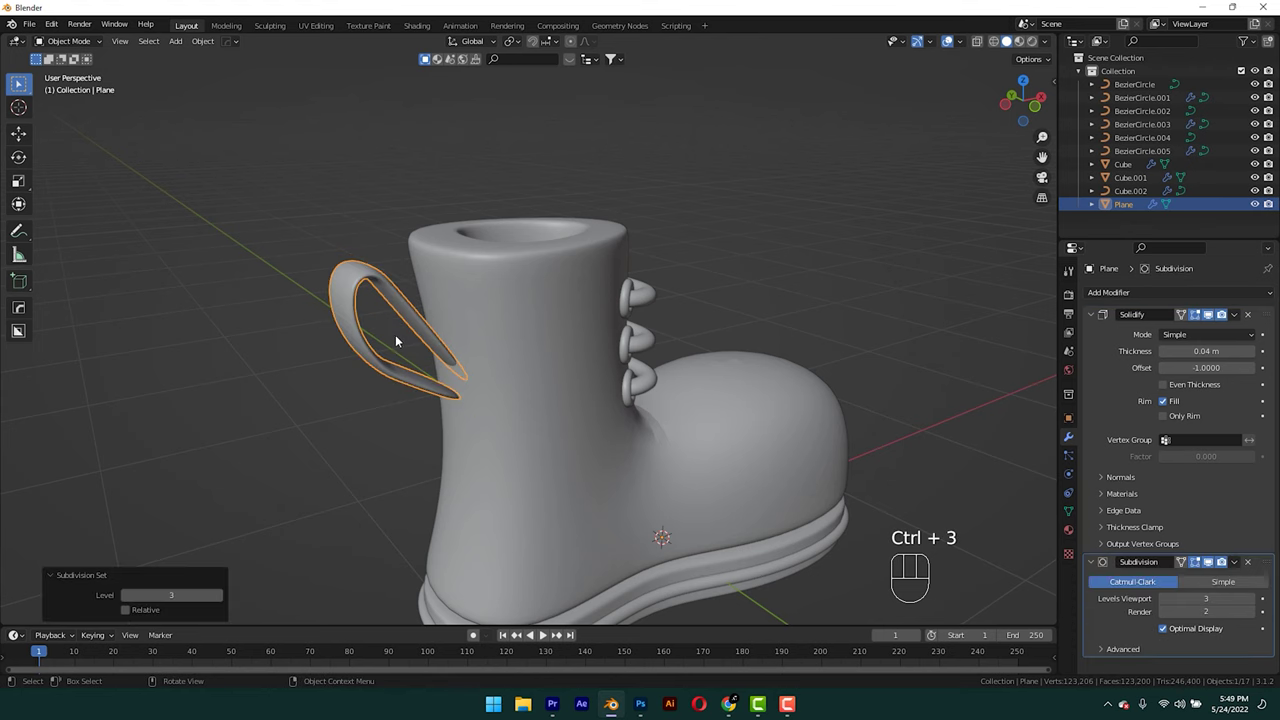
key("KP_3")
key("KP_1")
key("Tab")
Merge the tab's open end vertices at center, checking from side and back views.
key("1")
key("alt+z")
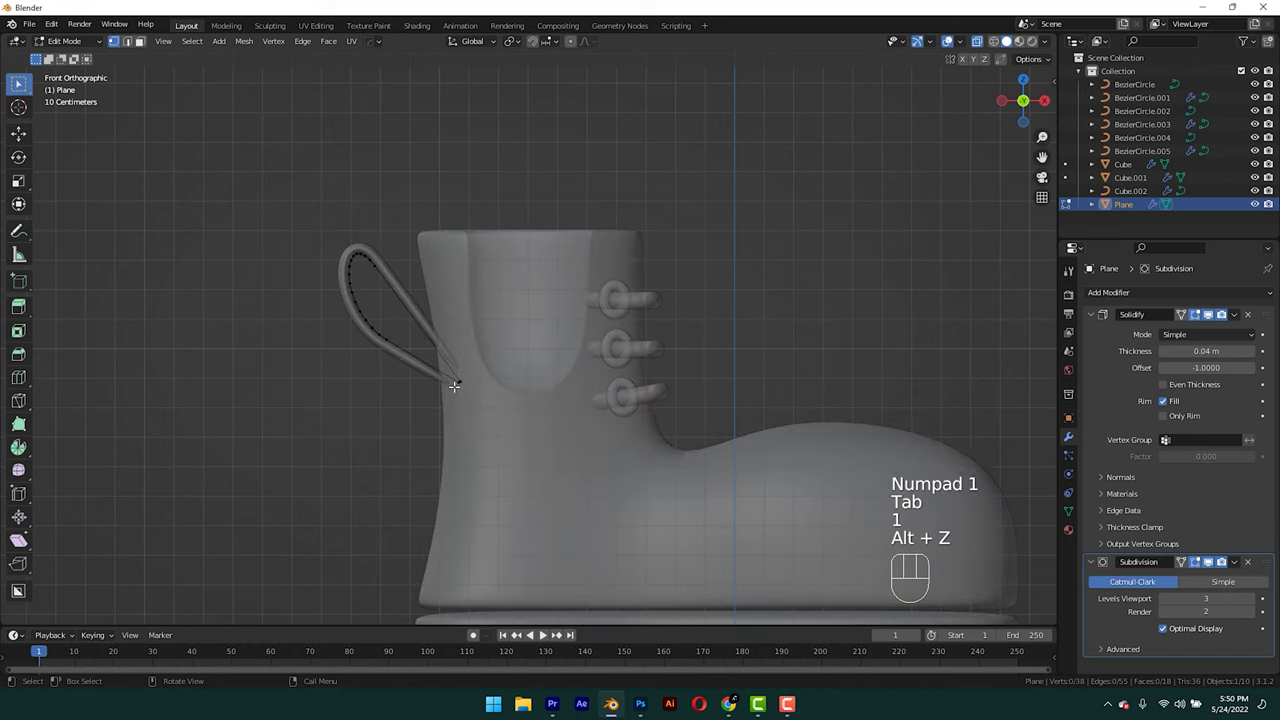
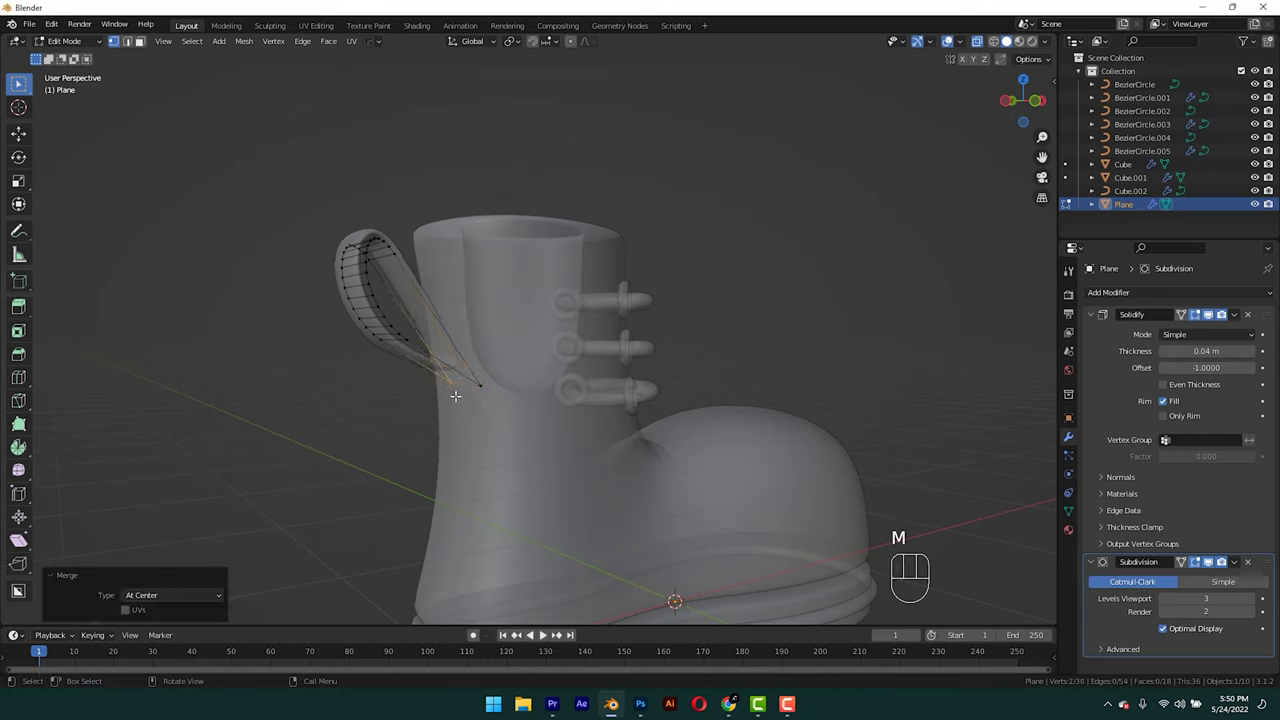
key("KP_3")
key("KP_2")
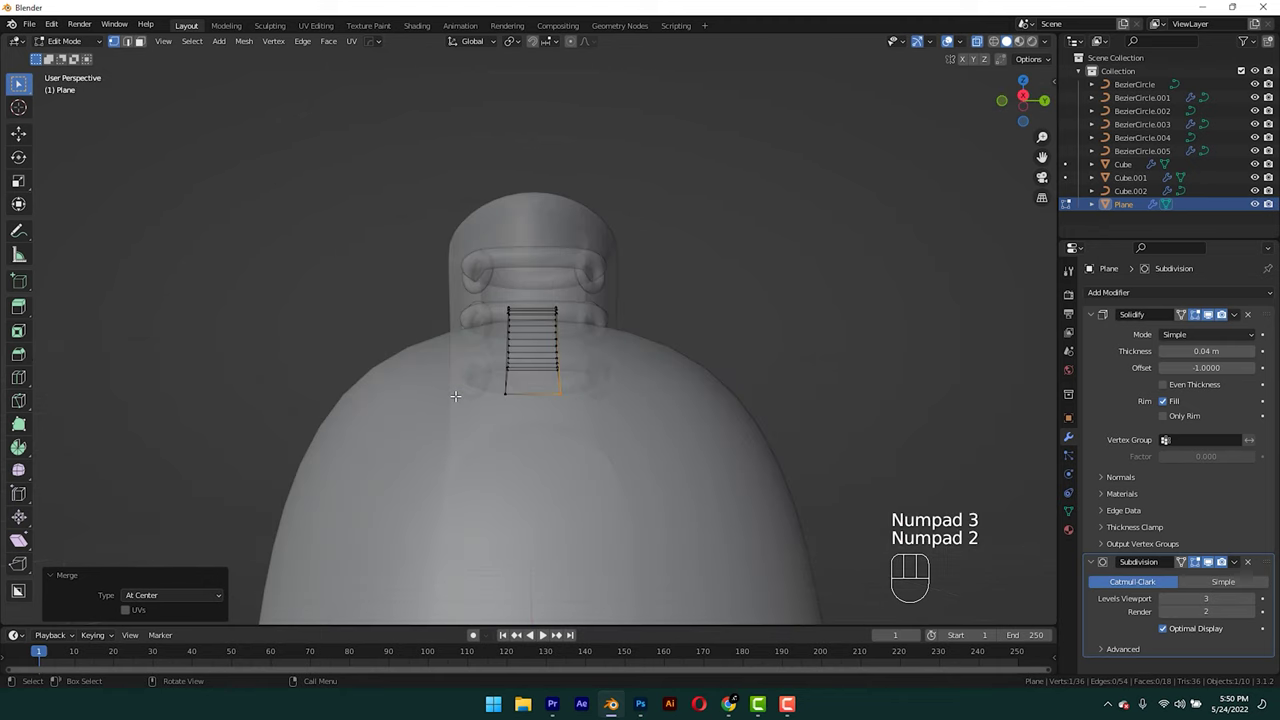
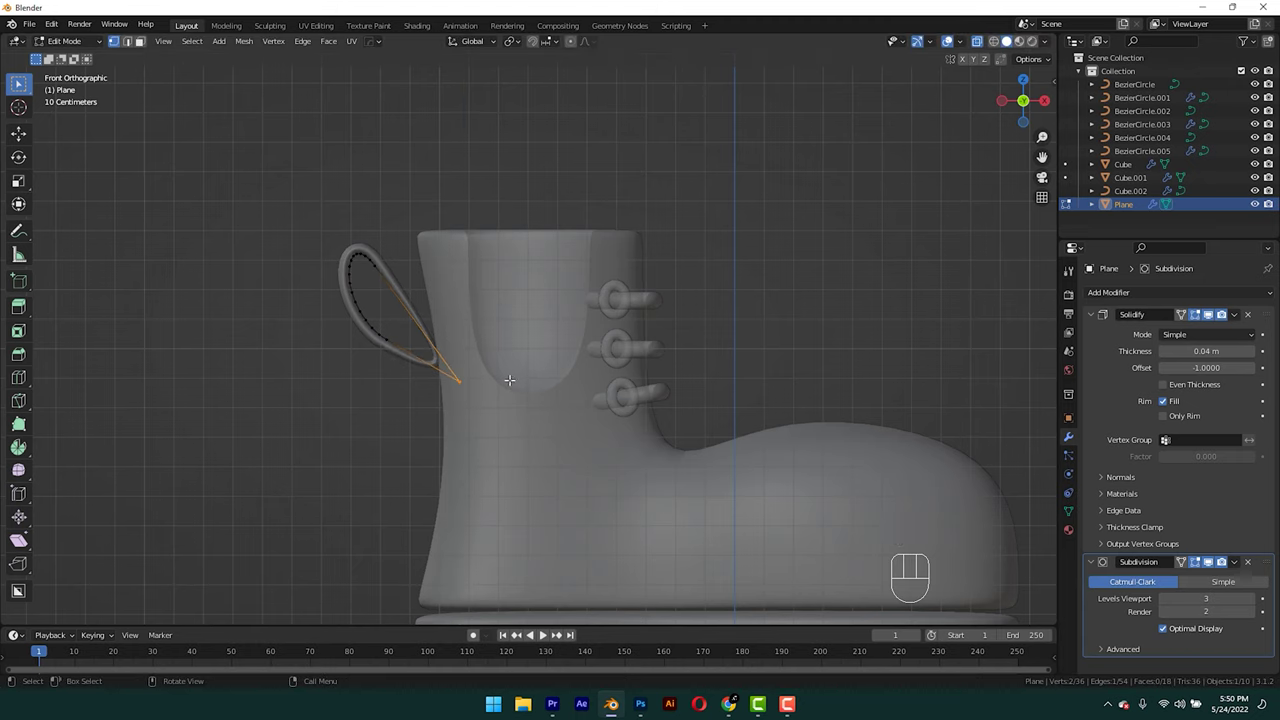
key("Tab")
Shift, raise and tilt the tab above the back of the shaft and add an edge loop.
key("g")
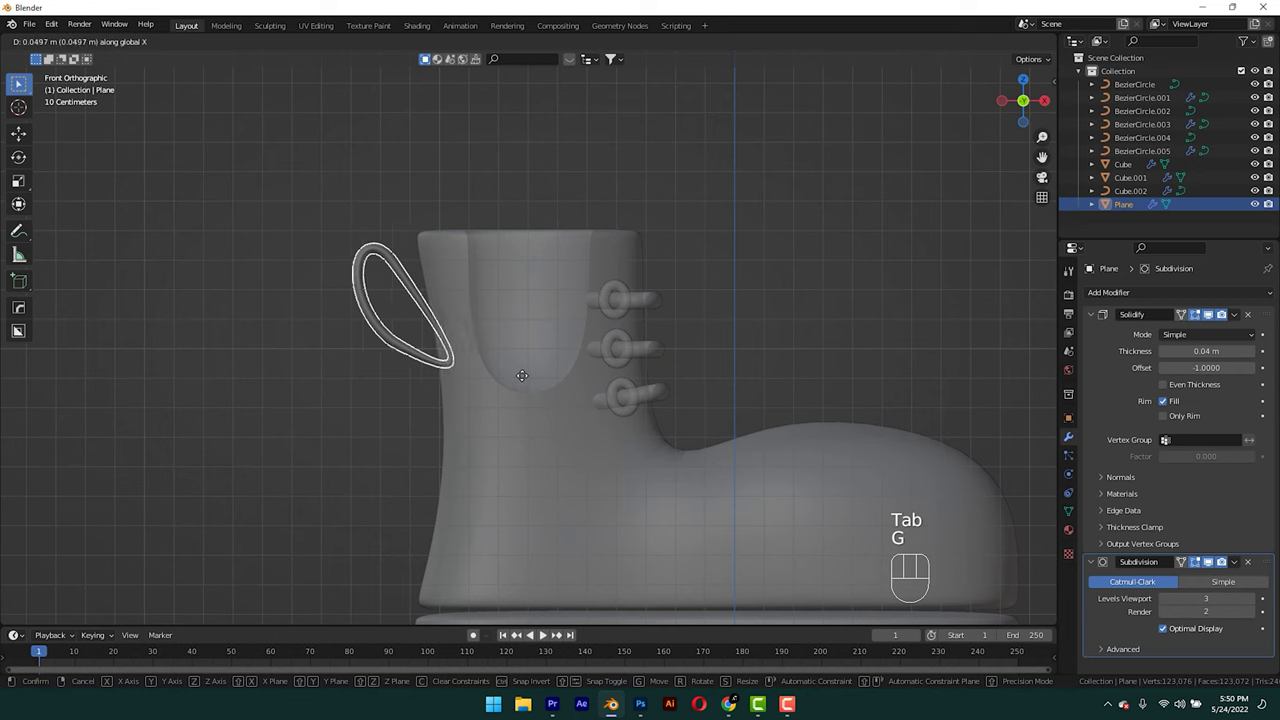
key("g")
key("r")
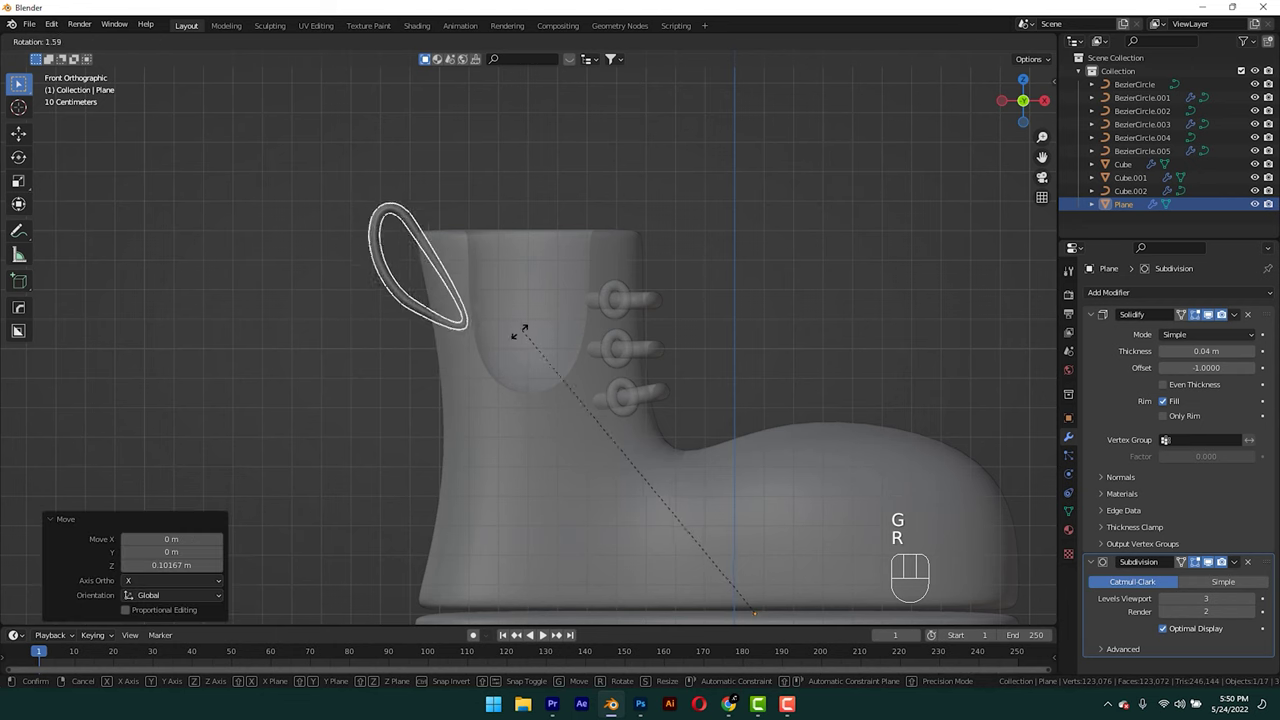
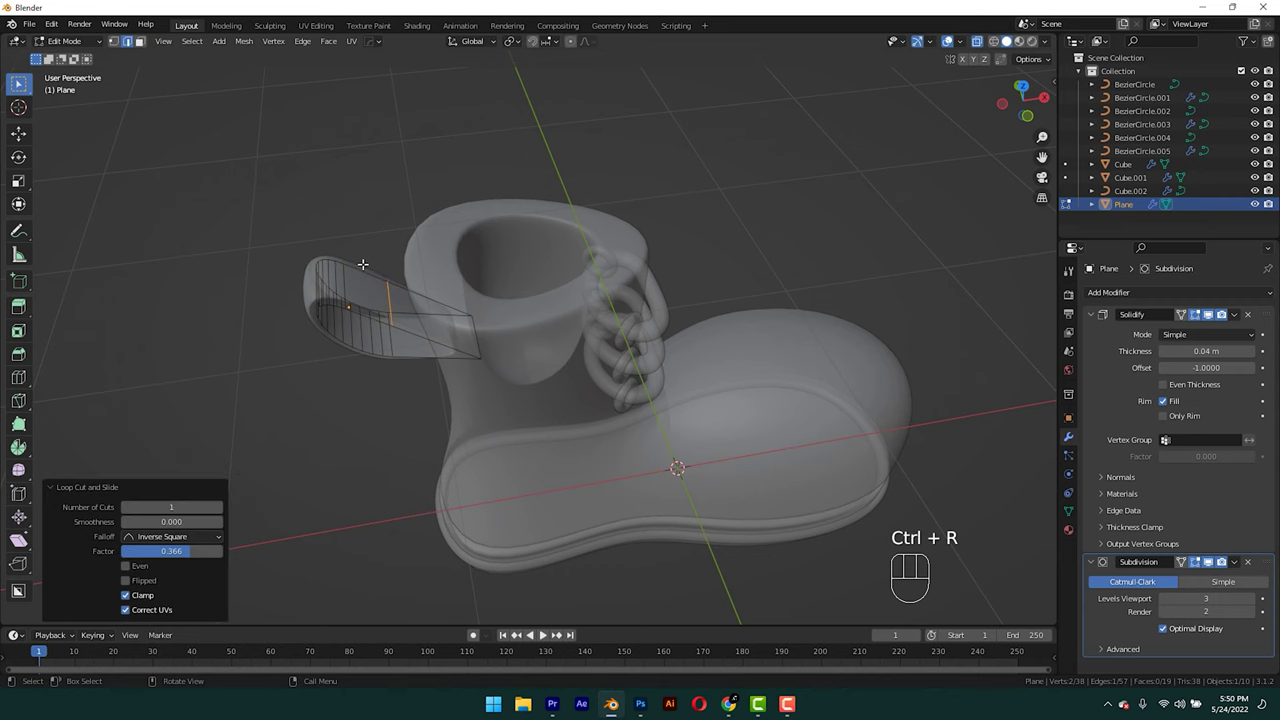
key("KP_1")
key("Tab")
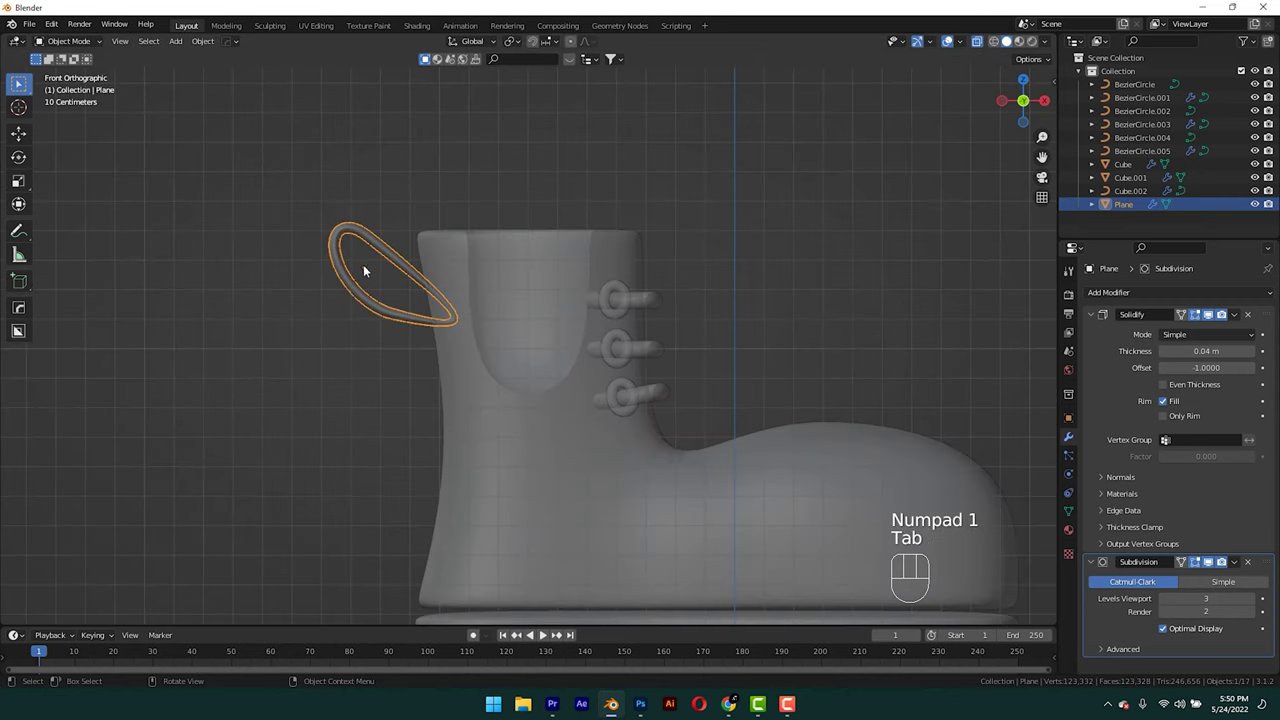
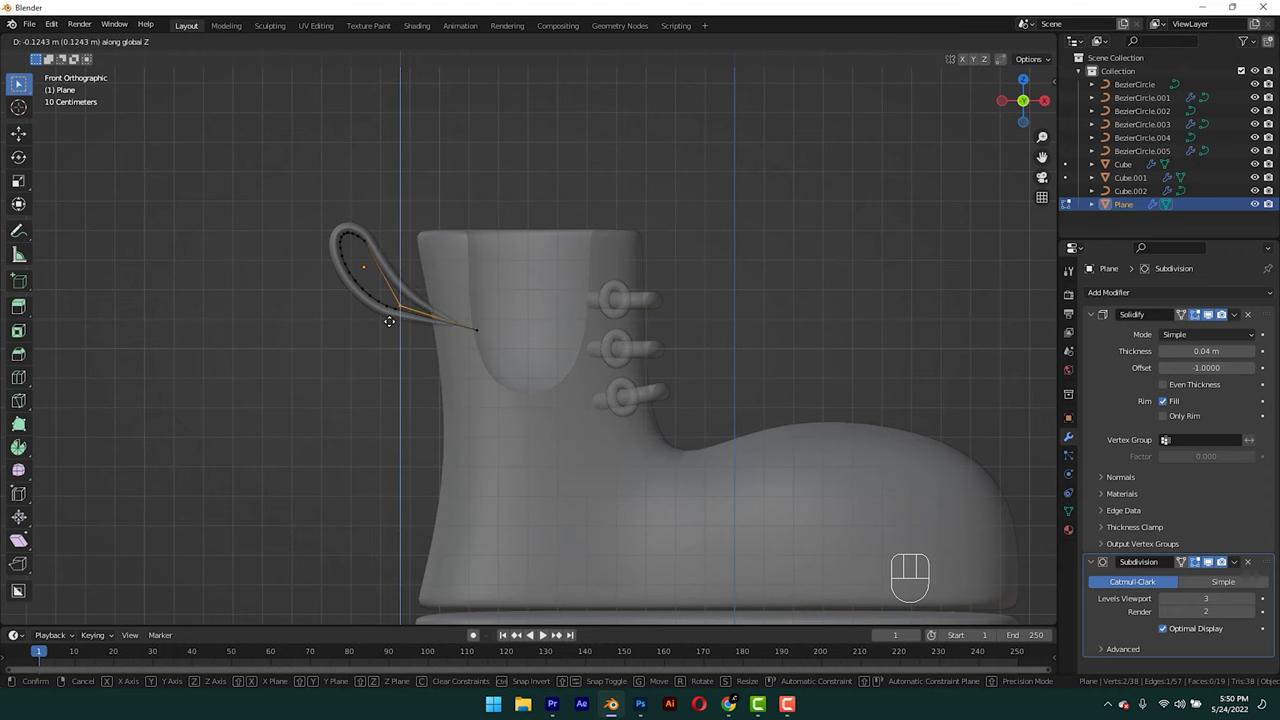
Select the tab's lower end vertices and add edge loops near the end with Ctrl+R.
key("Tab")
key("alt+z")
left_click(319, 291)
left_click_drag(378, 285, 401, 320)
left_click(371, 279)
key("Tab")
key("ctrl+r")
key("ctrl+r")
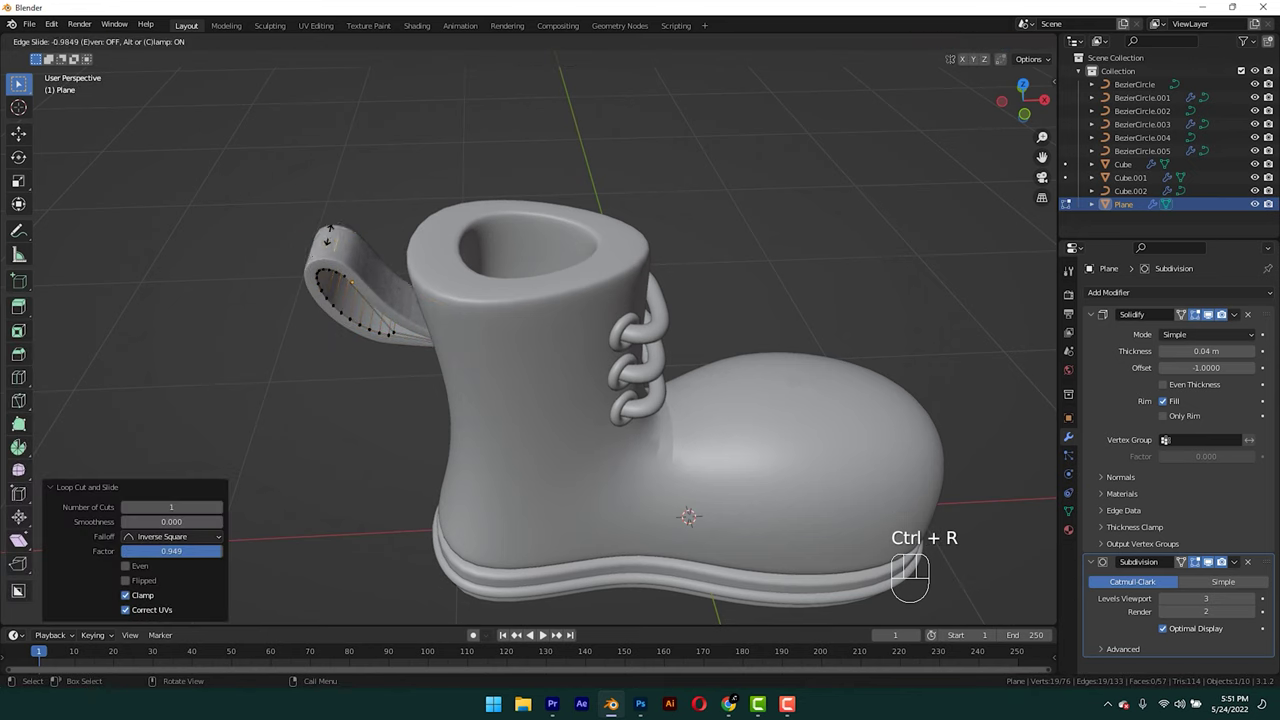
key("Tab")
Move the tab's lower end faces flat against the back of the shaft in side view.
left_click(281, 255)
left_click_drag(353, 277, 498, 268)
key("Tab")
key("alt+z")
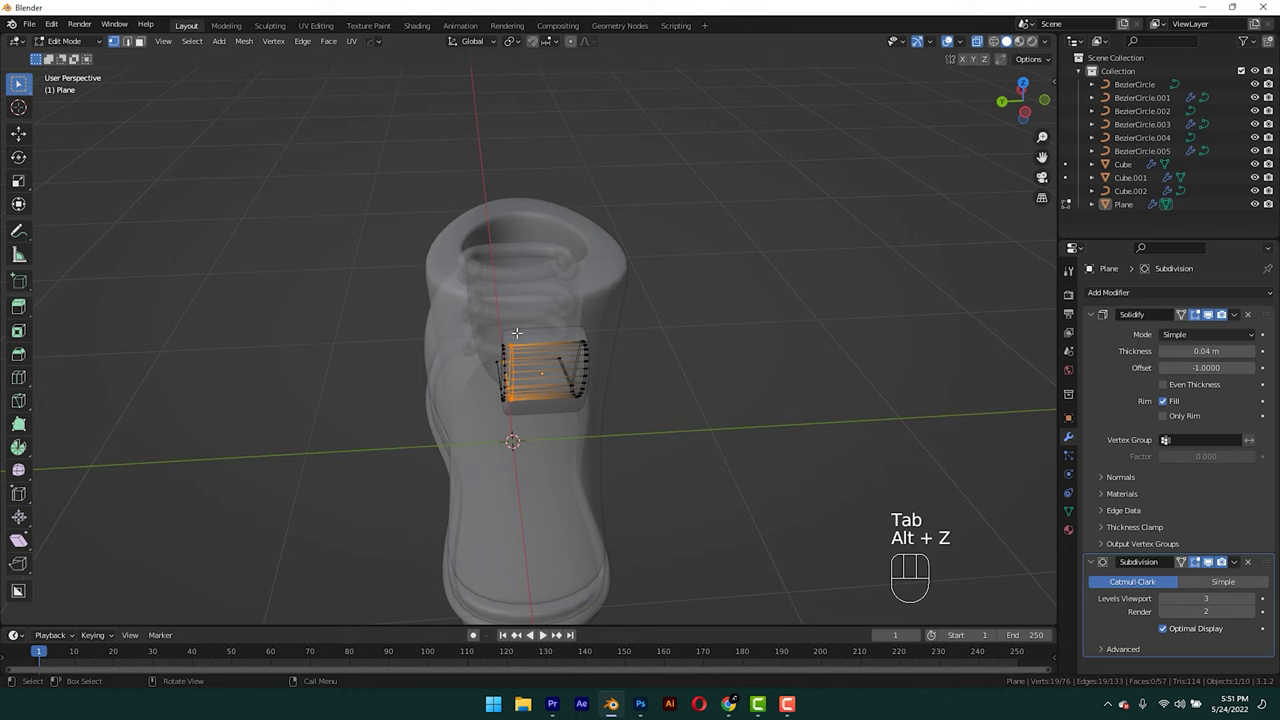
key("KP_3")
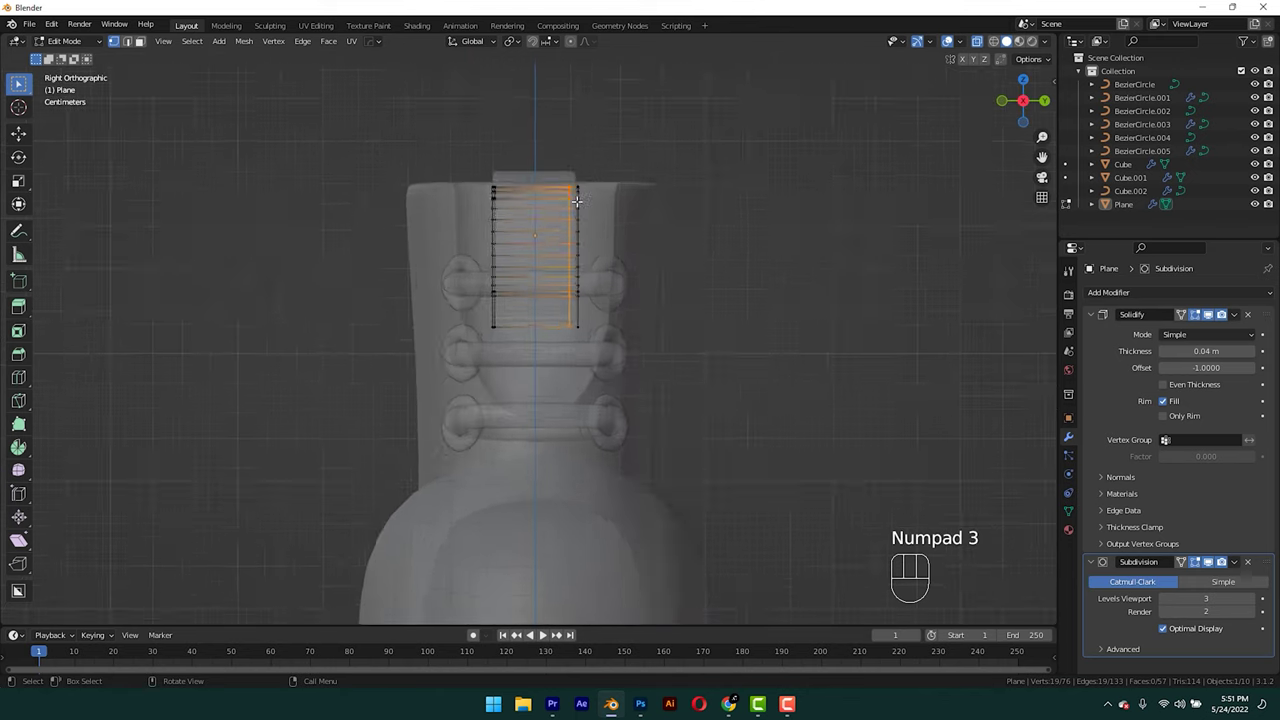
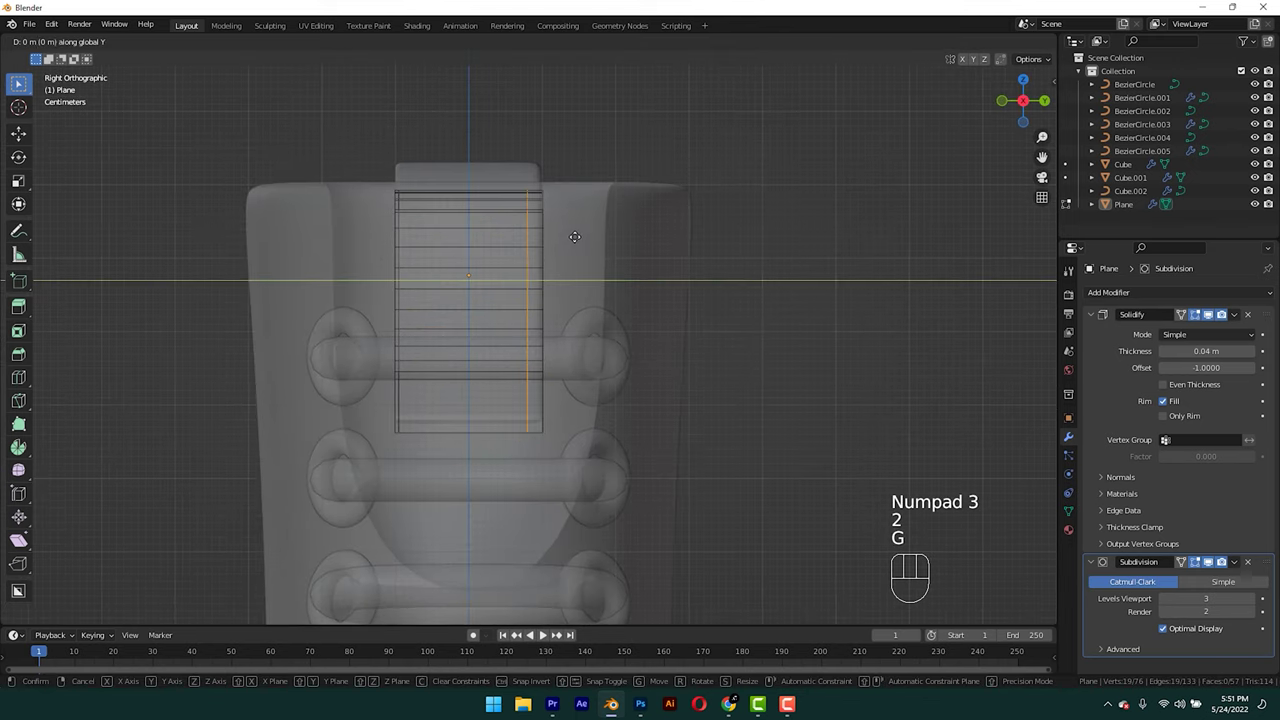
key("Tab")
key("alt+z")
left_click_drag(585, 161, 392, 174)
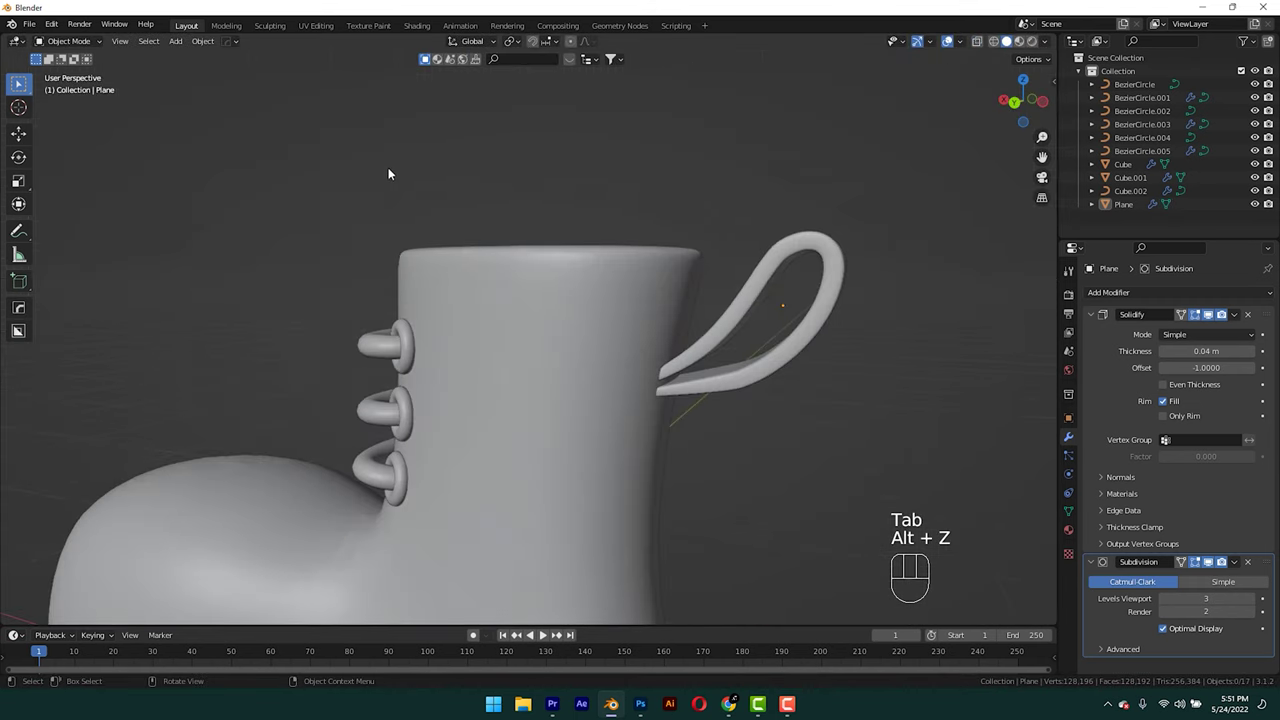
Preview the boot in Rendered shading and review Cycles sampling and 3000×3000 PNG output settings.
left_click_drag(388, 213, 639, 216)
left_click_drag(568, 387, 539, 323)
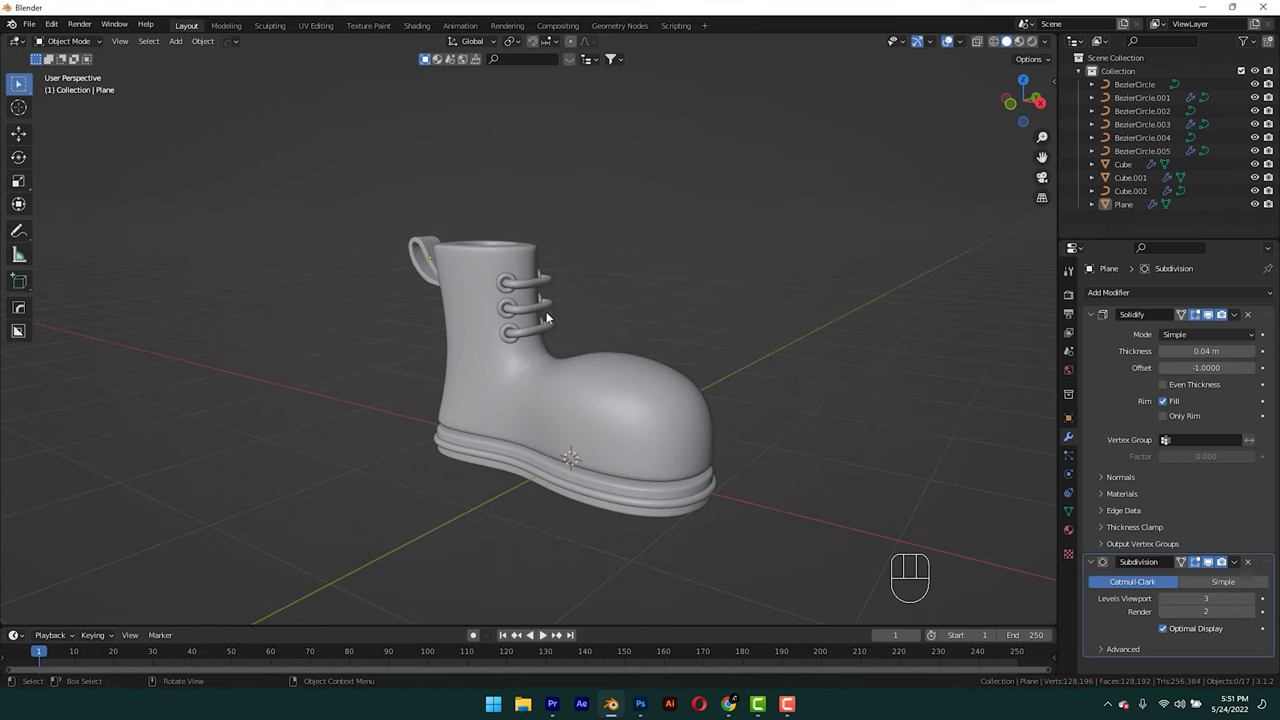
left_click(1037, 39)
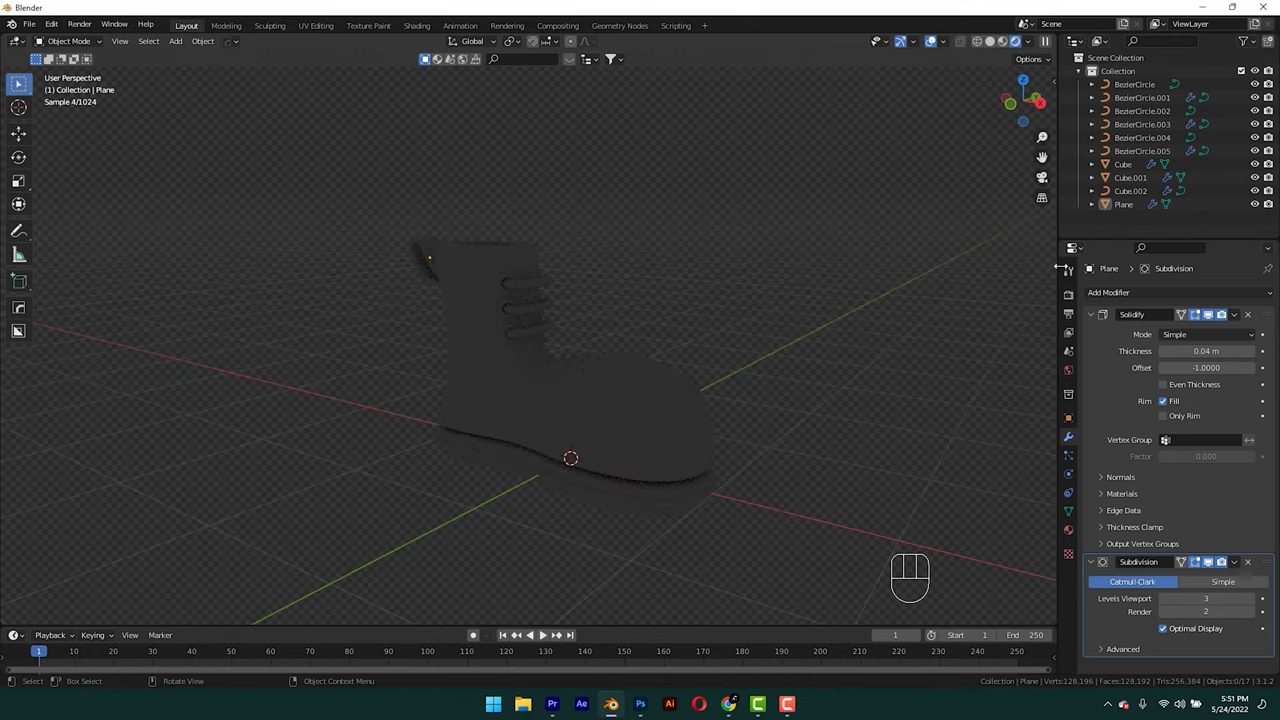
left_click(1070, 292)
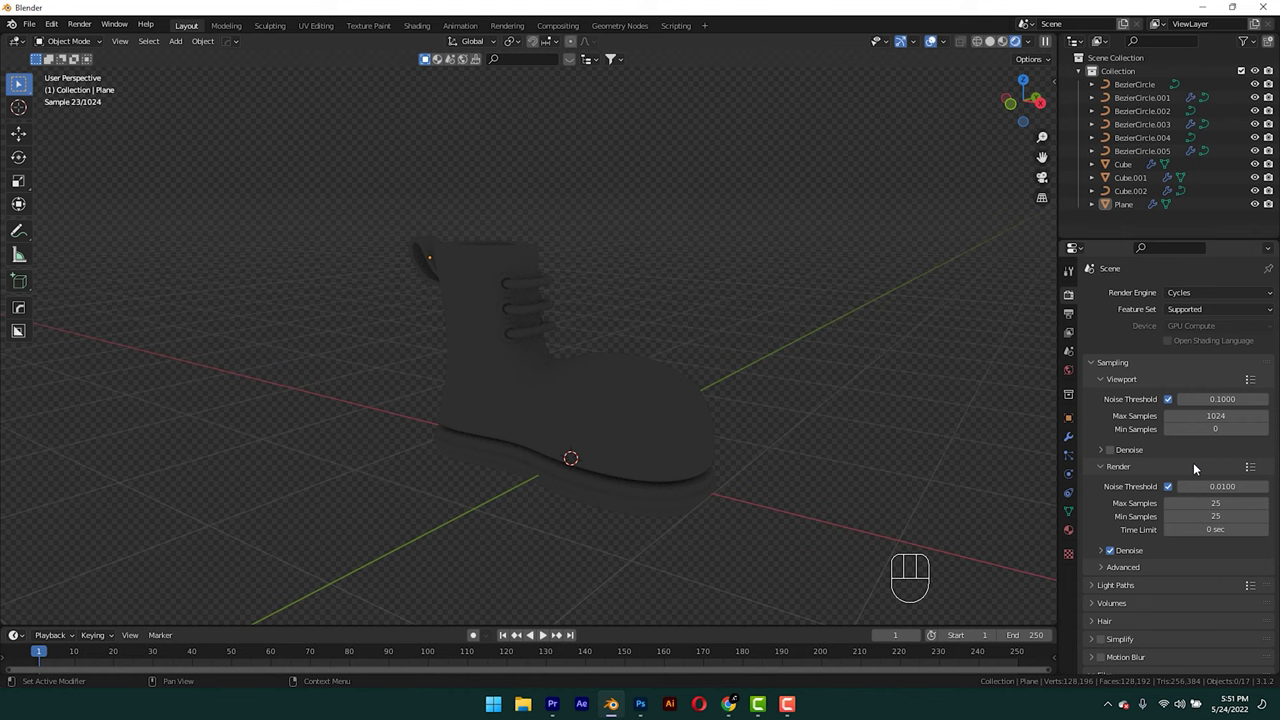
left_click(1073, 312)
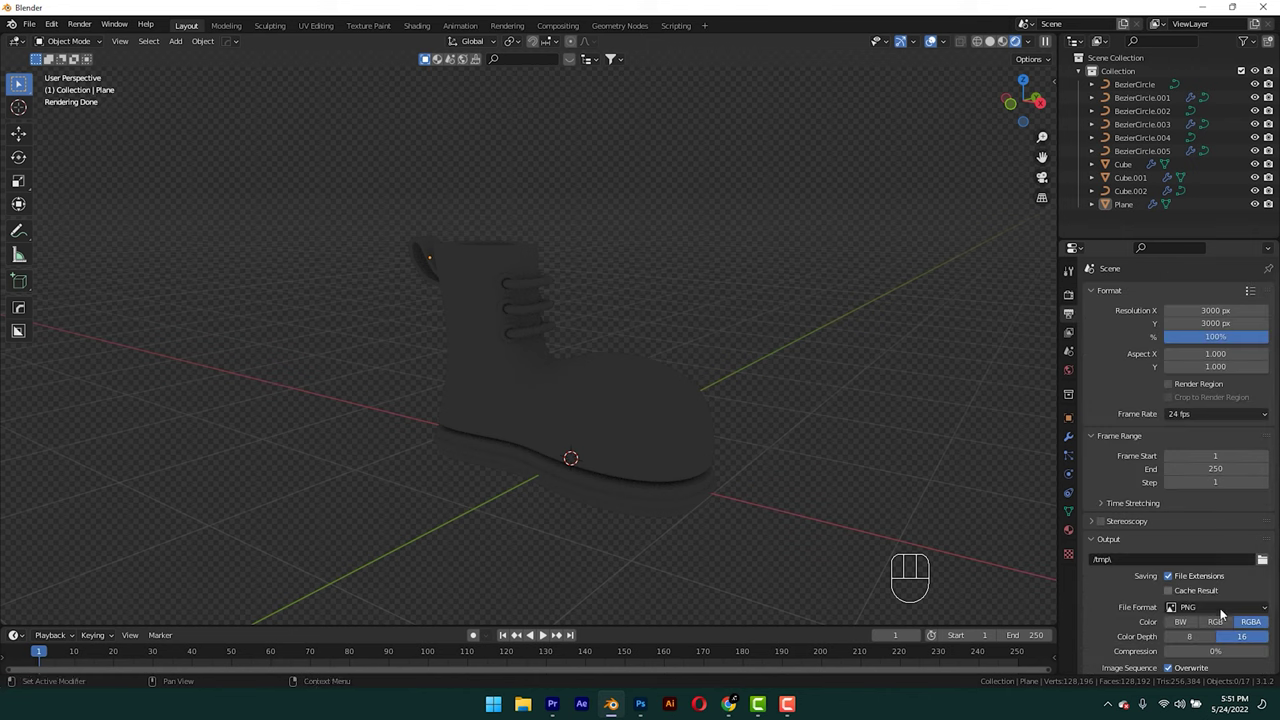
left_click(674, 253)
Add an area light, raise it above the boot and enlarge it.
key("shift+a")
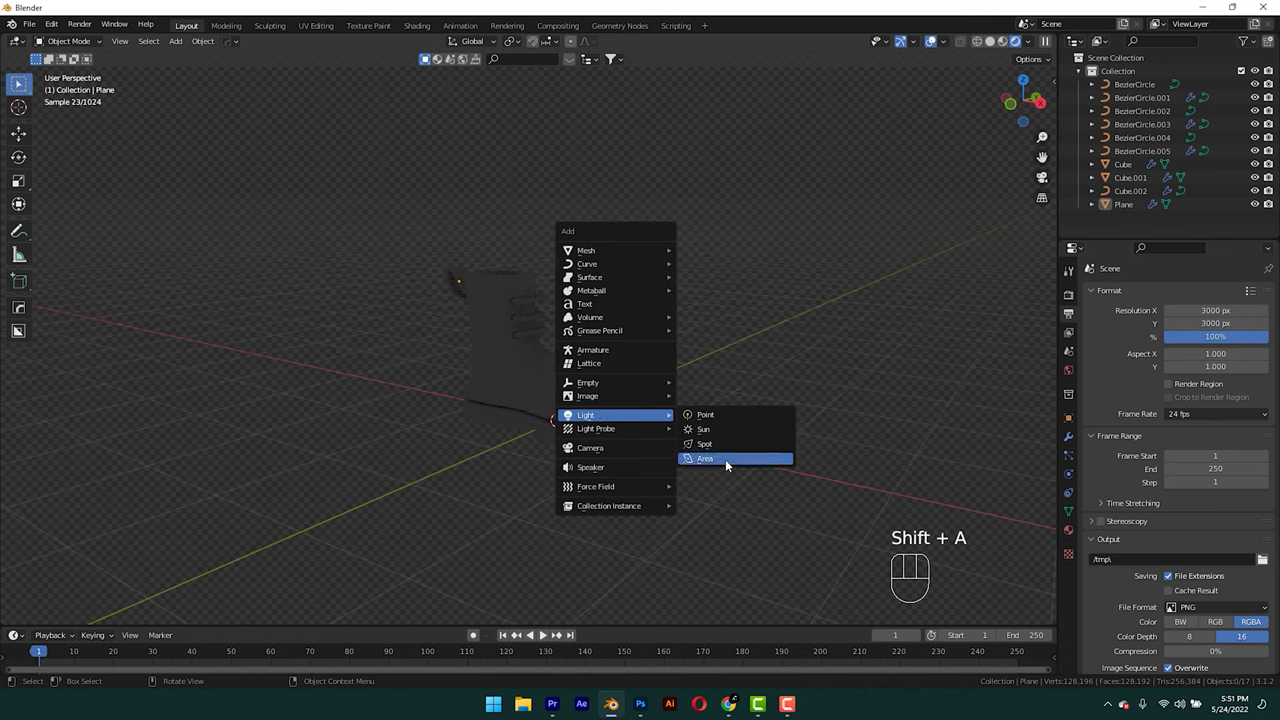
key("g")
key("s")
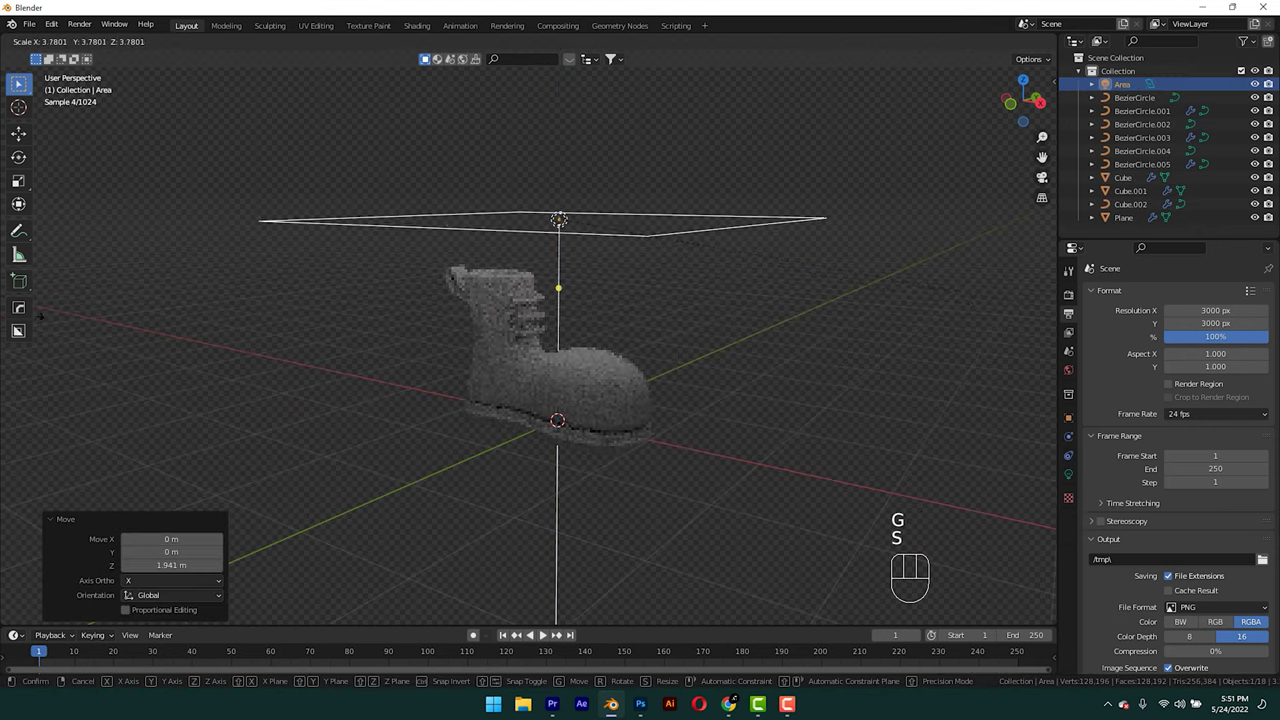
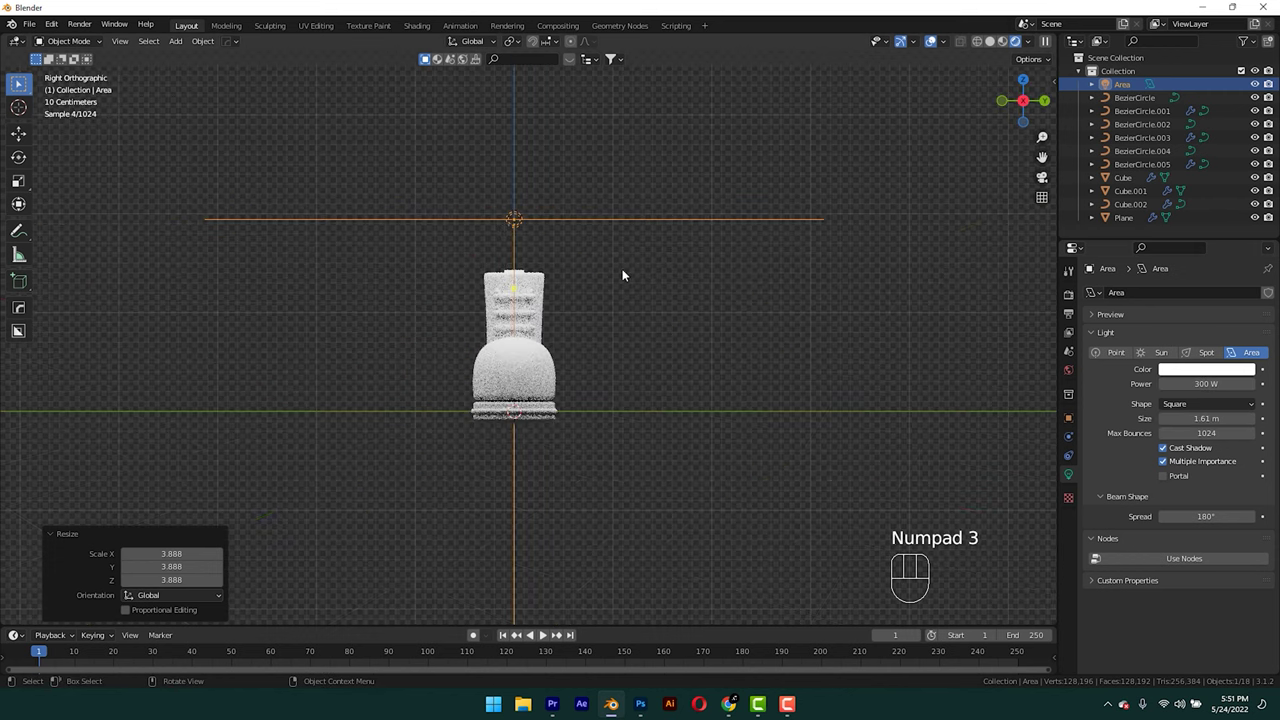
Duplicate the area light, raise it and tilt it about -52.8° down at the boot.
key("shift+e")
key("shift+d")
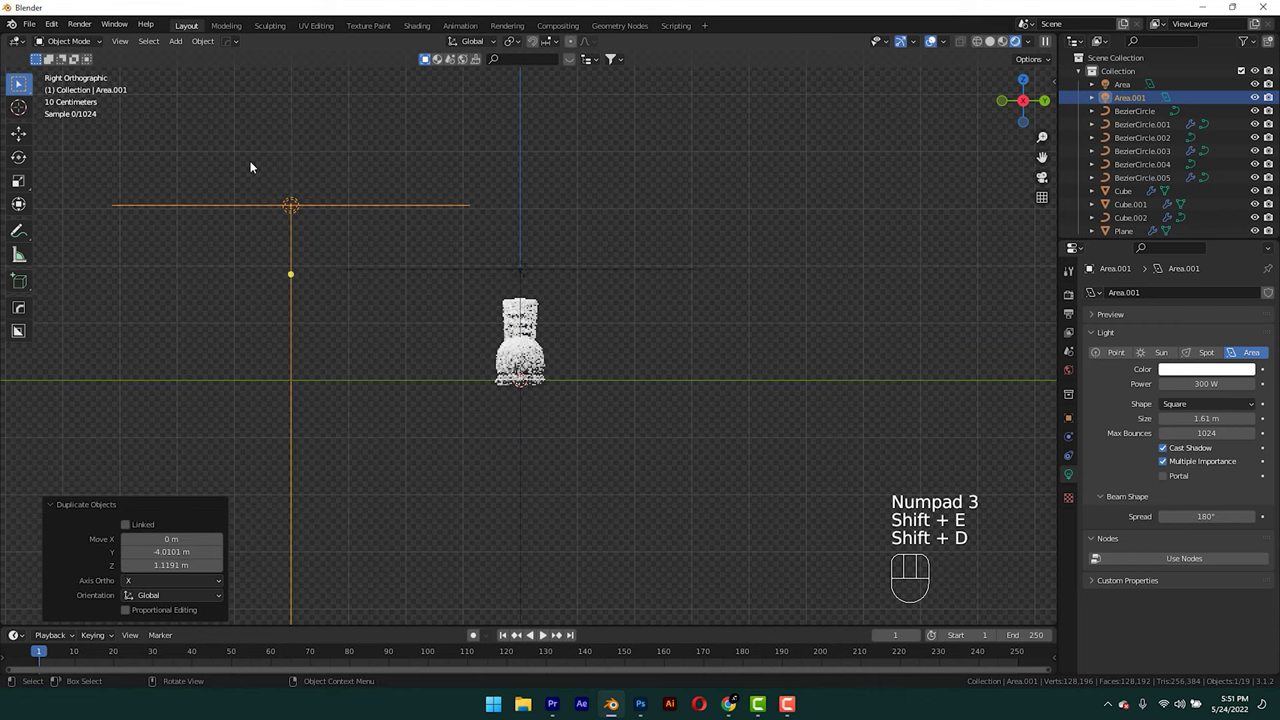
key("r")
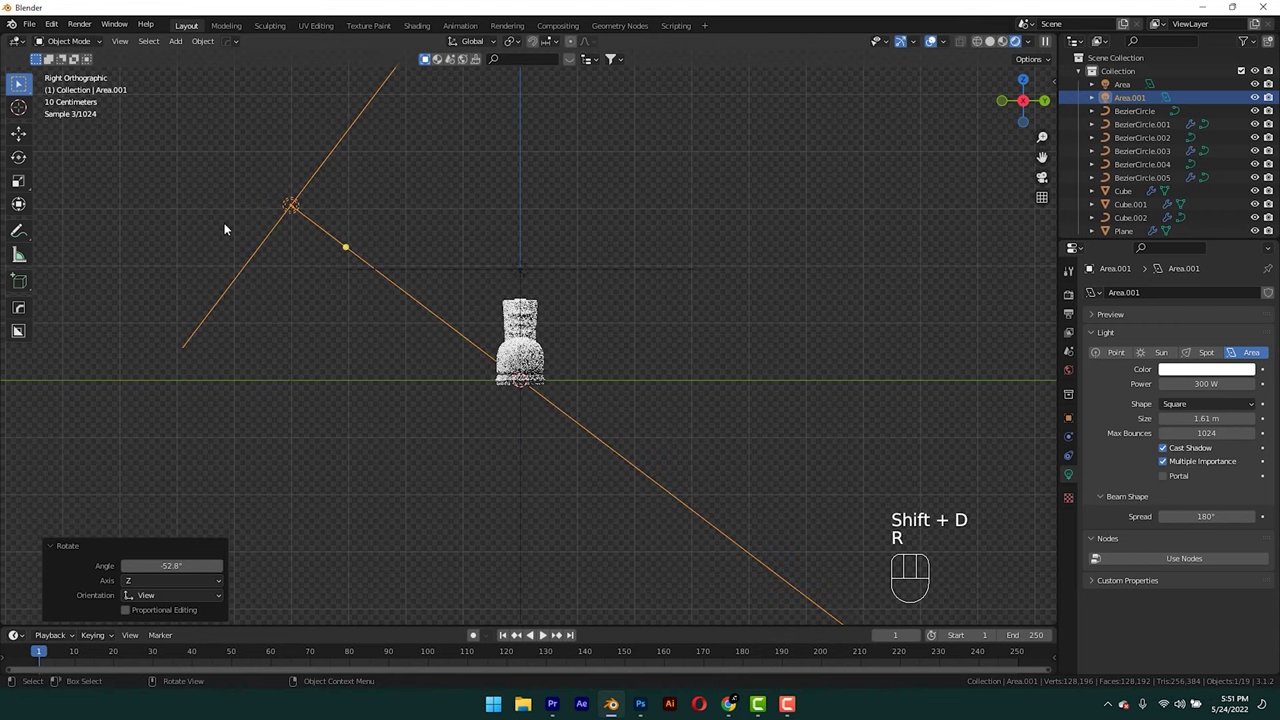
key("KP_0")
key("shift+a")
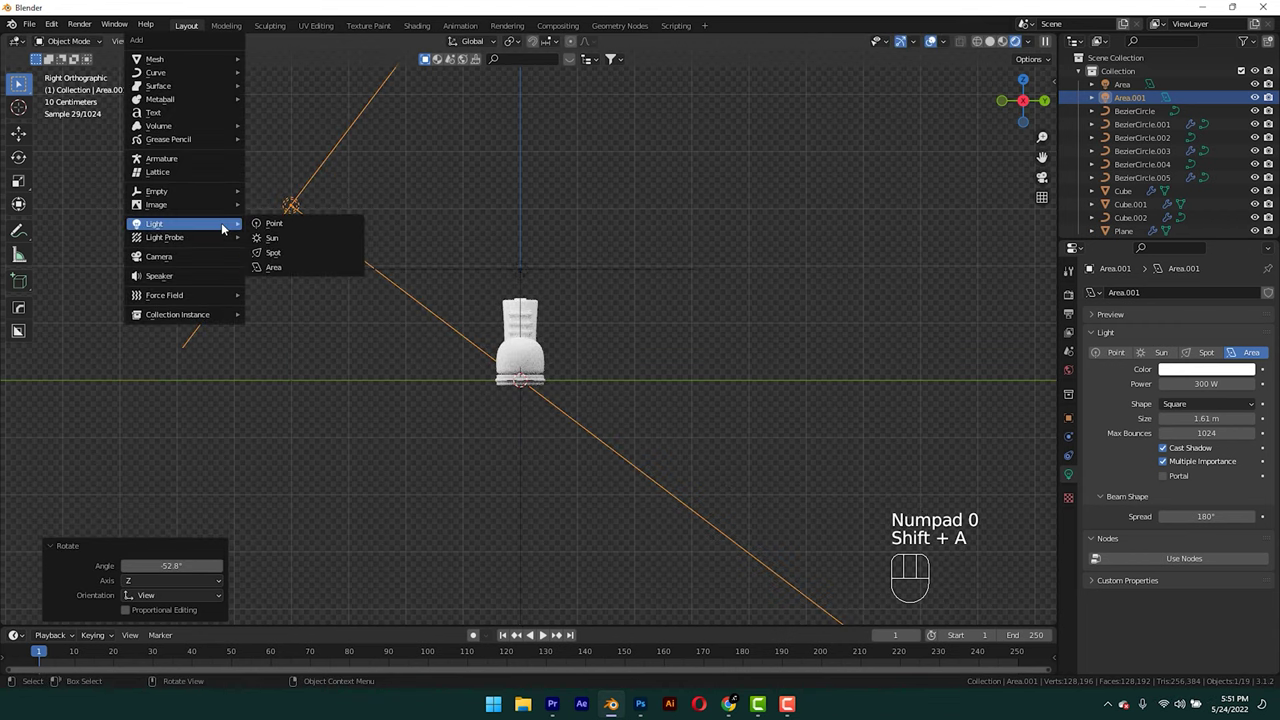
key("KP_1")
Add a camera, look through it and set its focal length to 300 mm.
key("shift+a")
key("KP_0")
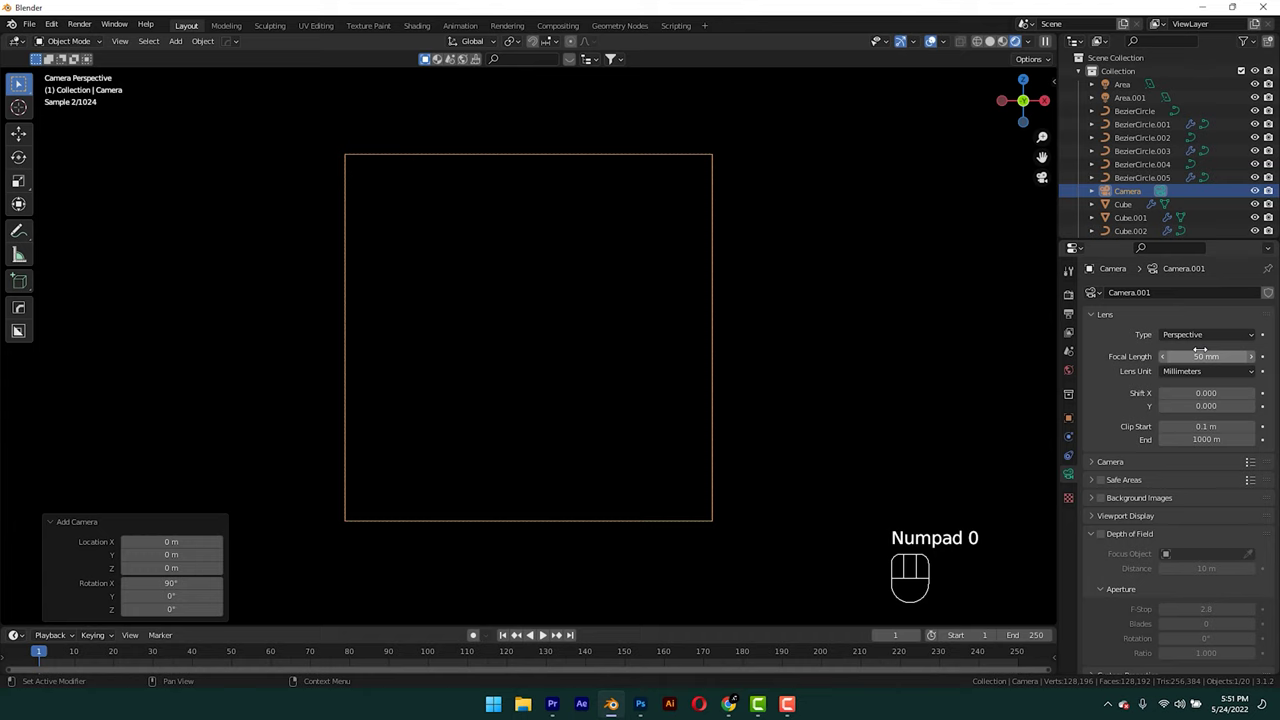
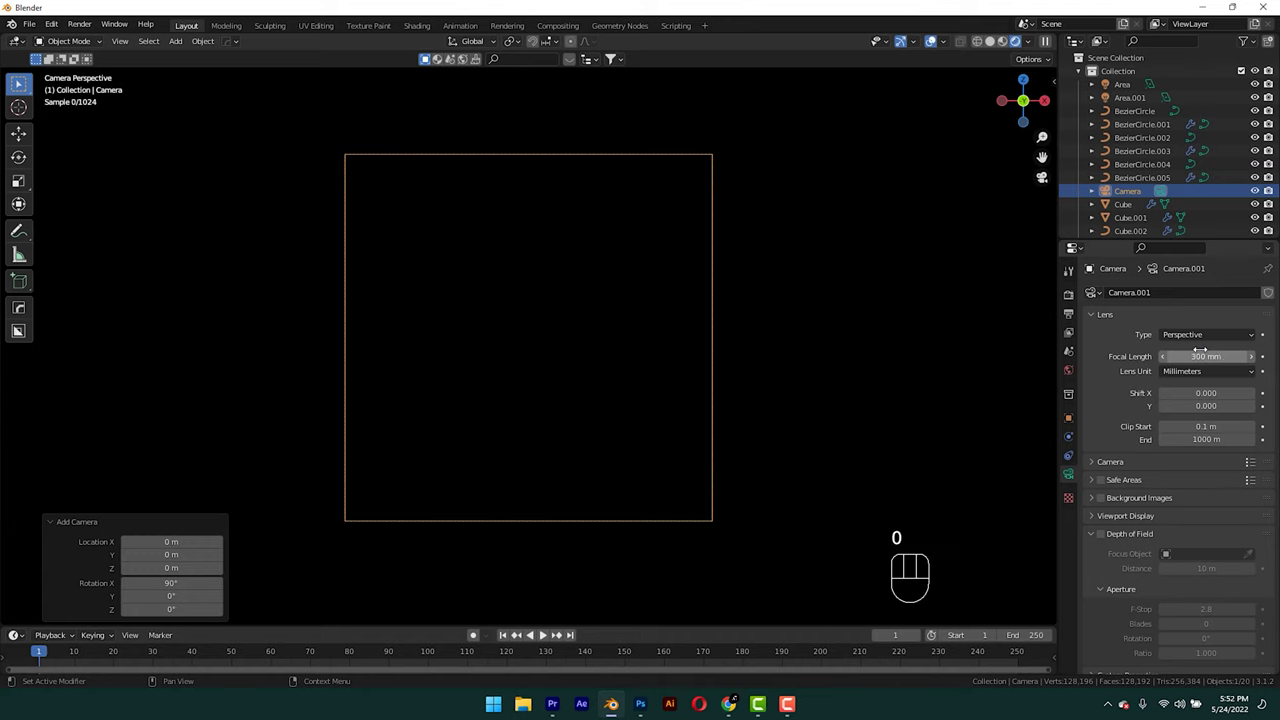
key("n")
left_click(976, 245)
Raise the camera so the whole boot fills the frame.
key("n")
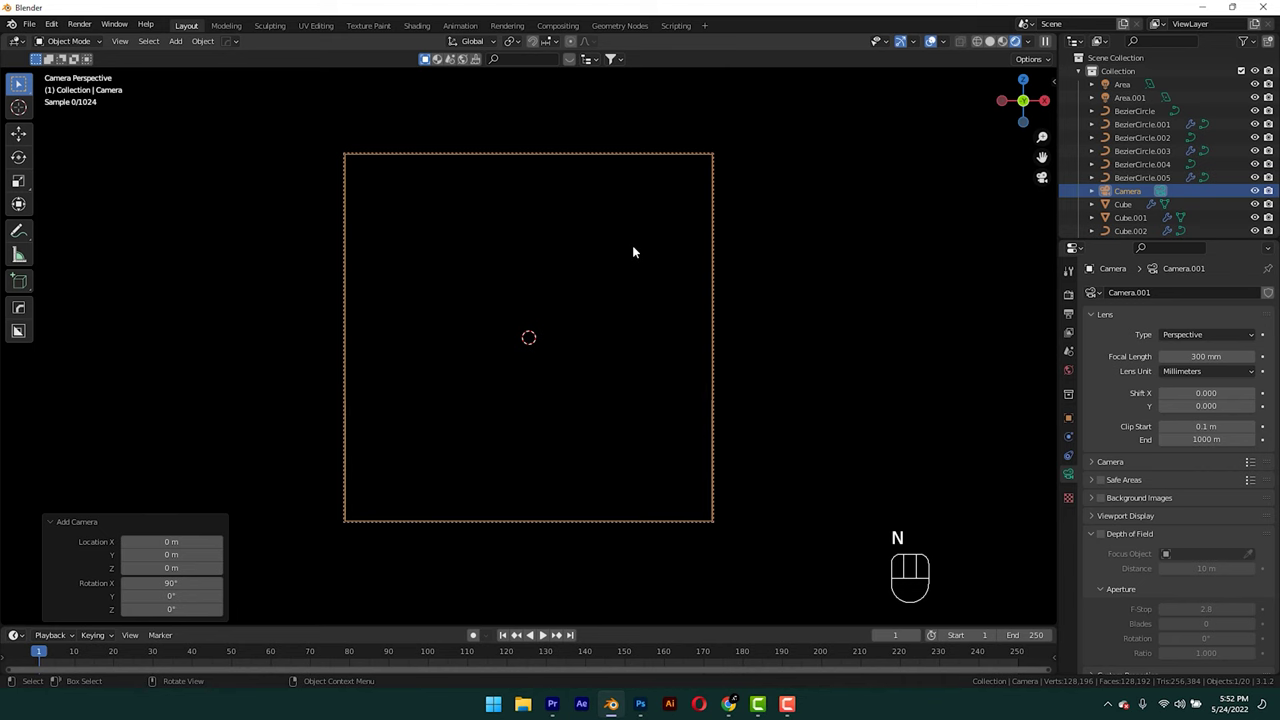
key("g")
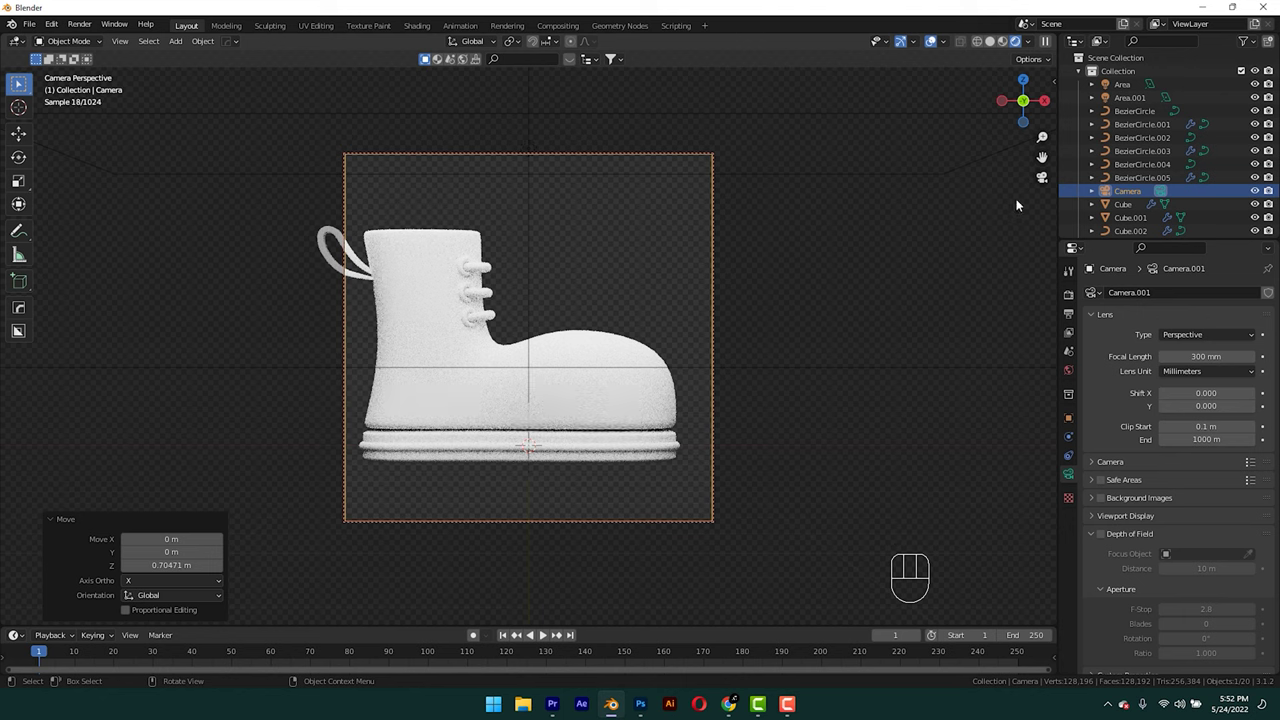
key("n")
left_click(977, 241)
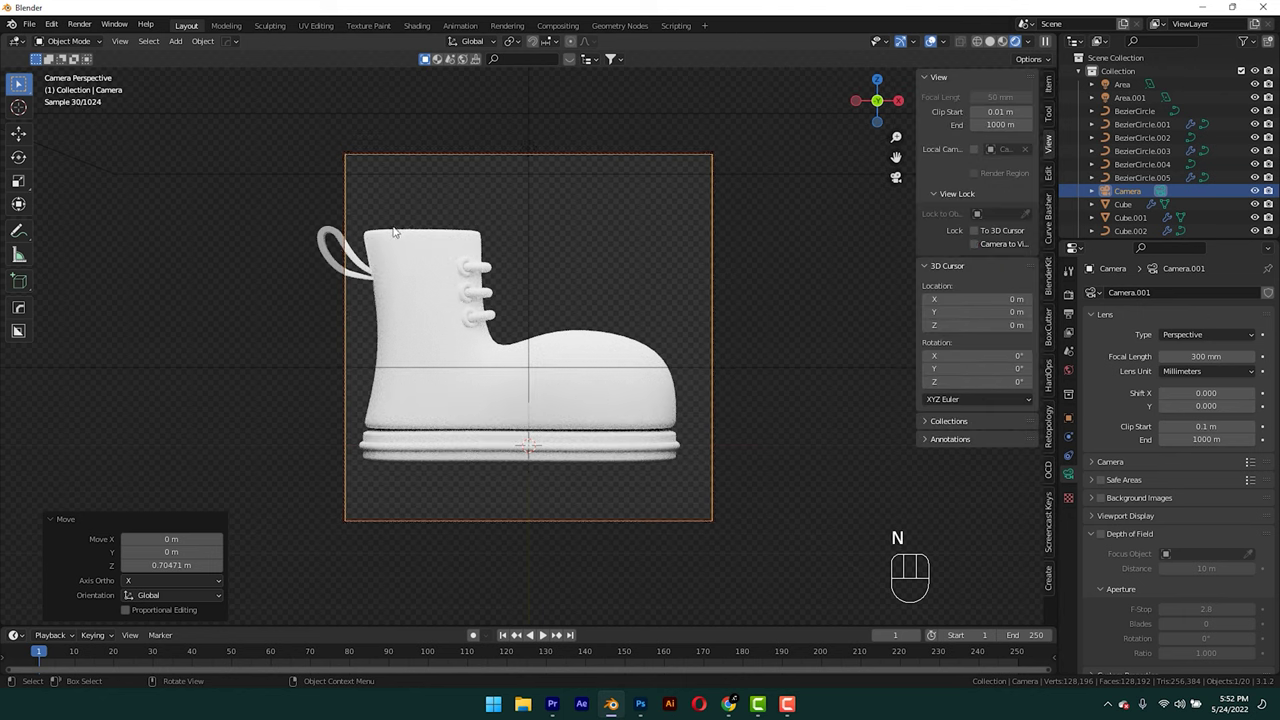
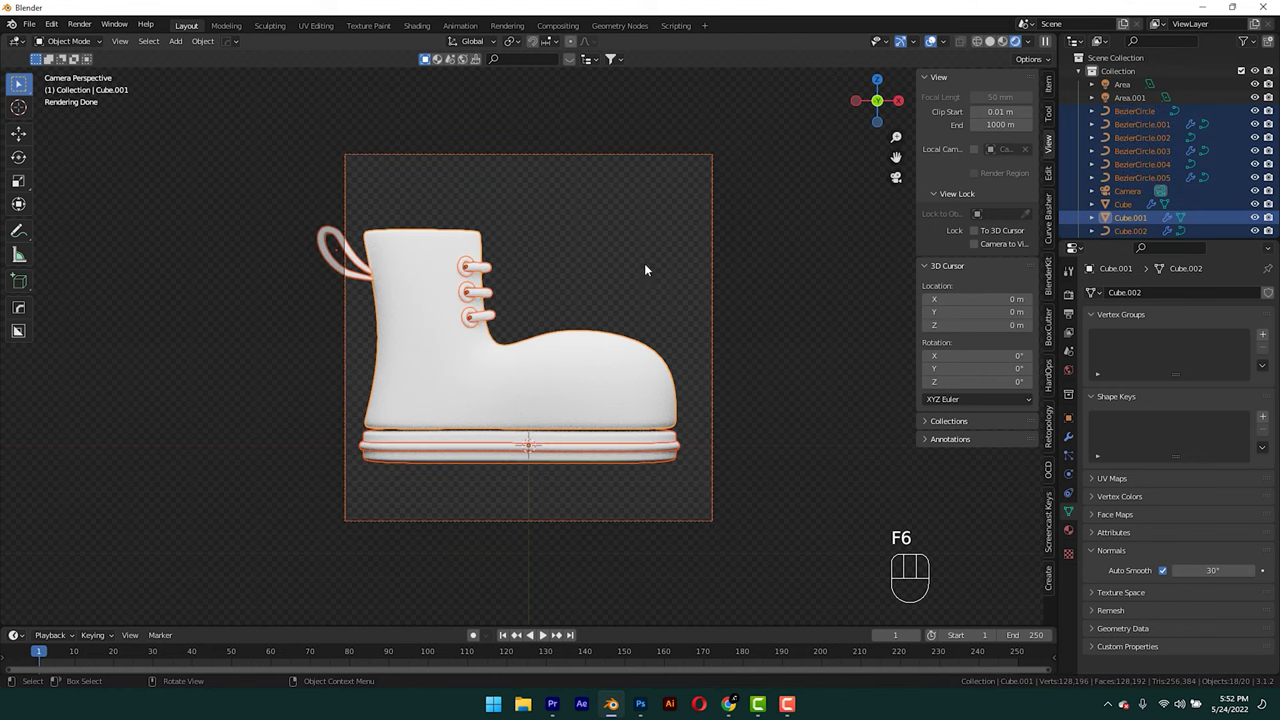
Rotate the whole boot about -23° around Z and 17° around X and centre it in frame.
left_click(773, 311)
key("r")
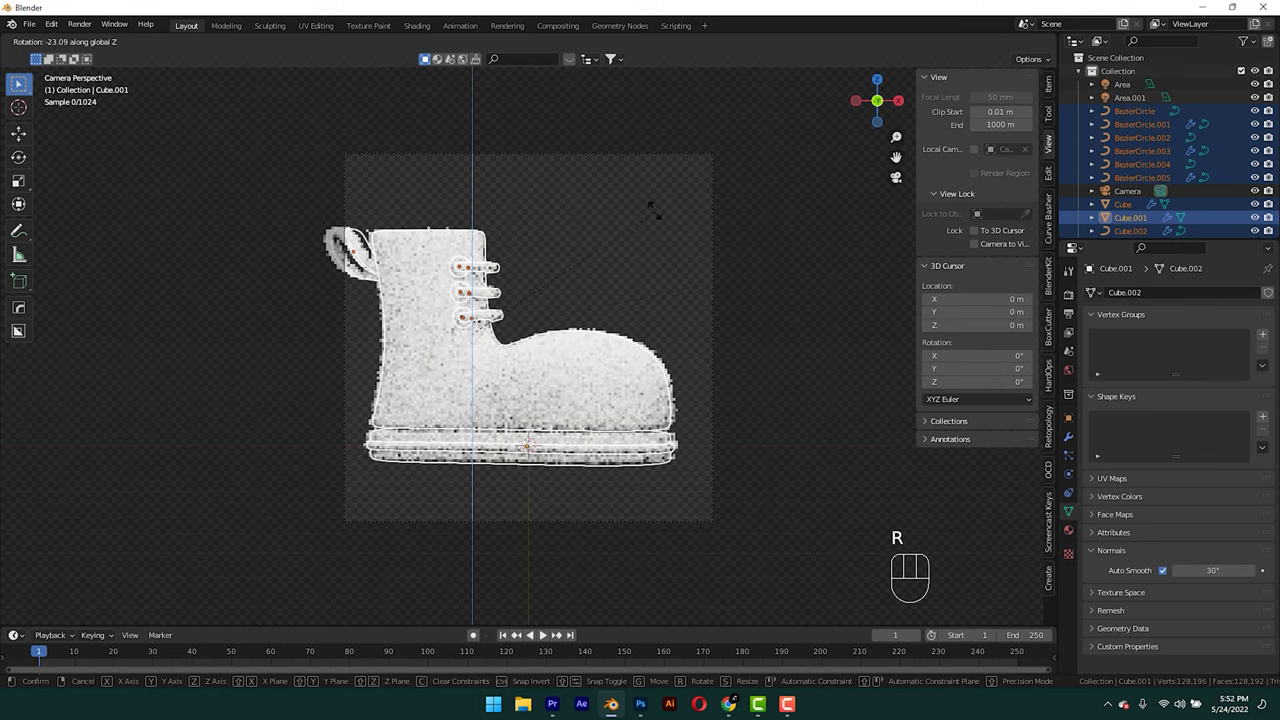
key("r")
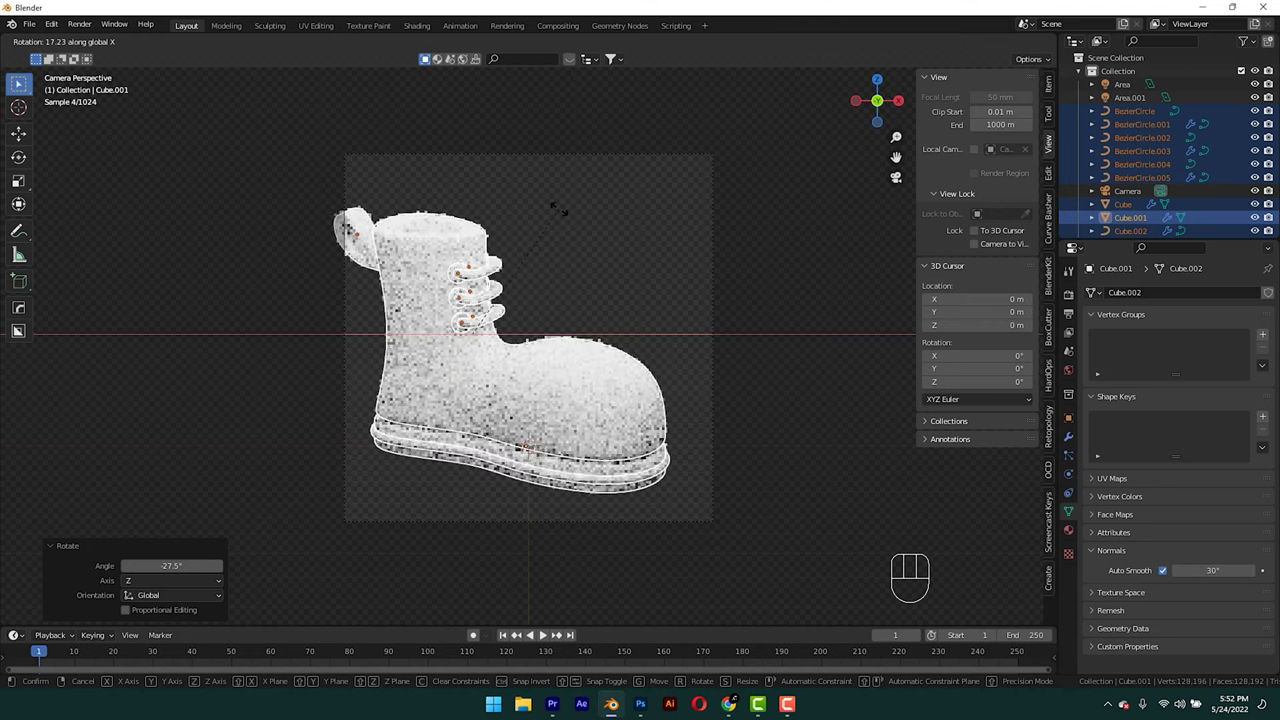
key("g")
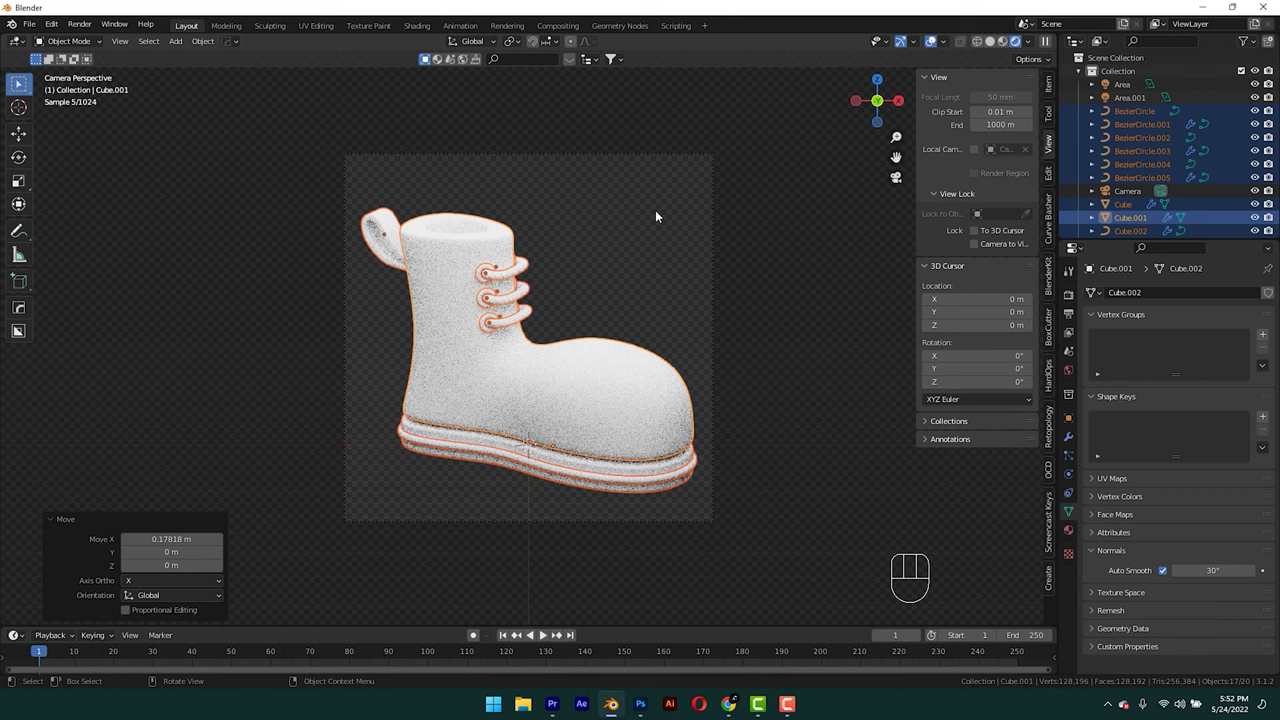
Deselect the boot and select the sole for its material.
left_click(828, 239)
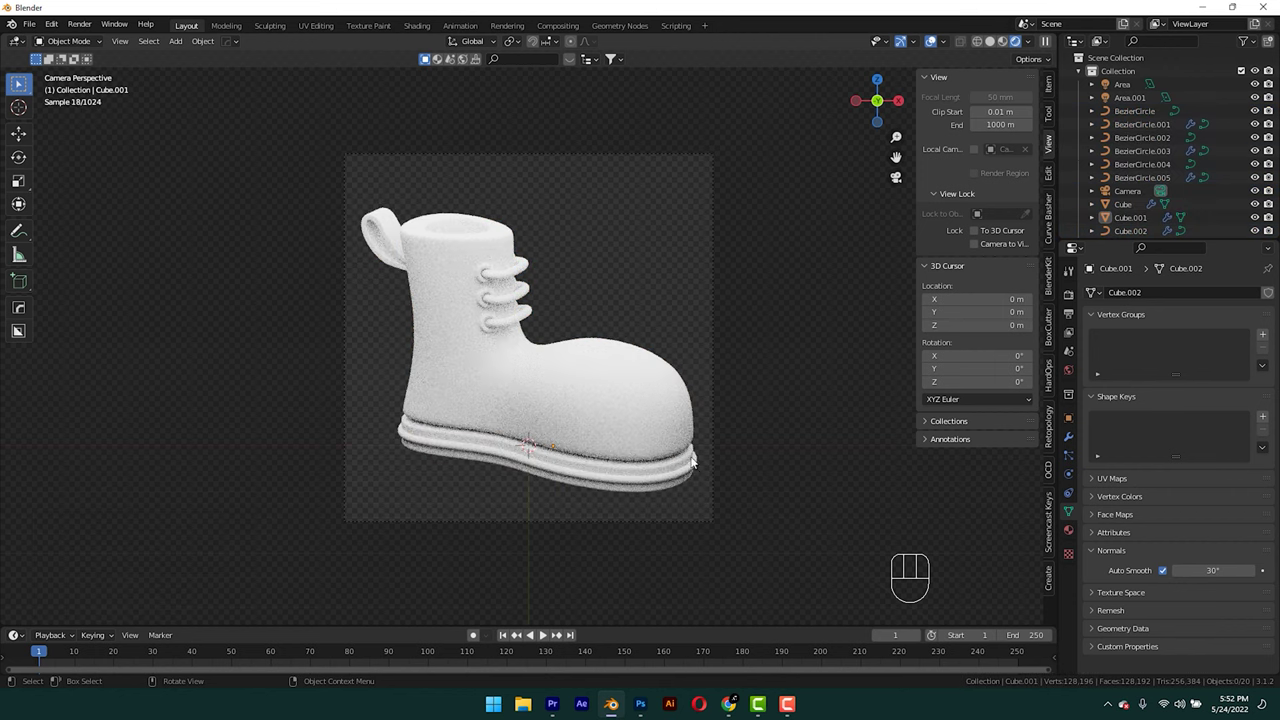
left_click_drag(670, 480, 912, 477)
left_click(1072, 518)
left_click_drag(1110, 355, 1179, 429)
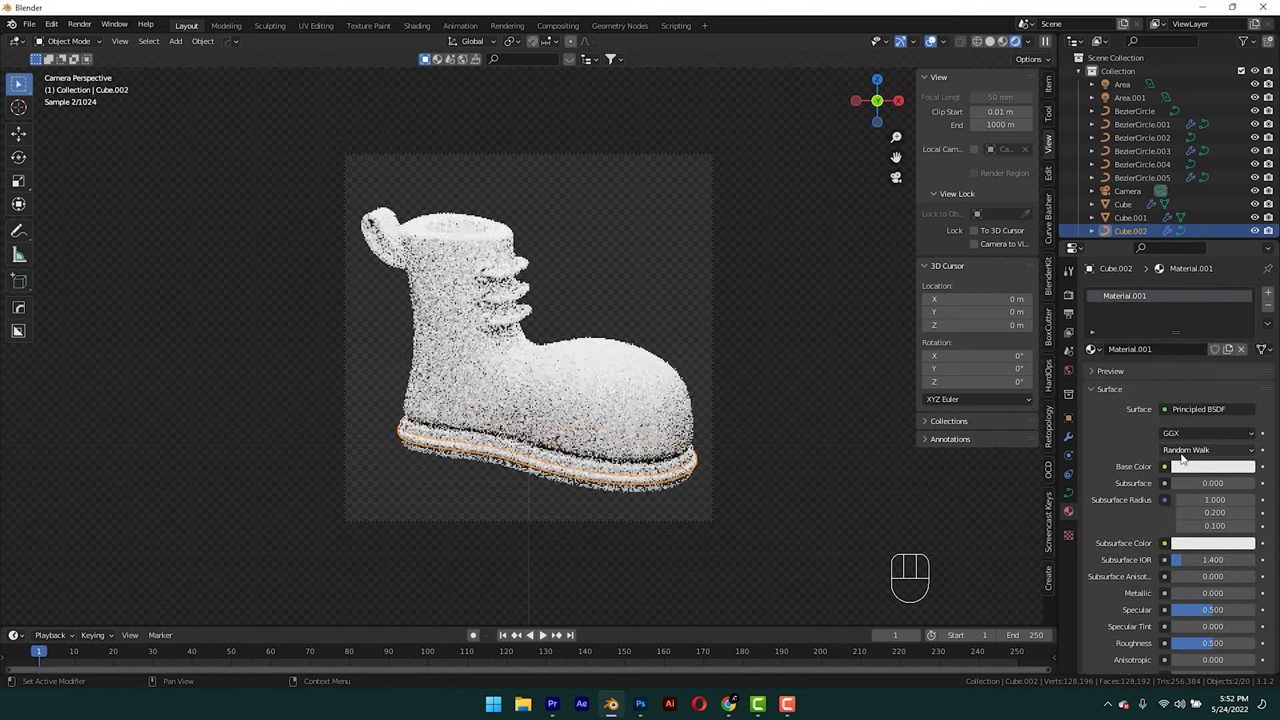
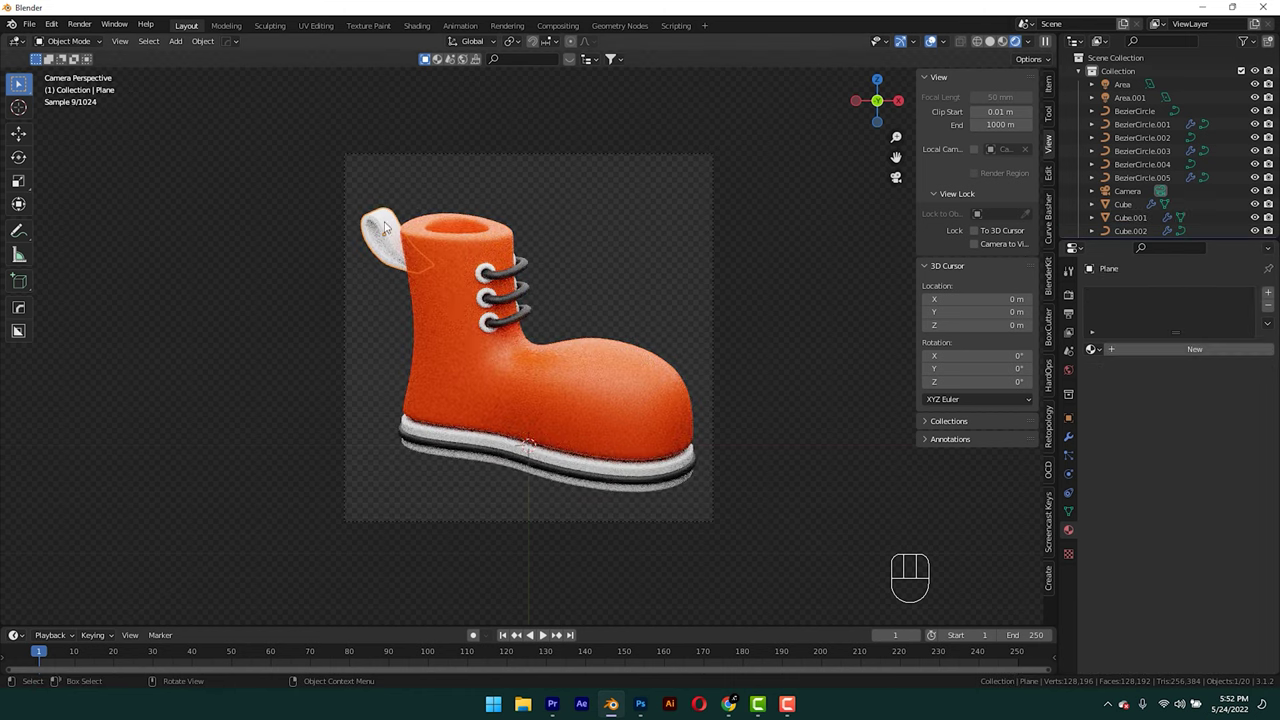
Give the pull tab a new material with a dark grey base colour.
left_click(1129, 351)
left_click(1184, 468)
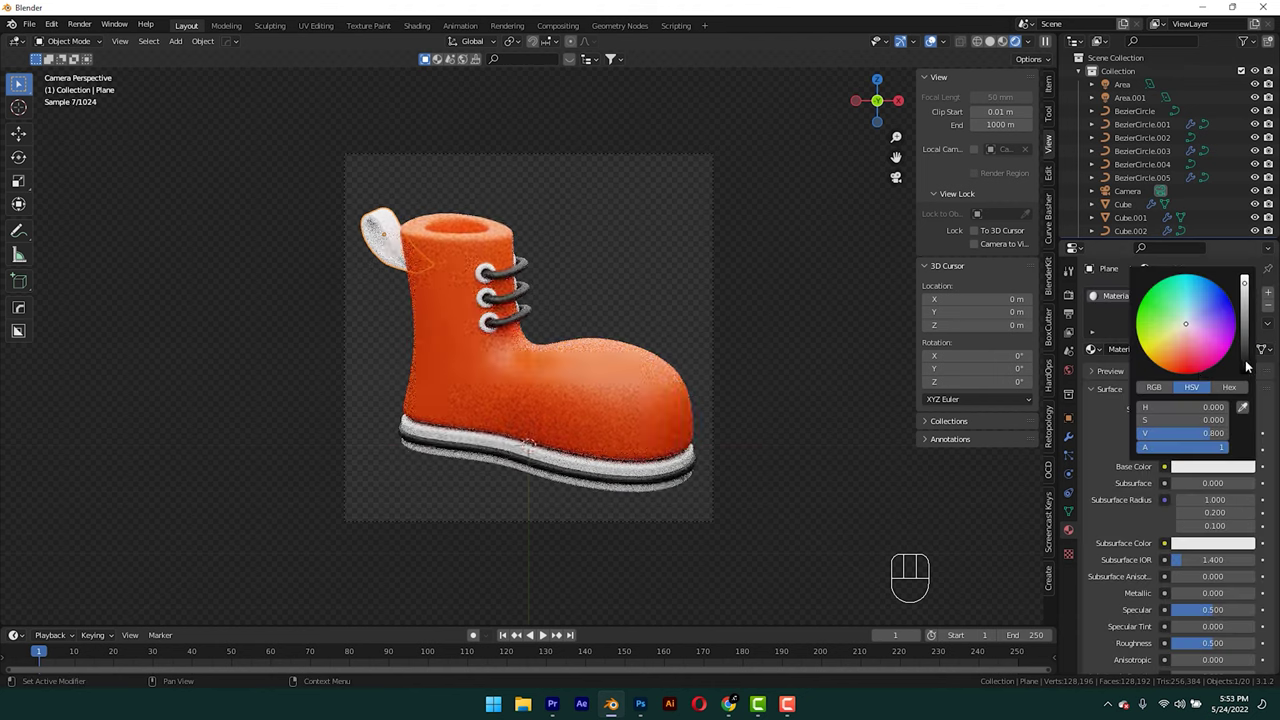
left_click(804, 263)
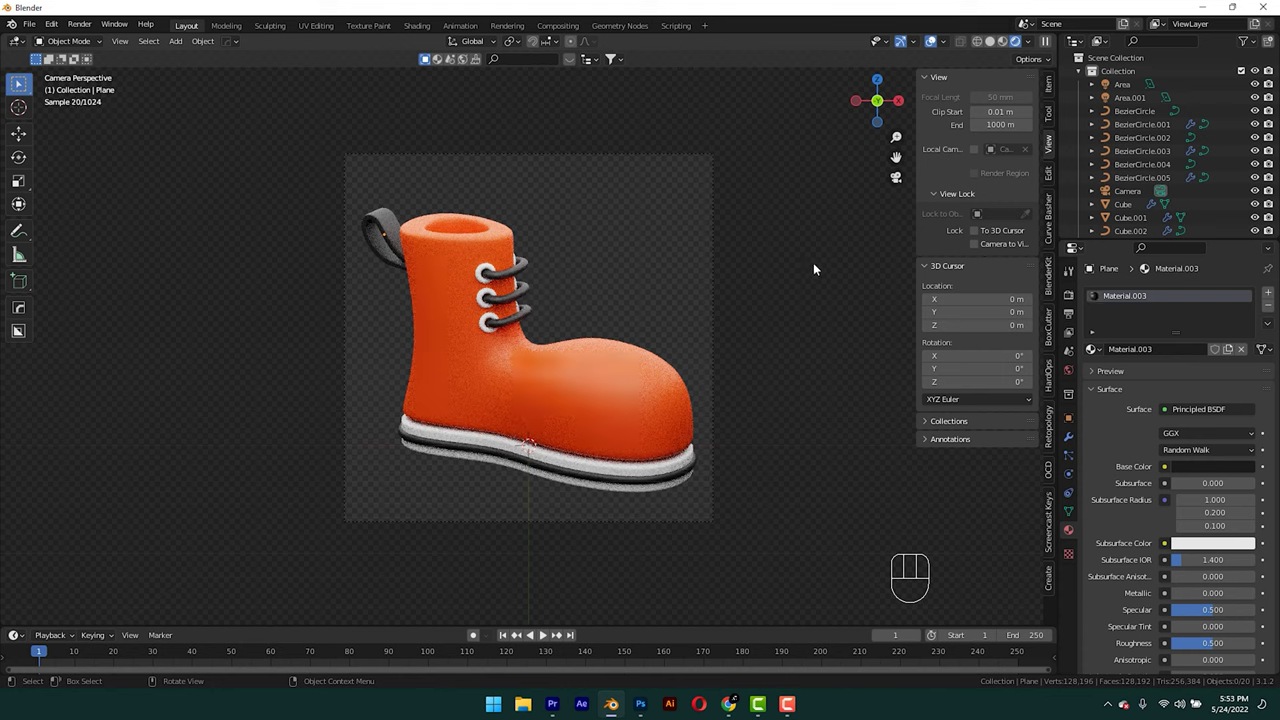
Add a point light and position it to the right of the boot, checked from the side view.
key("shift+a")
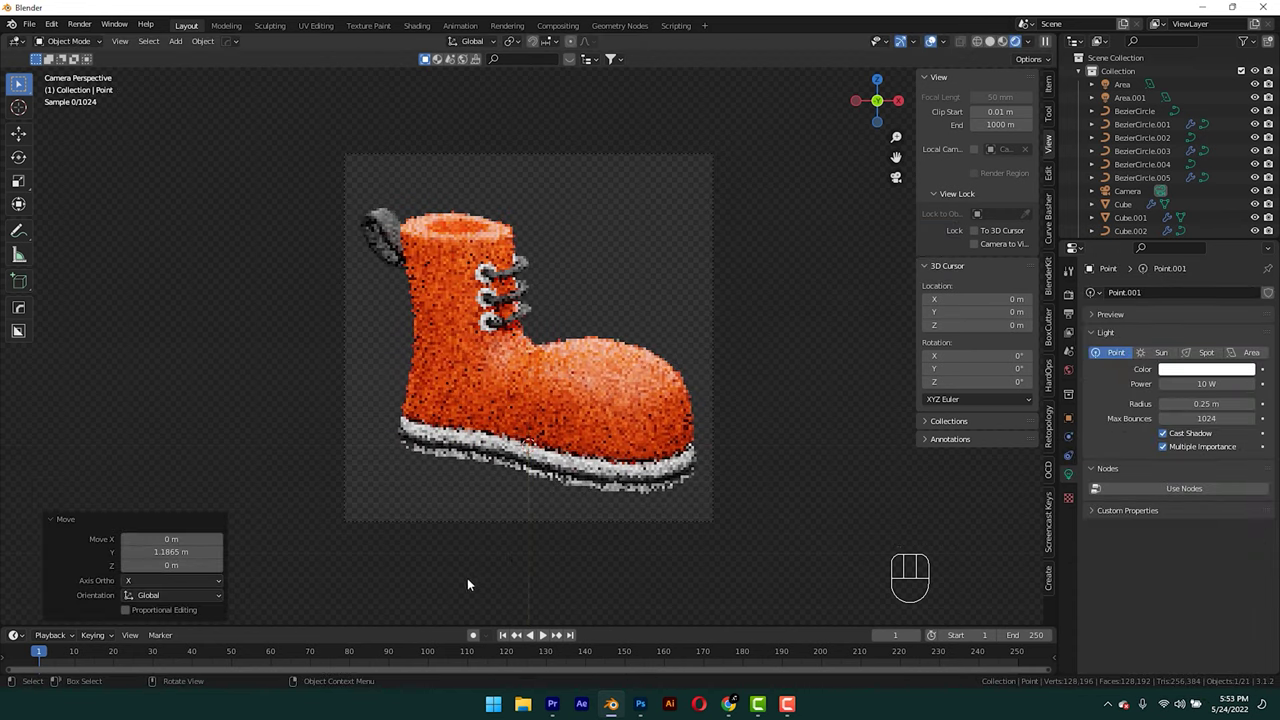
key("g")
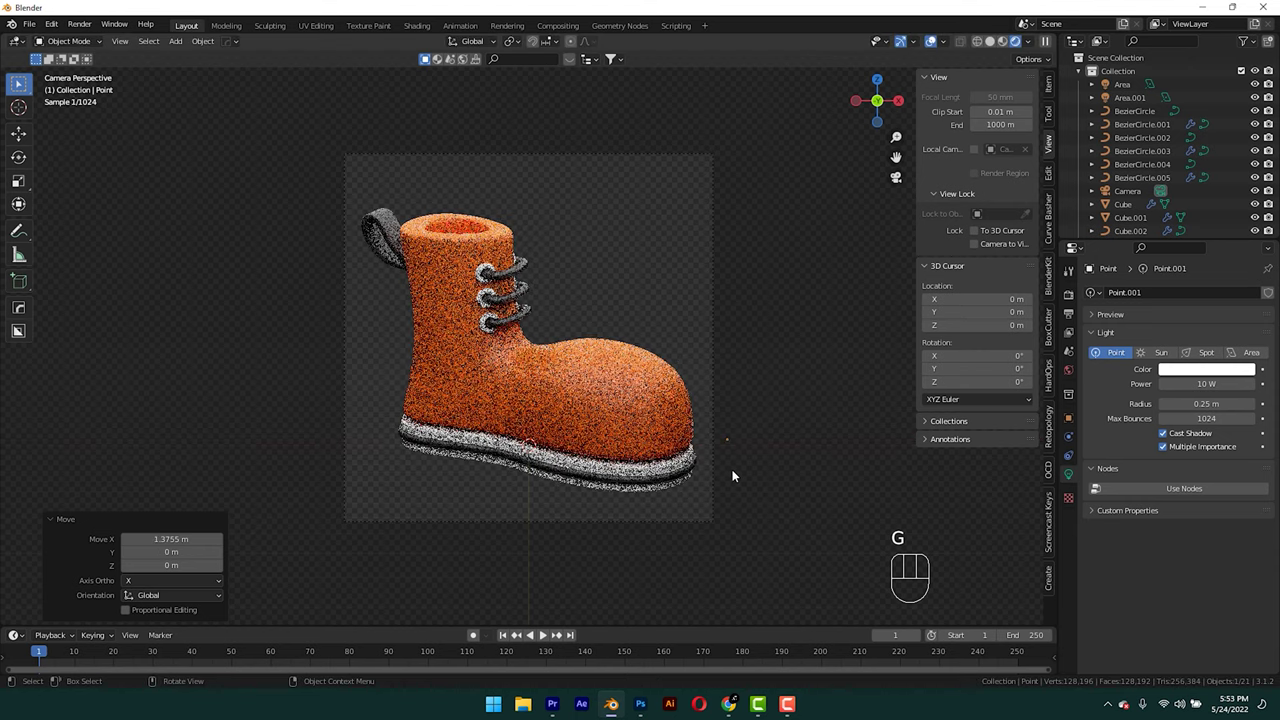
key("KP_3")
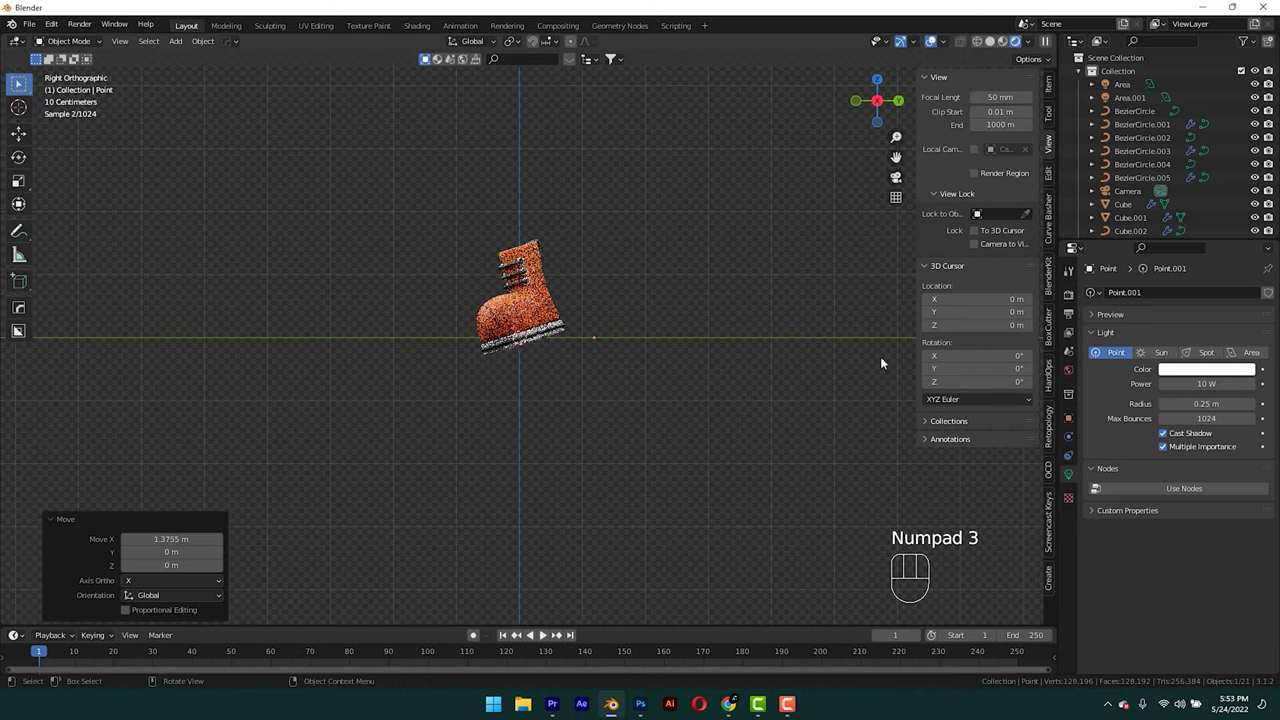
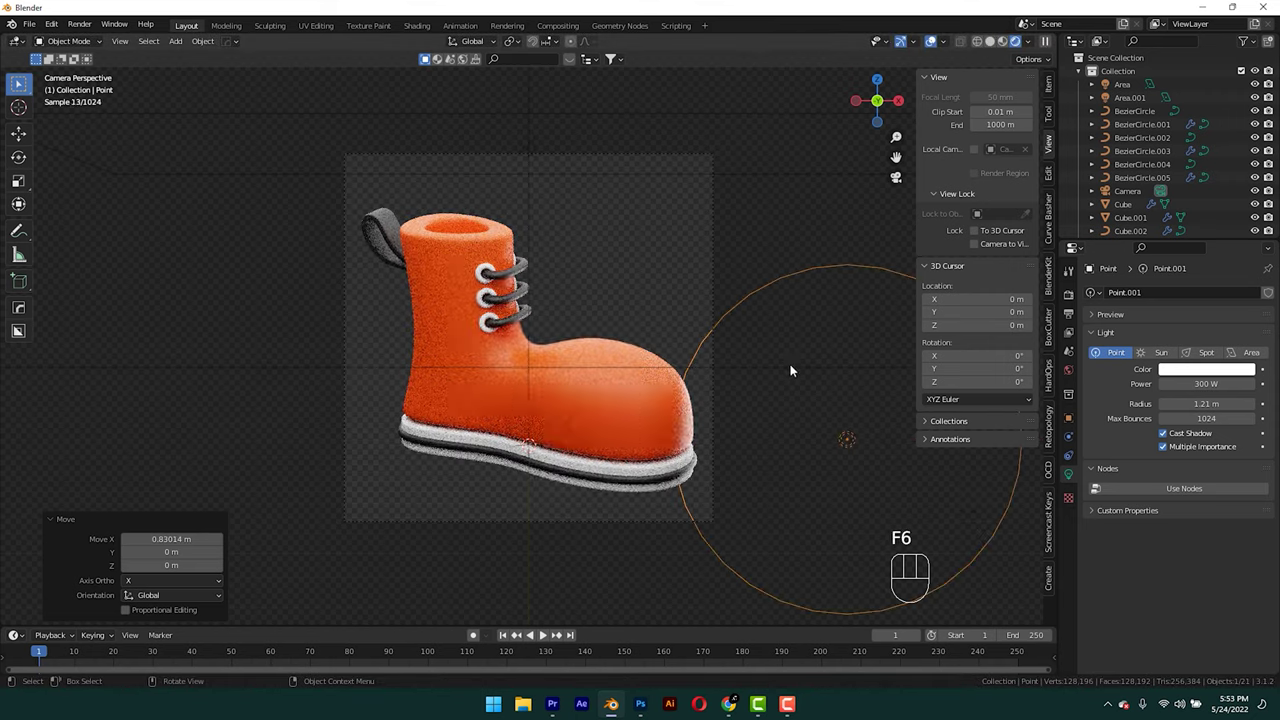
key("g")
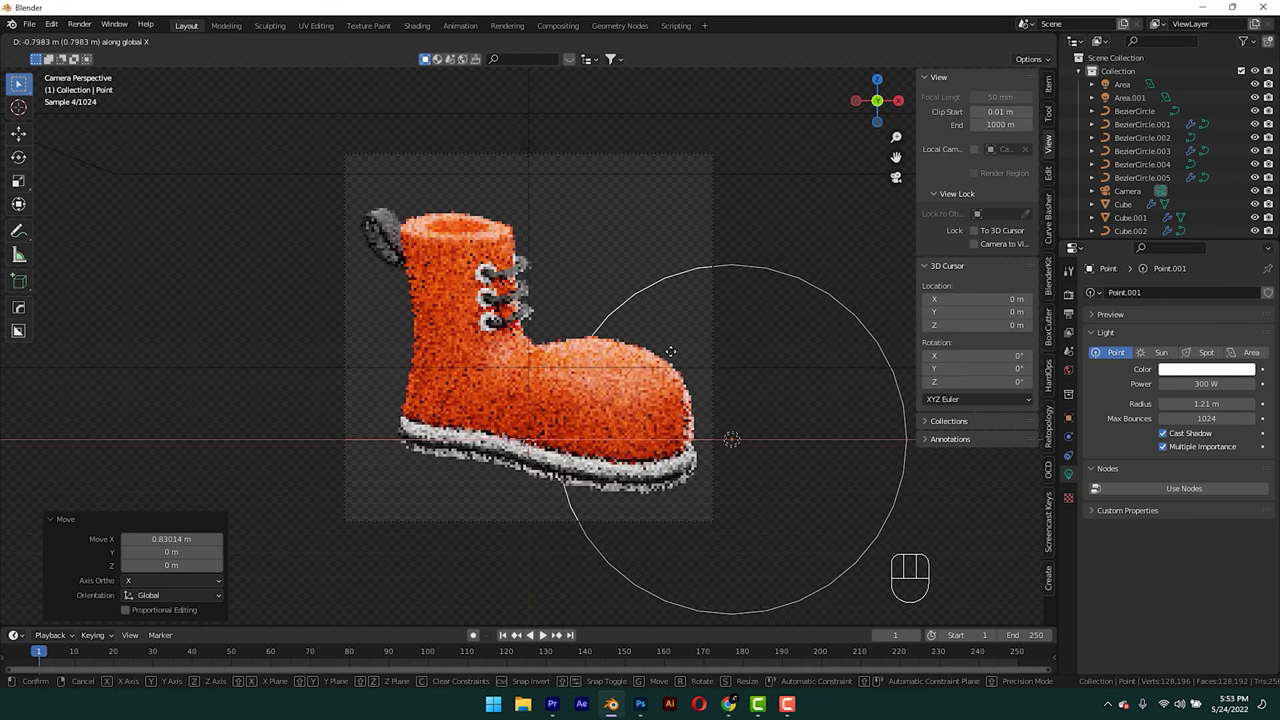
Duplicate the point light to the boot's other side and raise the copy higher.
key("shift+d")
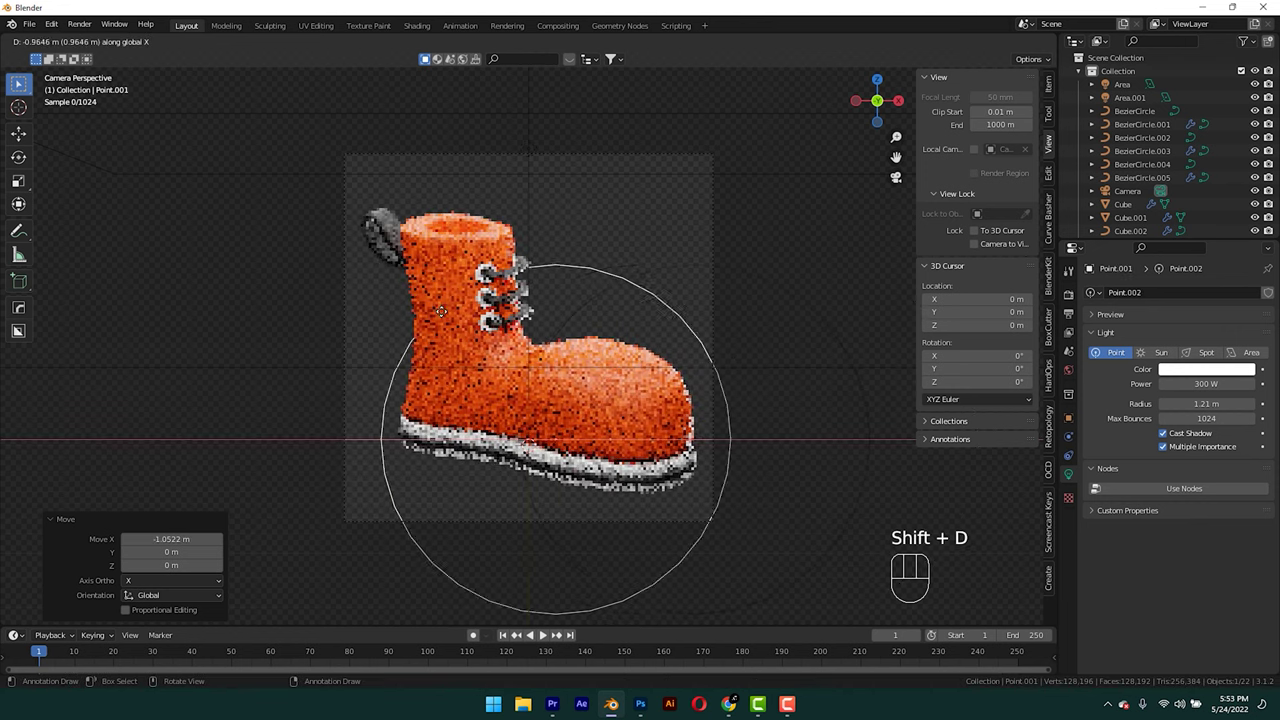
key("g")
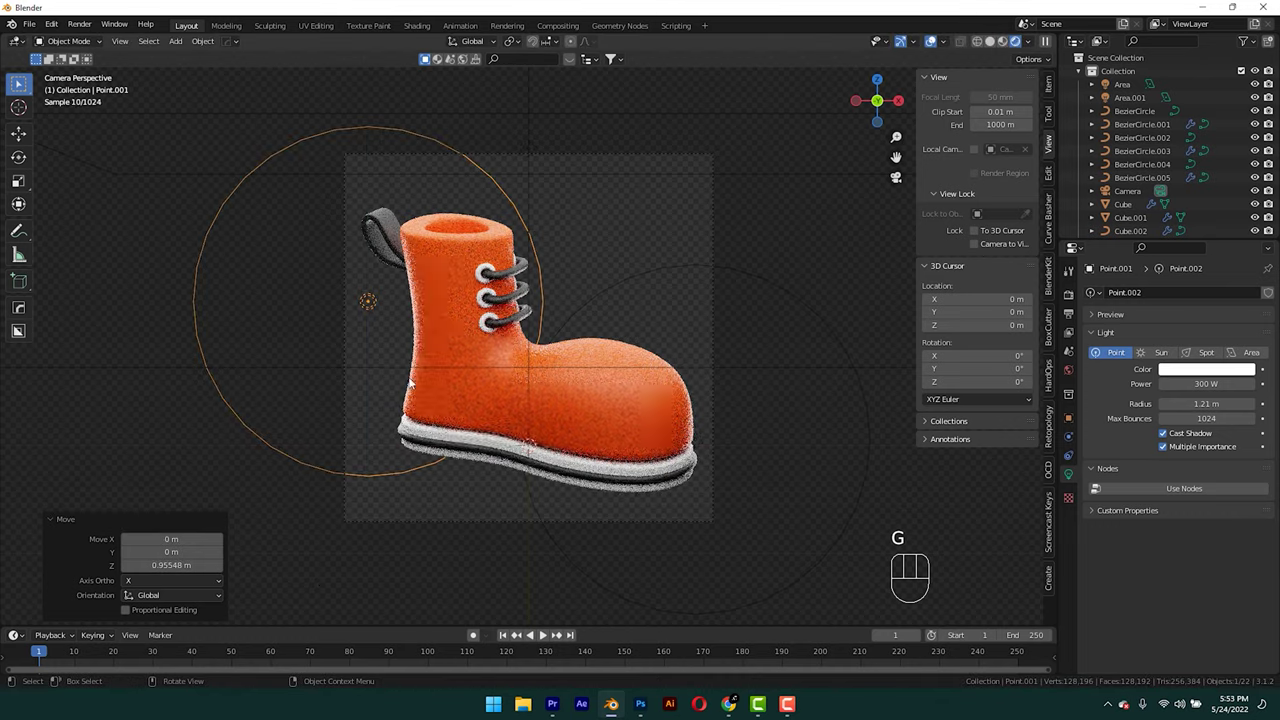
left_click(618, 219)
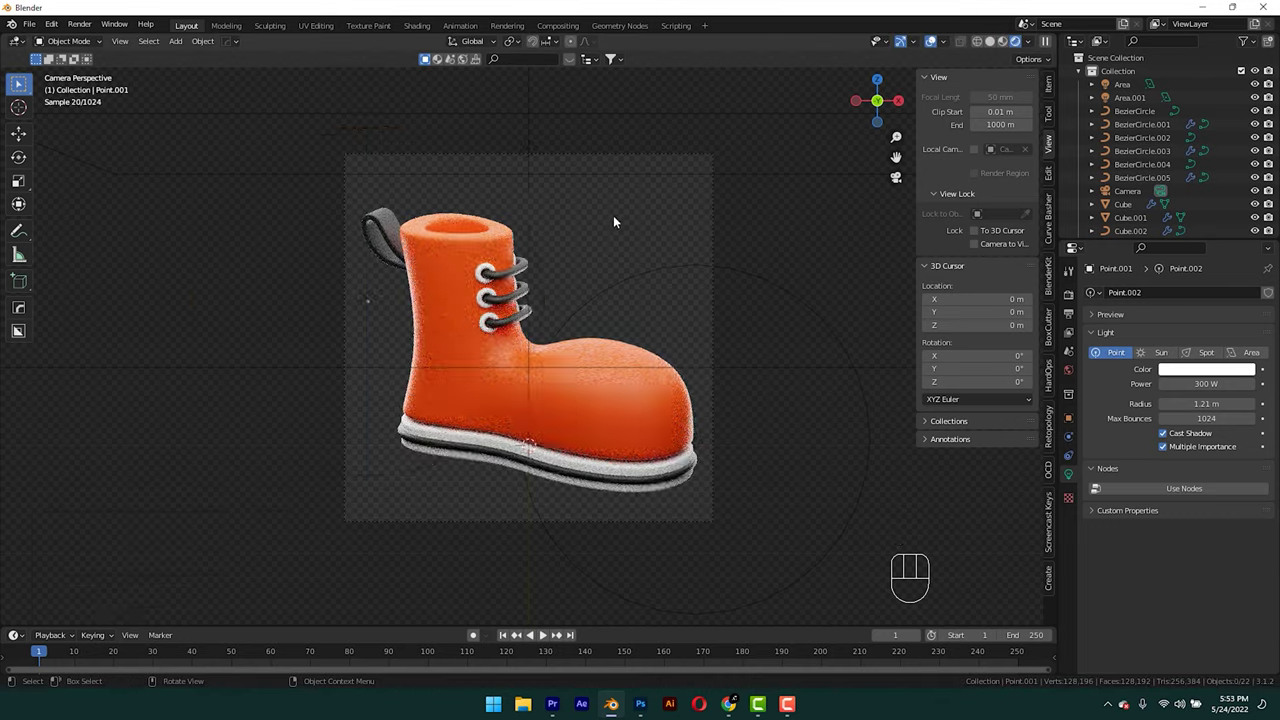